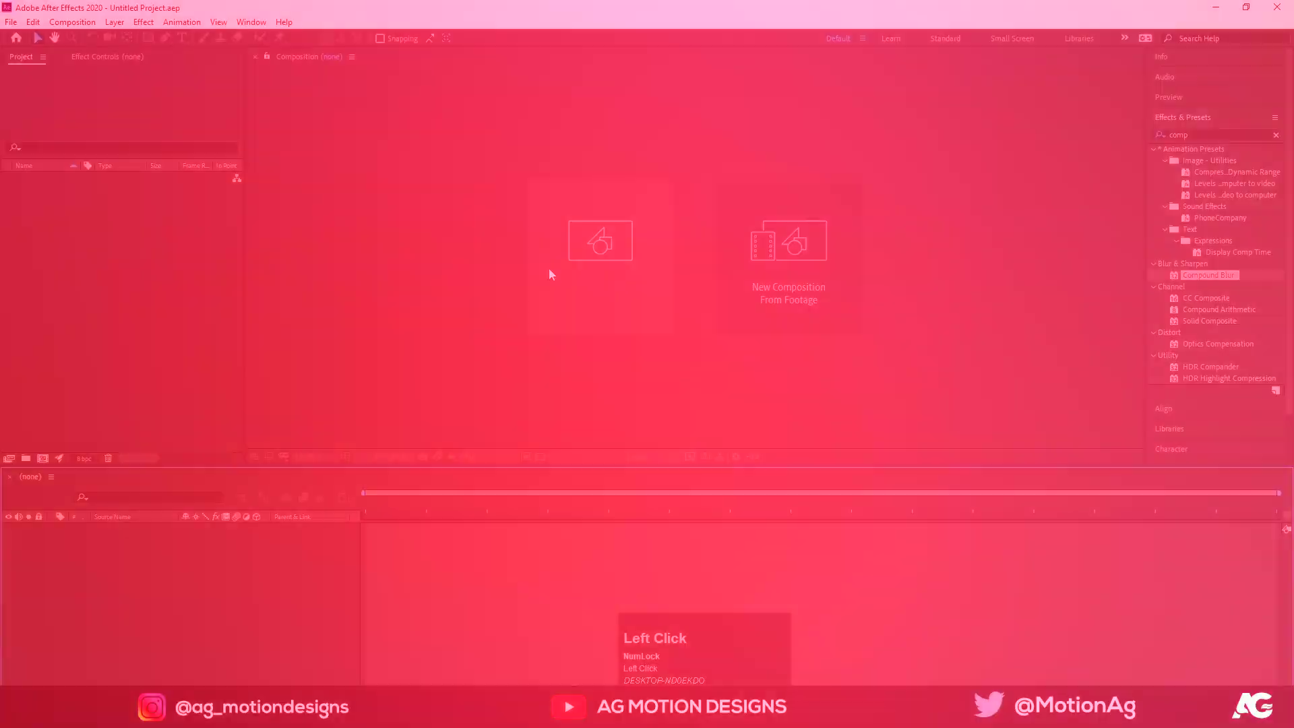
# - Create the 1920×1080 composition 'Main animation' and show title/action safe guides
pyautogui.click(553, 274)
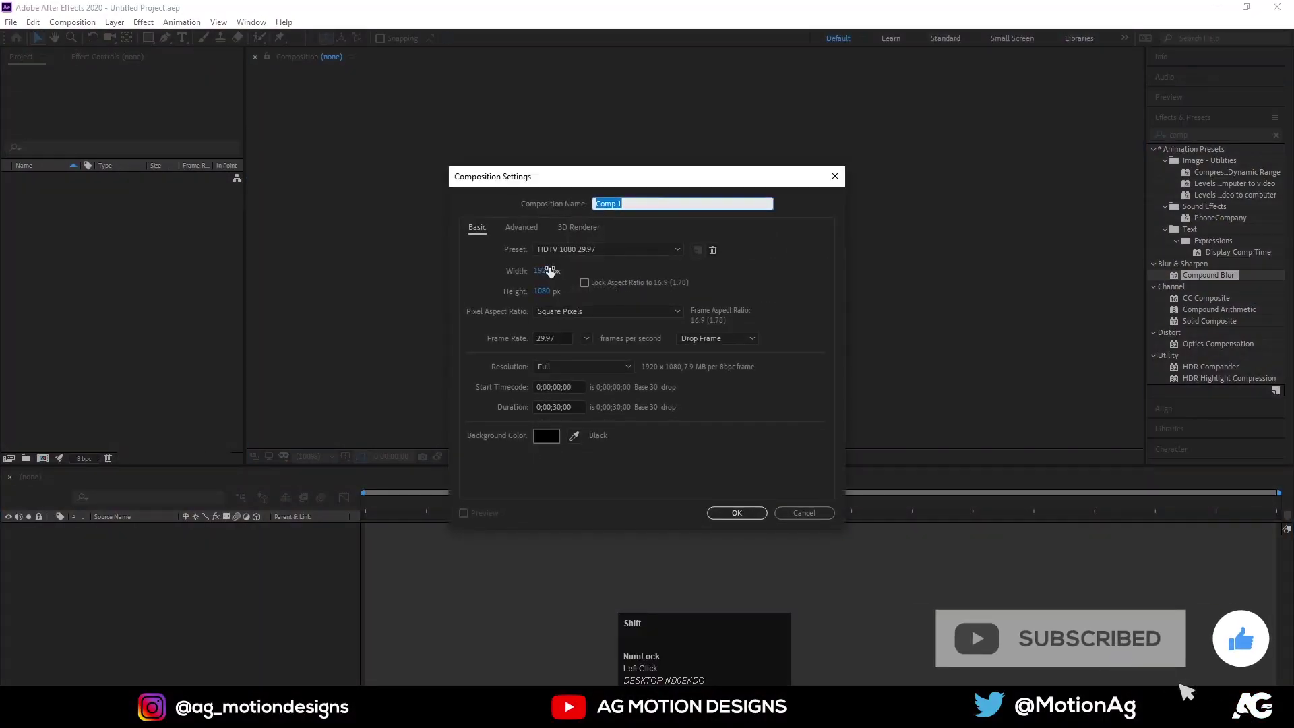
pyautogui.press('shift+m')
pyautogui.write('ain')
pyautogui.press('space')
pyautogui.write('animation')
pyautogui.press('Return')
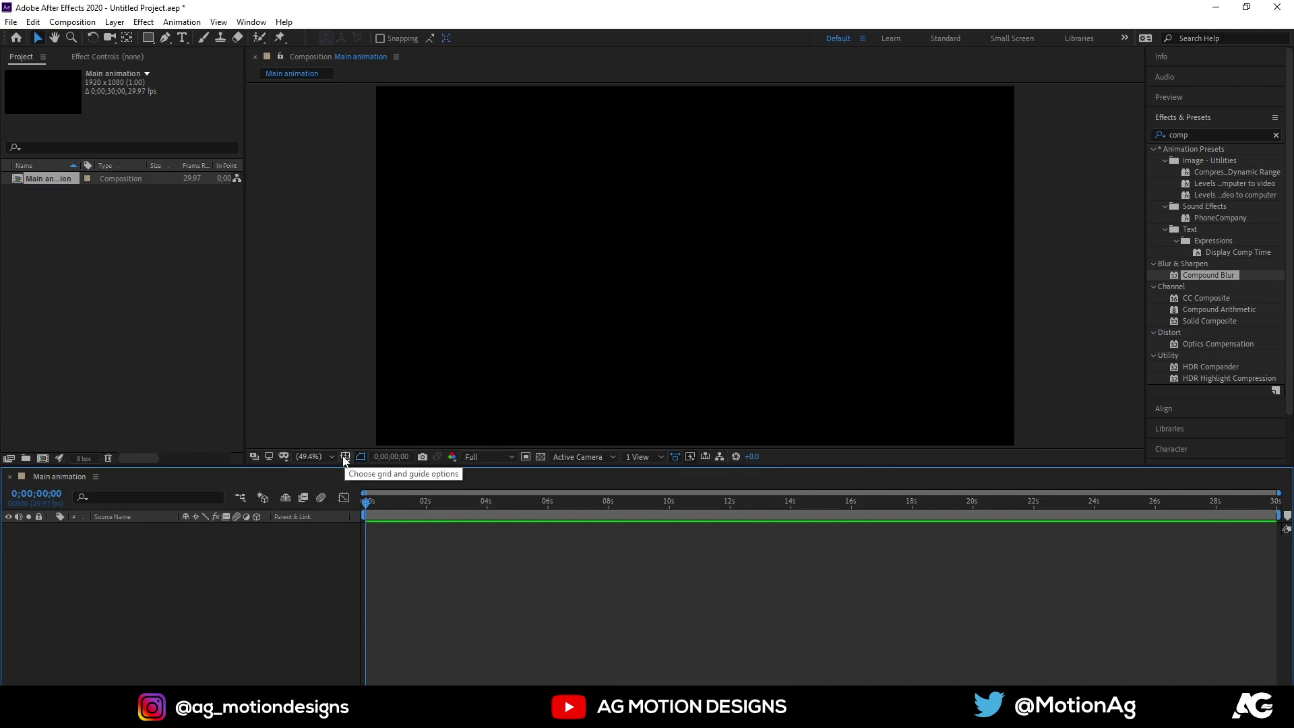
pyautogui.click(348, 461)
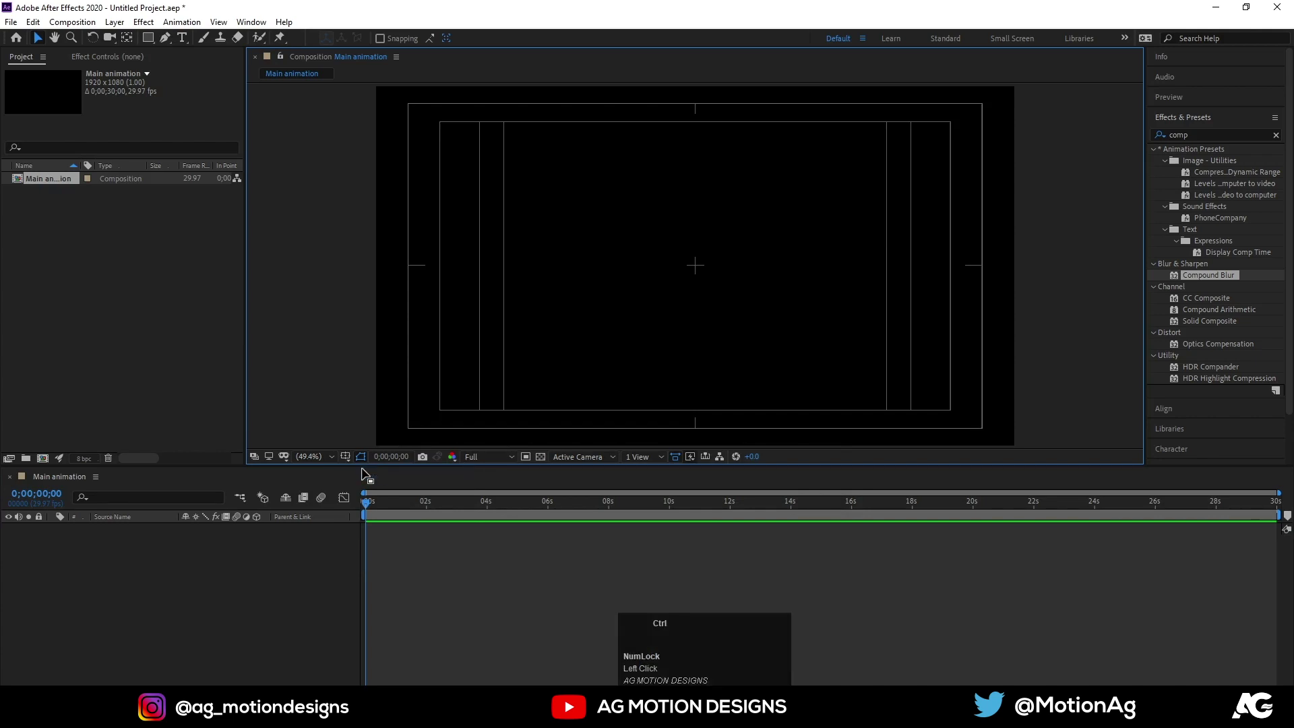
# - Create the 50×50 'Pixels' comp with a white solid renamed Bg, opacity revealed
pyautogui.press('ctrl+n')
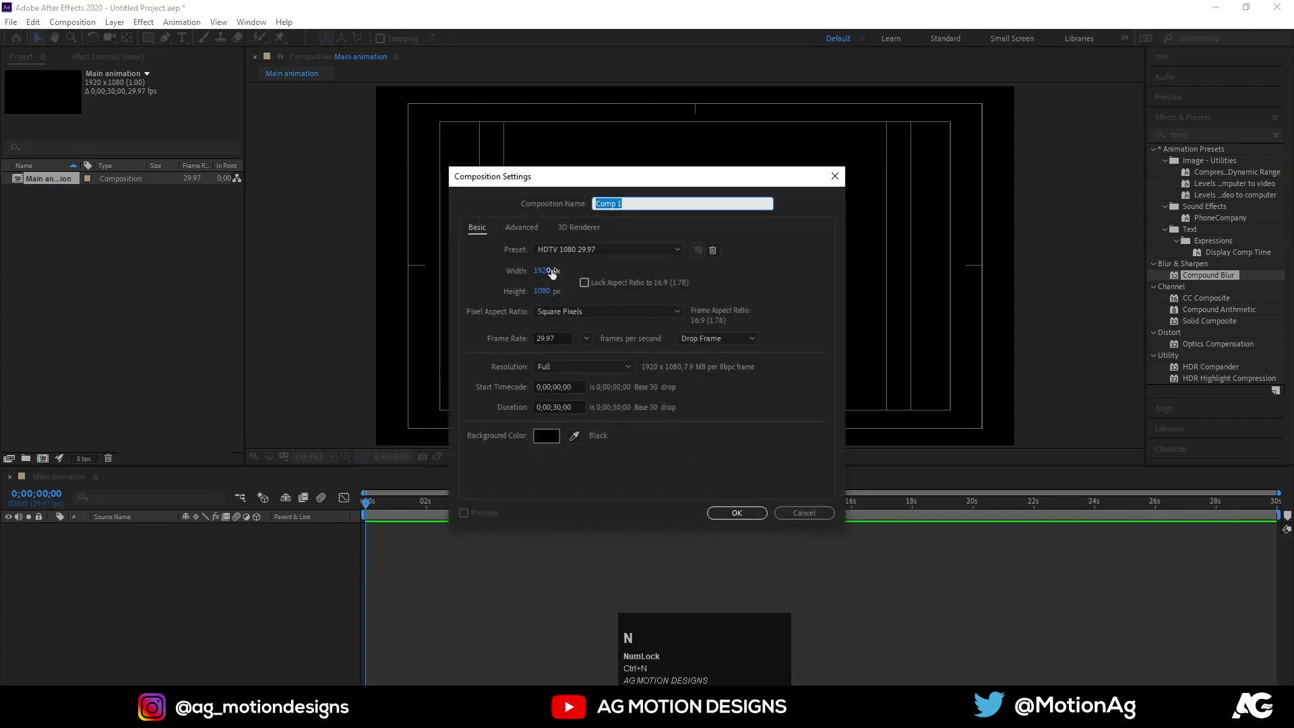
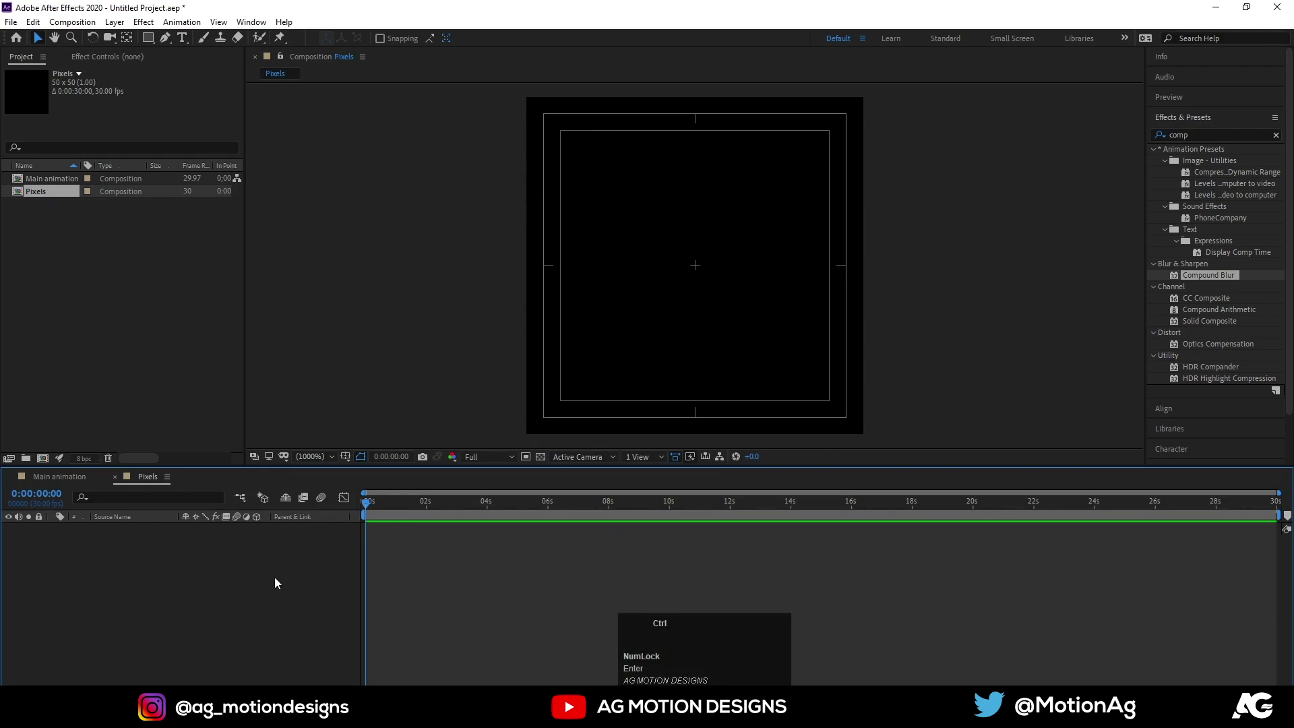
pyautogui.press('ctrl+y')
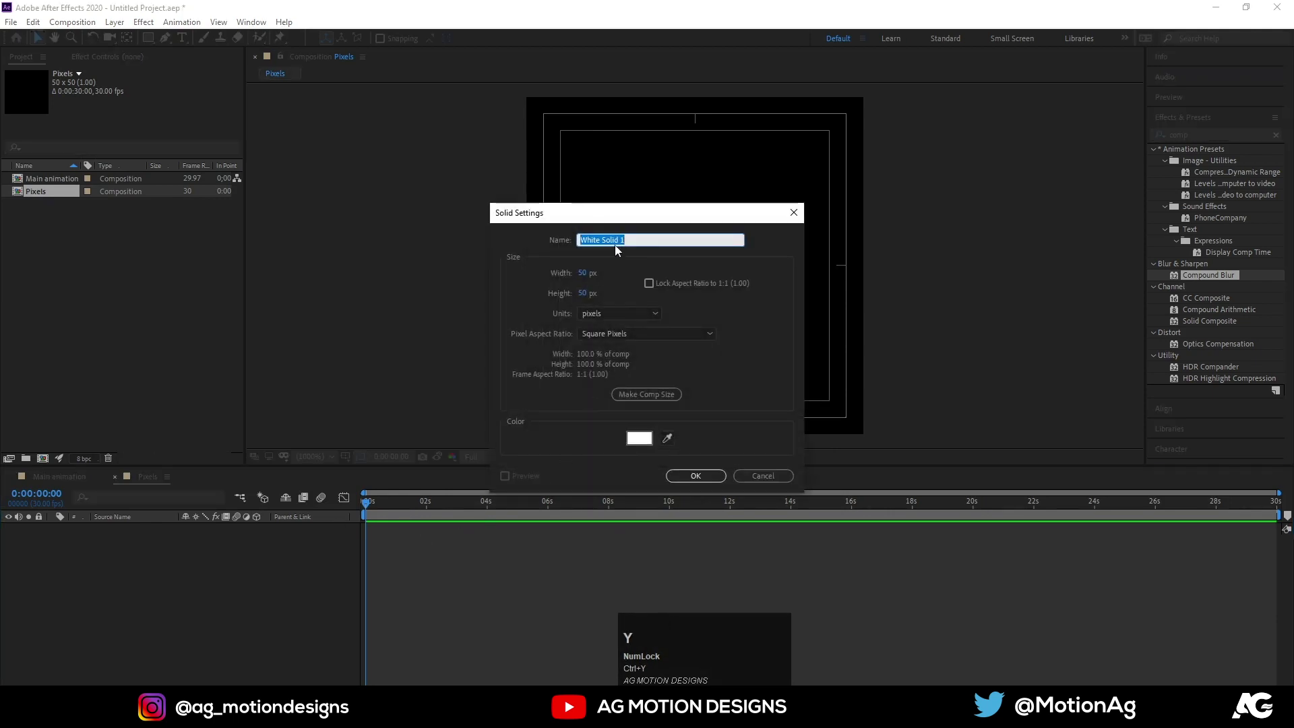
pyautogui.press('shift+b')
pyautogui.press('g')
pyautogui.press('Return')
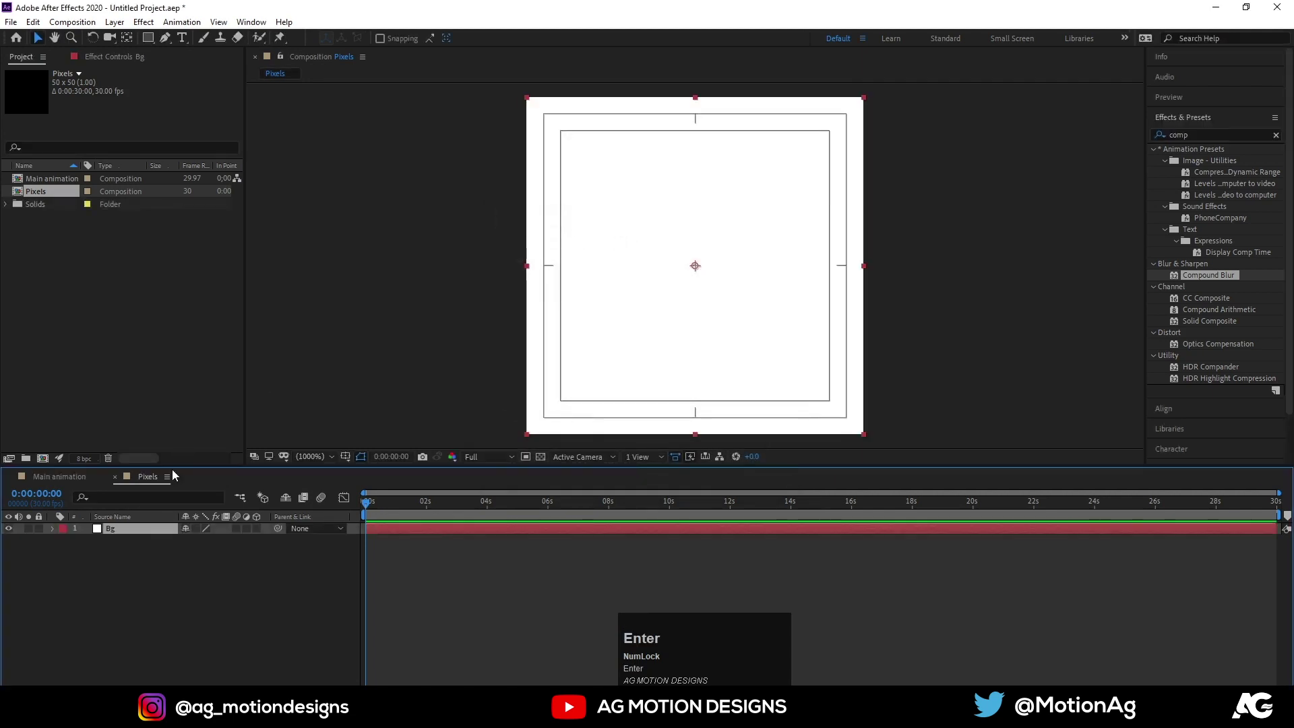
pyautogui.press('t')
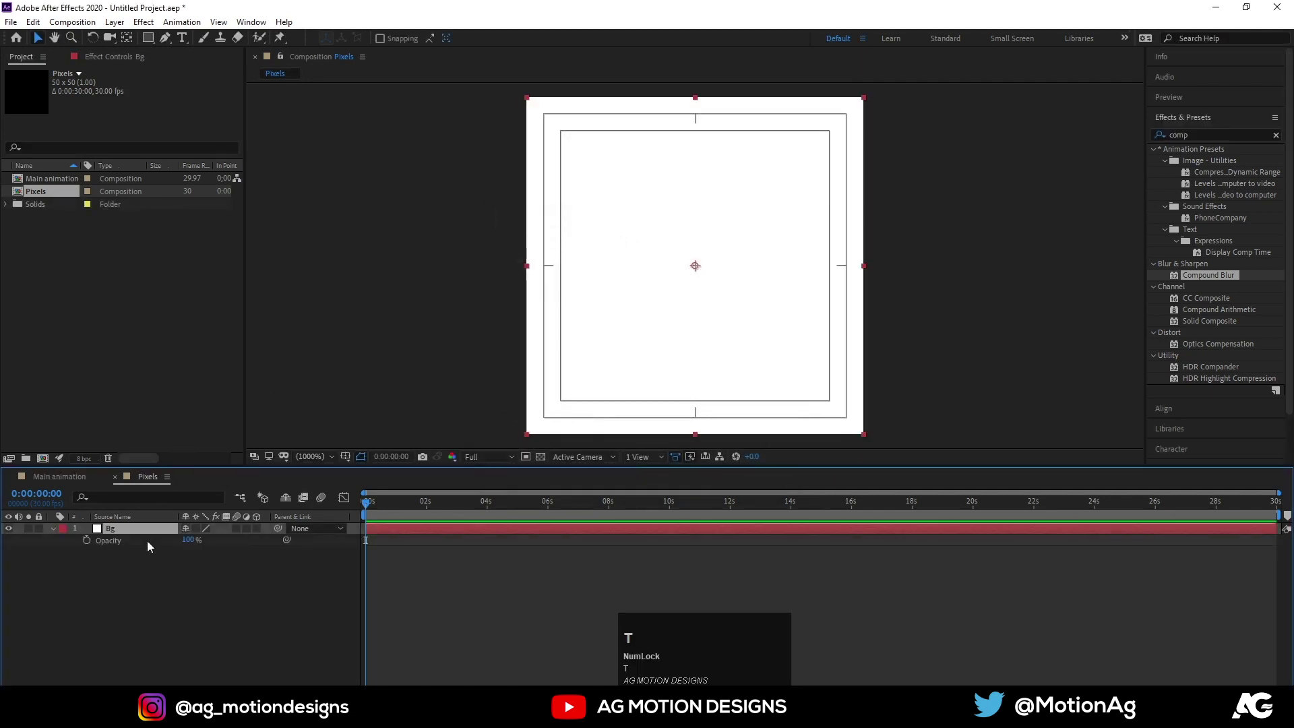
# - Keyframe Bg opacity 0%, 80%, 0%, 100% across the first second
pyautogui.moveTo(695, 264); pyautogui.dragTo(89, 546)
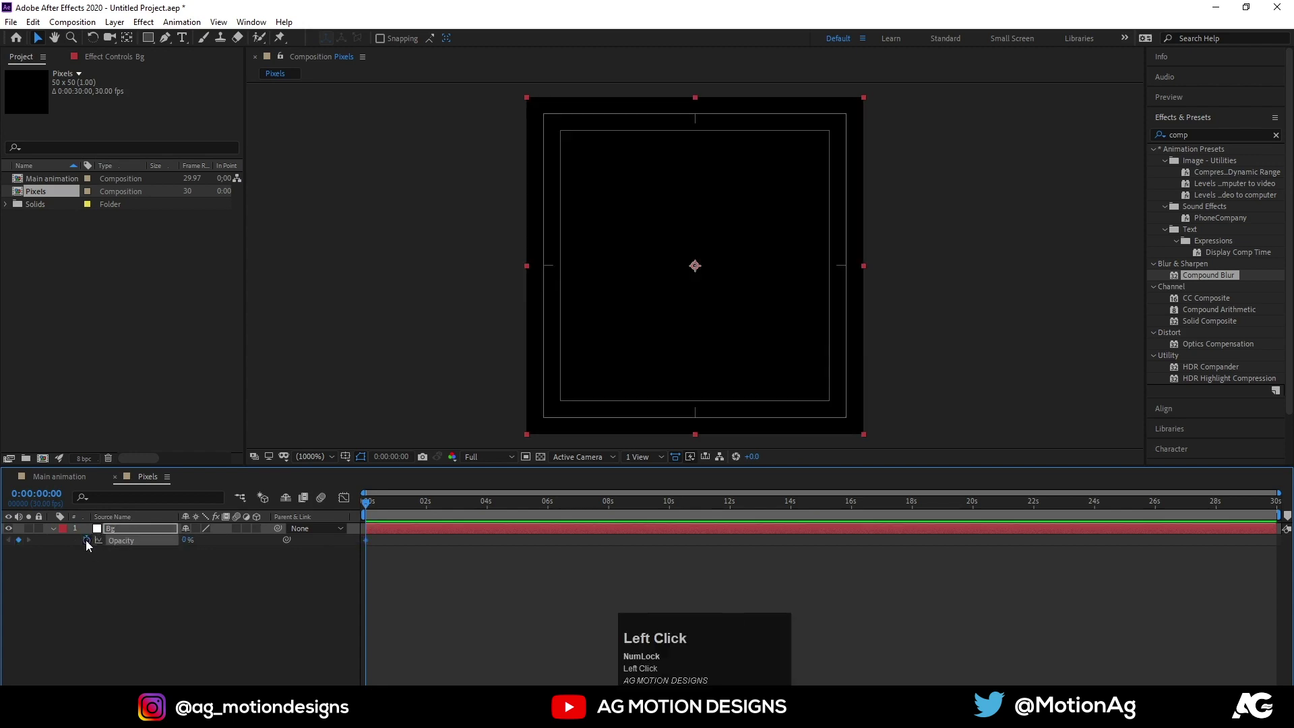
pyautogui.press('=')
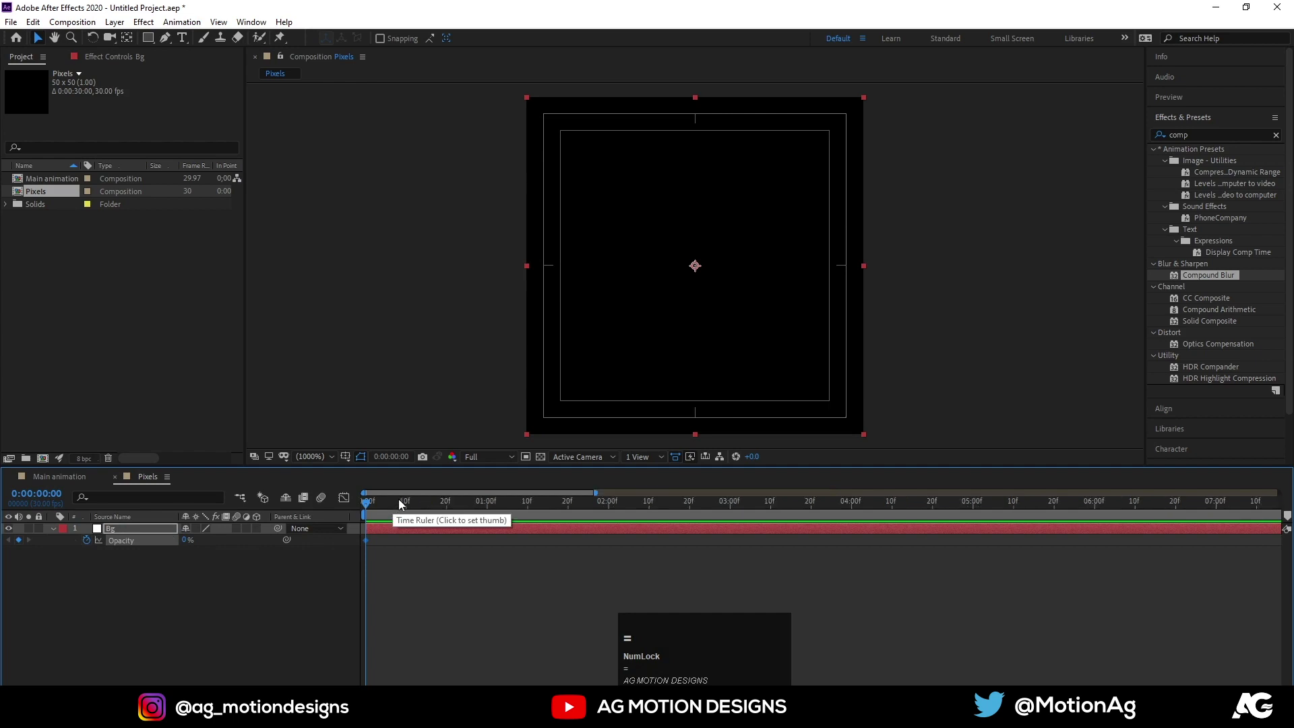
pyautogui.click(410, 503)
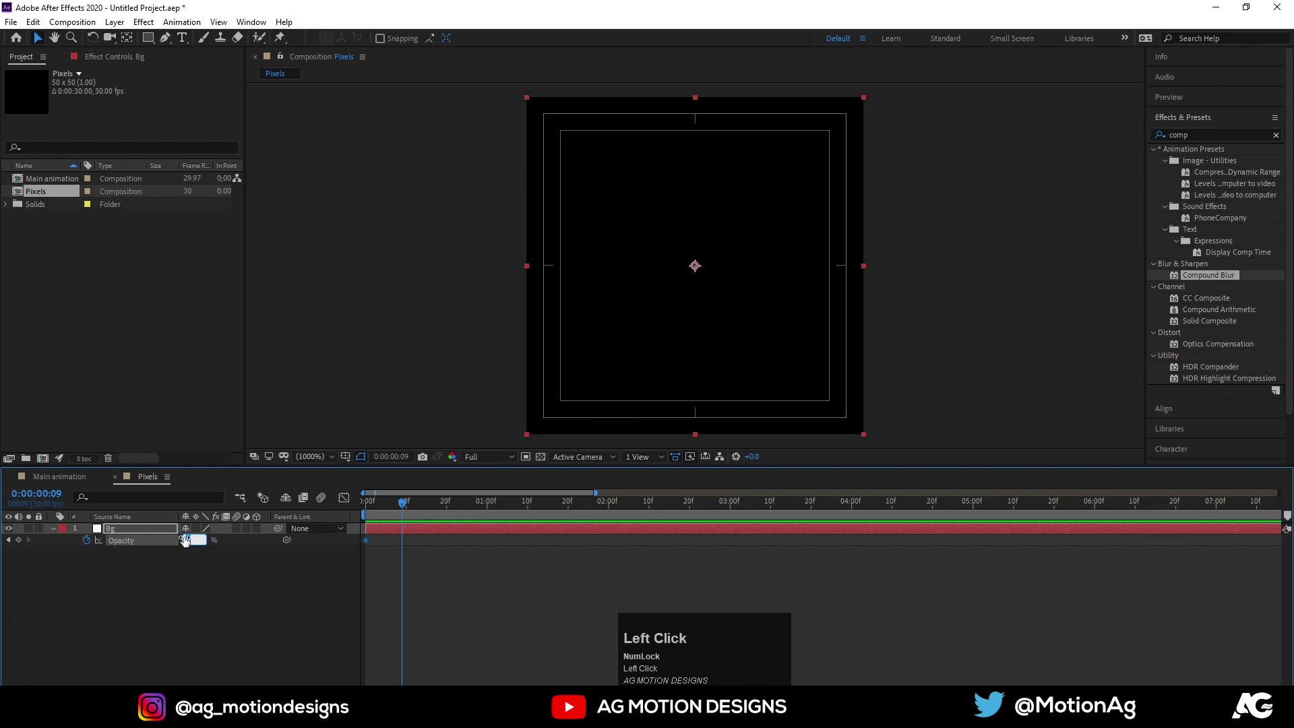
pyautogui.press('Return')
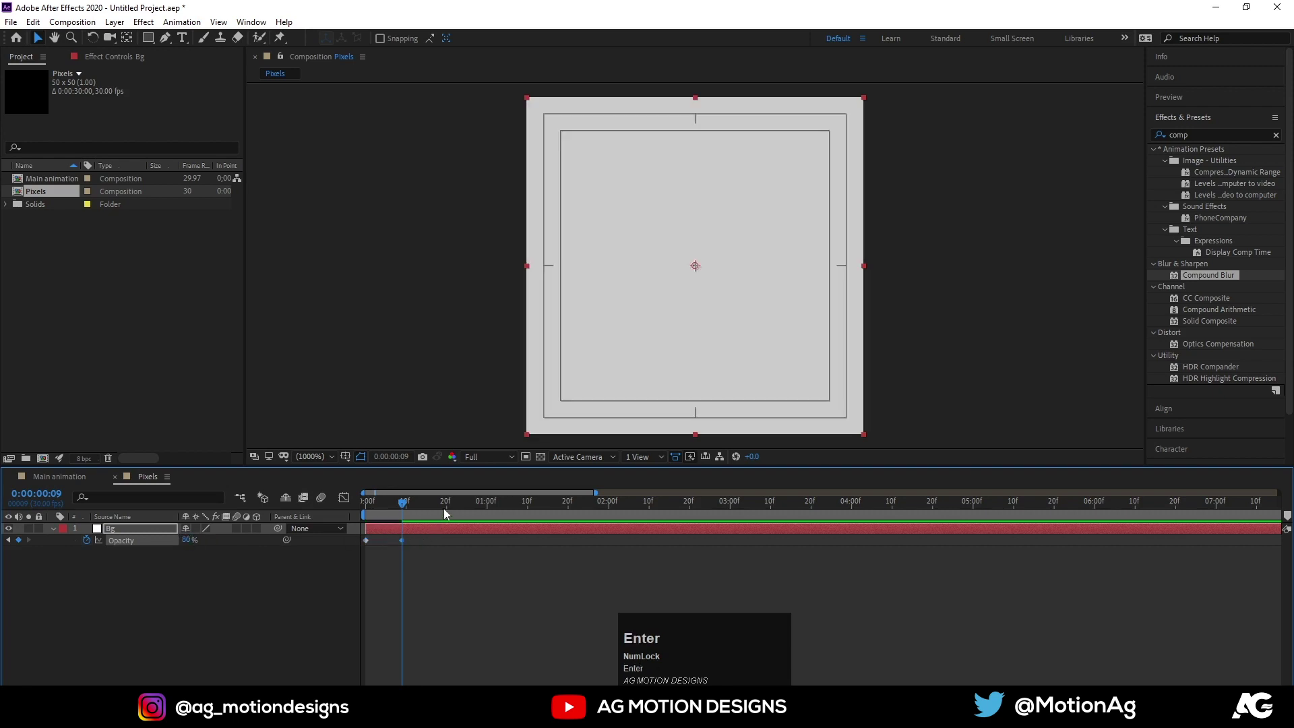
pyautogui.moveTo(451, 507); pyautogui.dragTo(320, 526)
pyautogui.press('space')
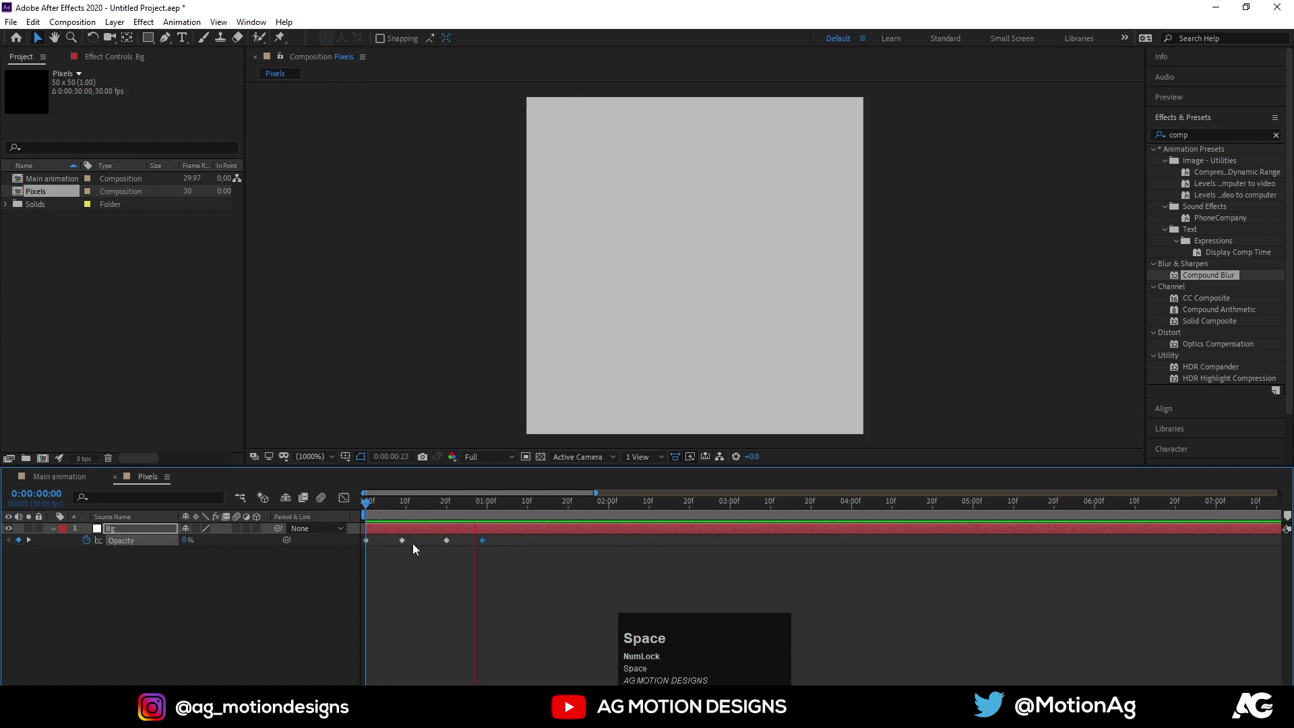
pyautogui.moveTo(414, 515); pyautogui.dragTo(316, 501)
# - Easy Ease all the opacity keyframes and preview the flicker
pyautogui.press('F9')
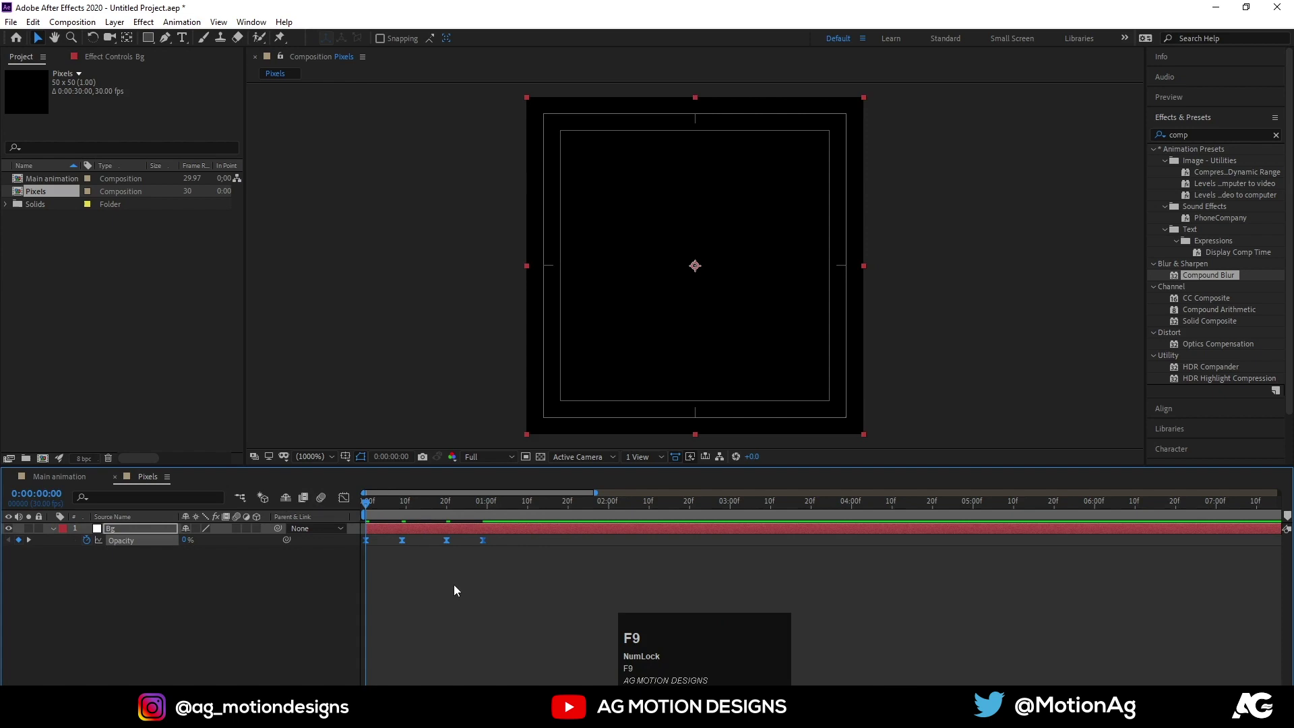
pyautogui.press('space')
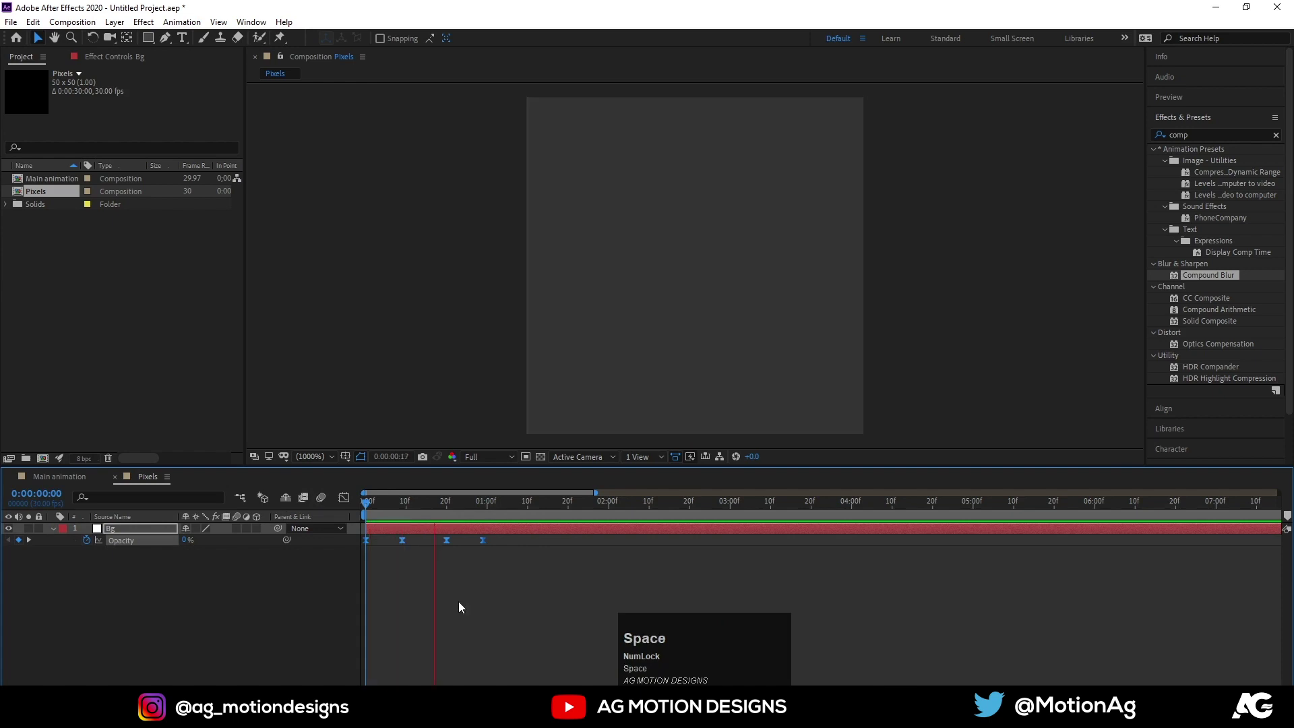
pyautogui.moveTo(405, 511); pyautogui.dragTo(142, 559)
# - Keyframe Bg scale 100→50→100 over the flicker and preview the pulse
pyautogui.press('s')
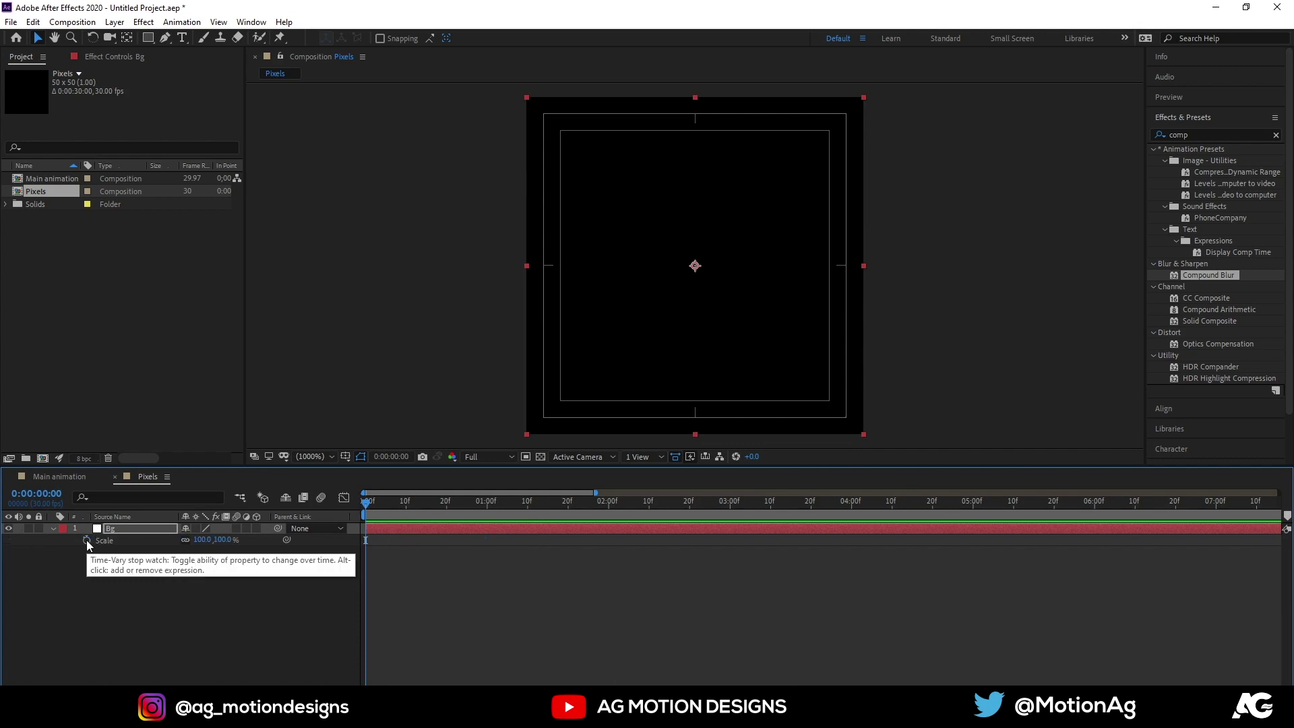
pyautogui.click(90, 546)
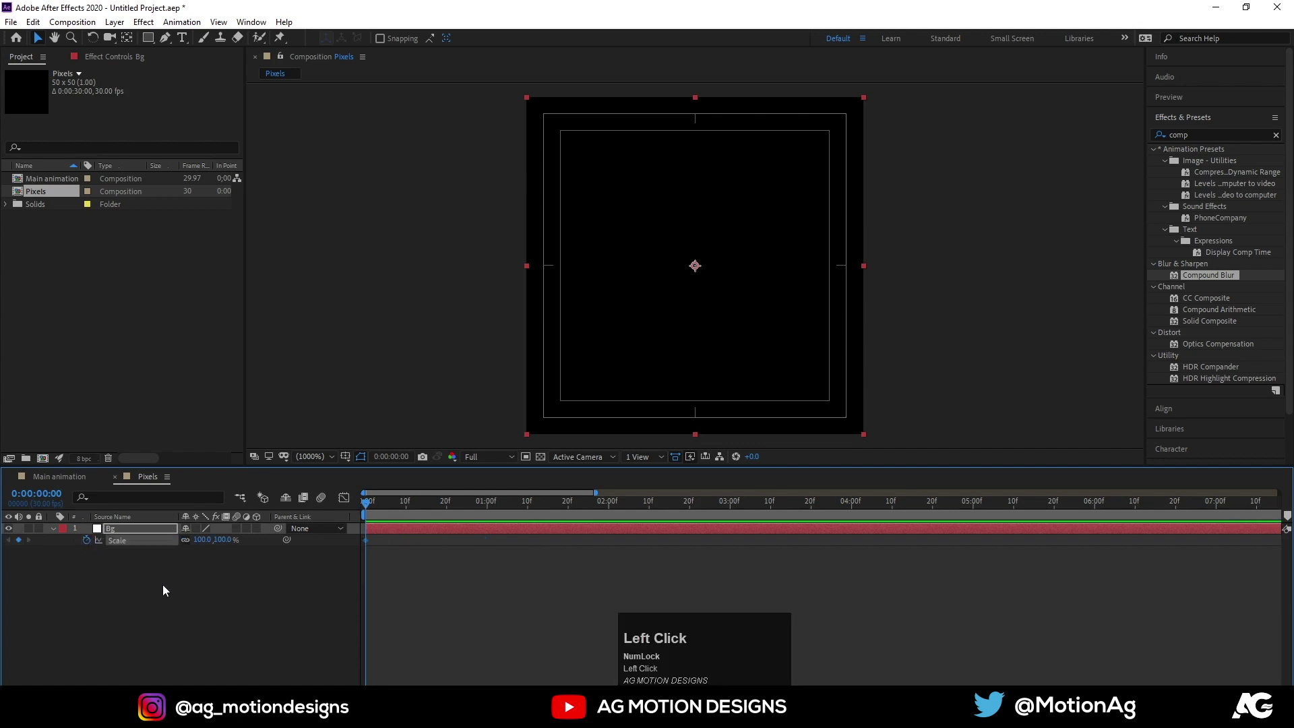
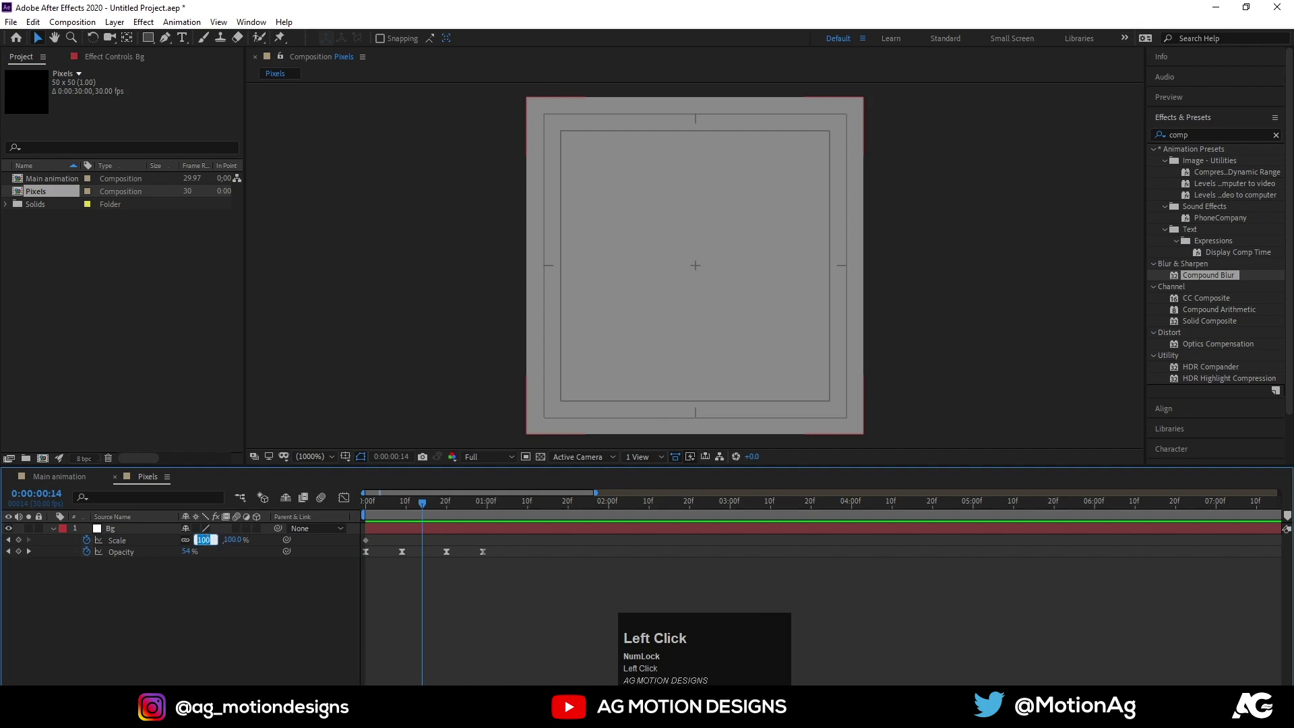
pyautogui.press('Return')
pyautogui.click(473, 513)
pyautogui.press('k')
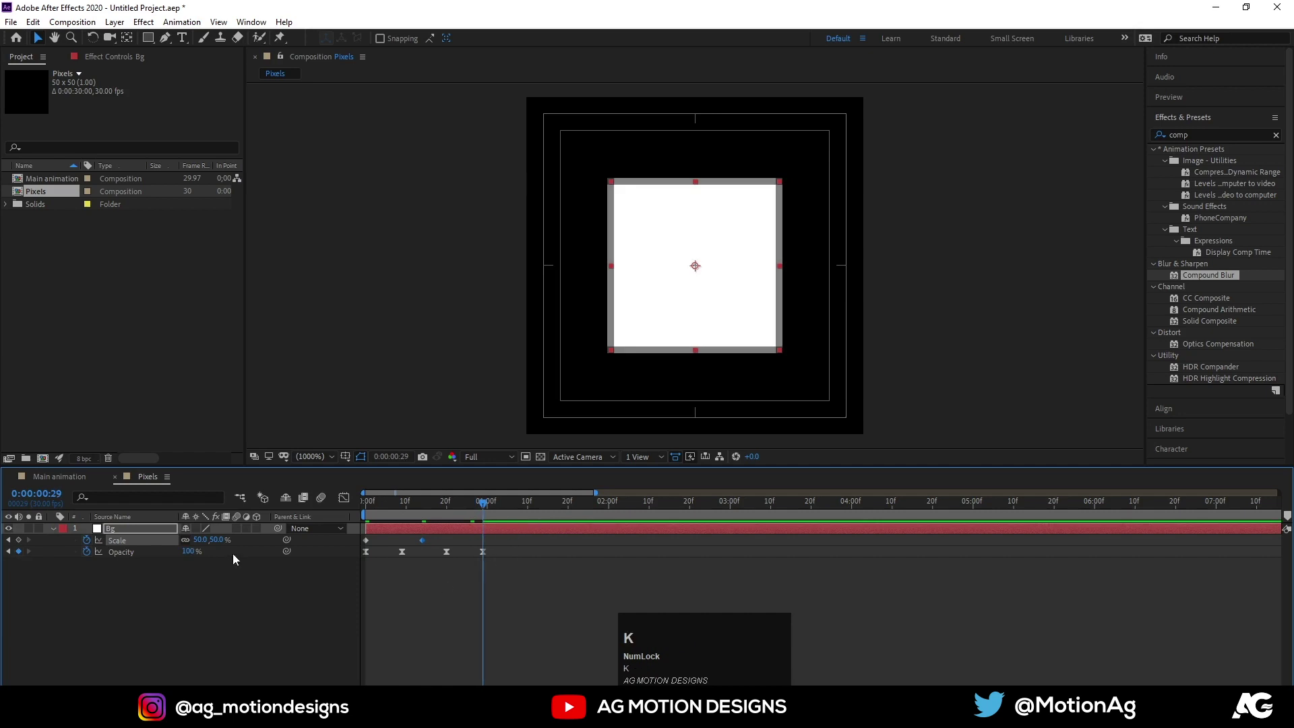
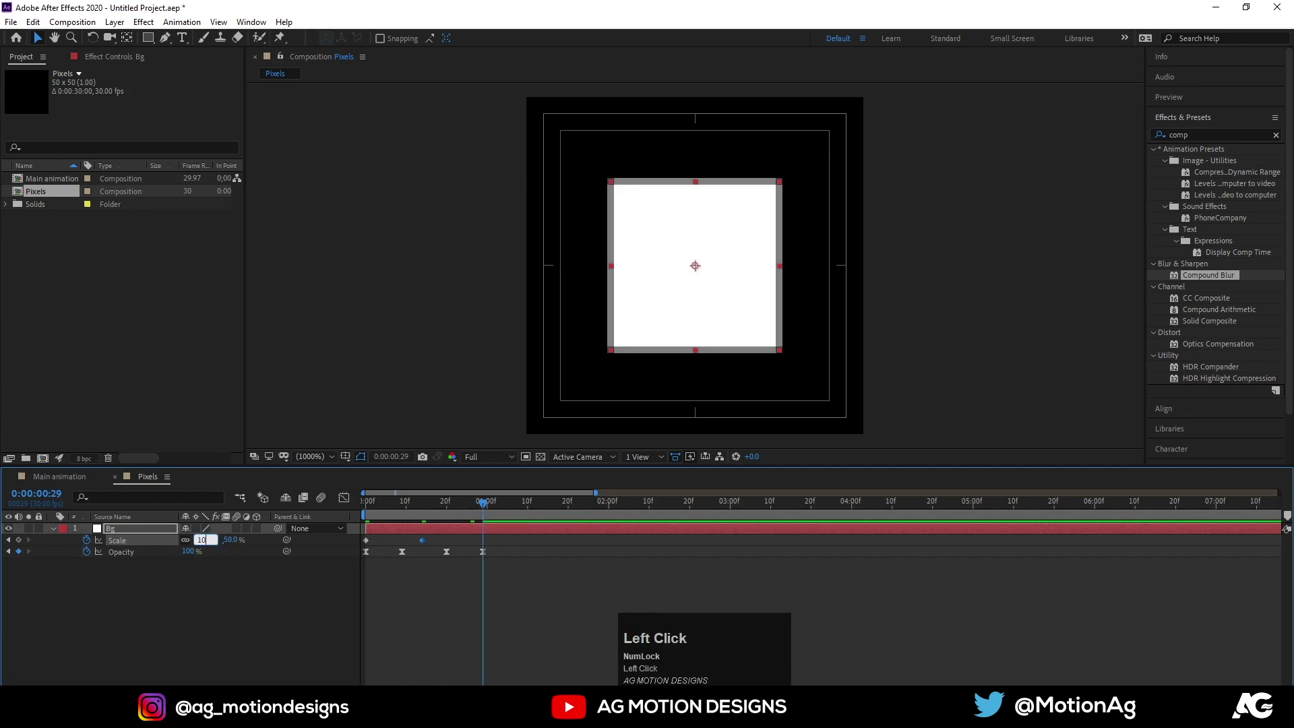
pyautogui.press('Return')
pyautogui.click(371, 516)
pyautogui.press('space')
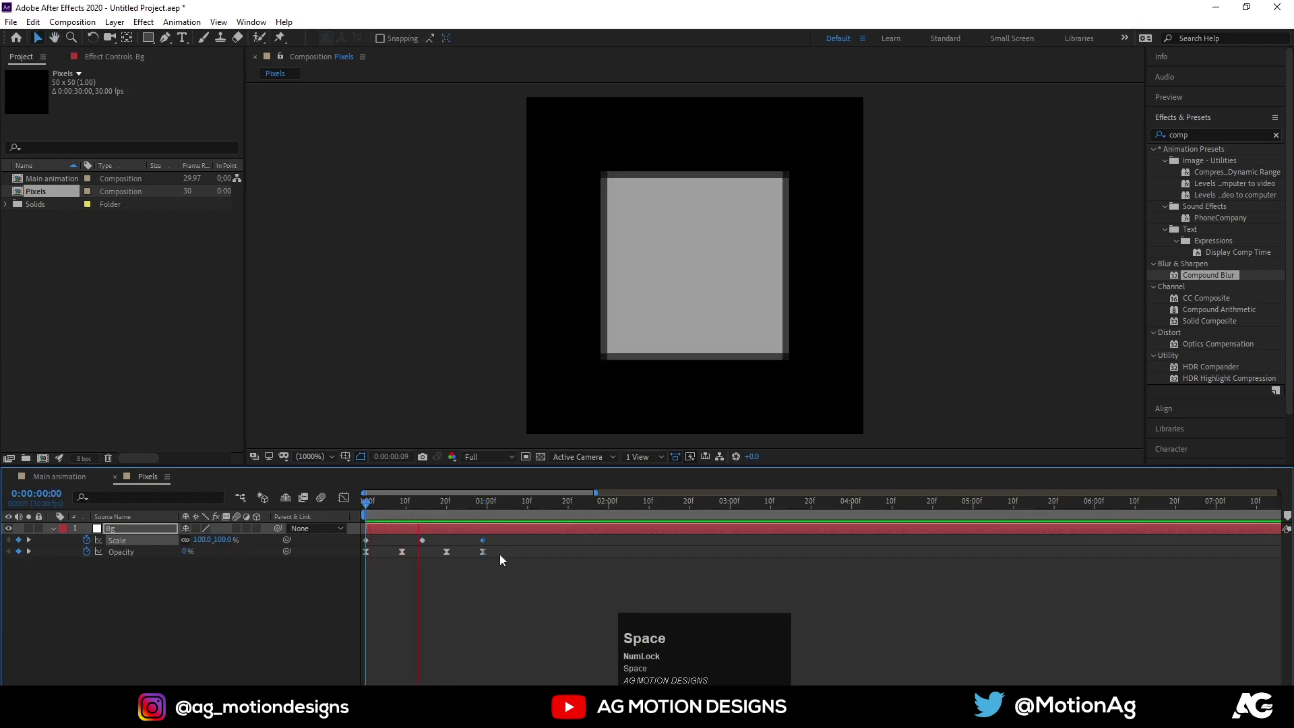
# - Easy Ease all keyframes, copy-paste them later in time and preview the extended animation
pyautogui.click(546, 579)
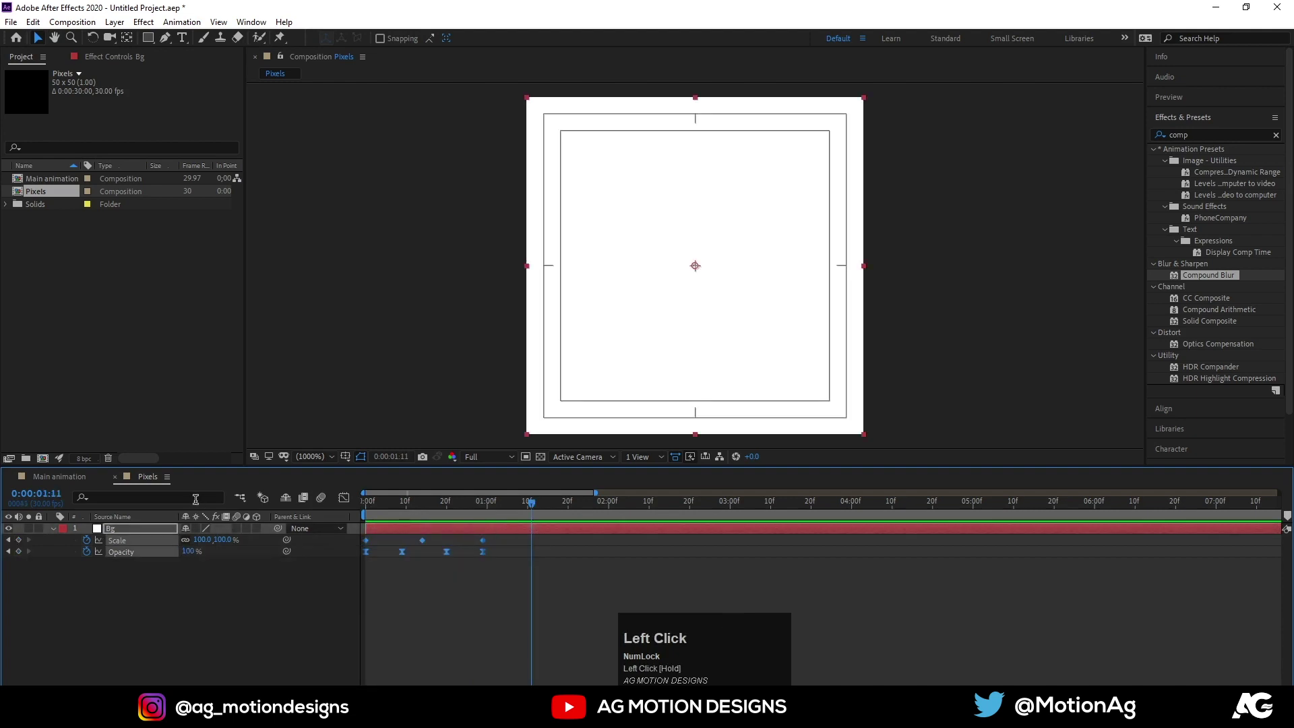
pyautogui.press('F9')
pyautogui.press('j')
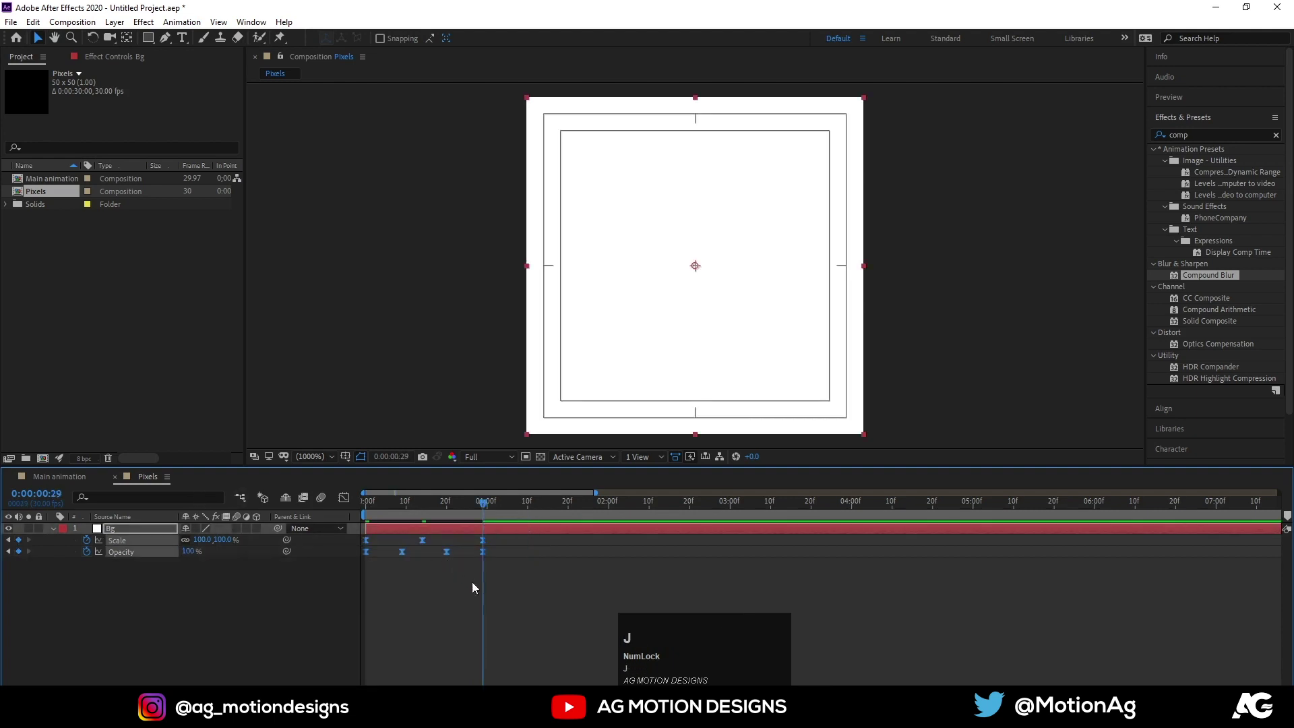
pyautogui.moveTo(486, 597); pyautogui.dragTo(327, 506)
pyautogui.press('ctrl+c')
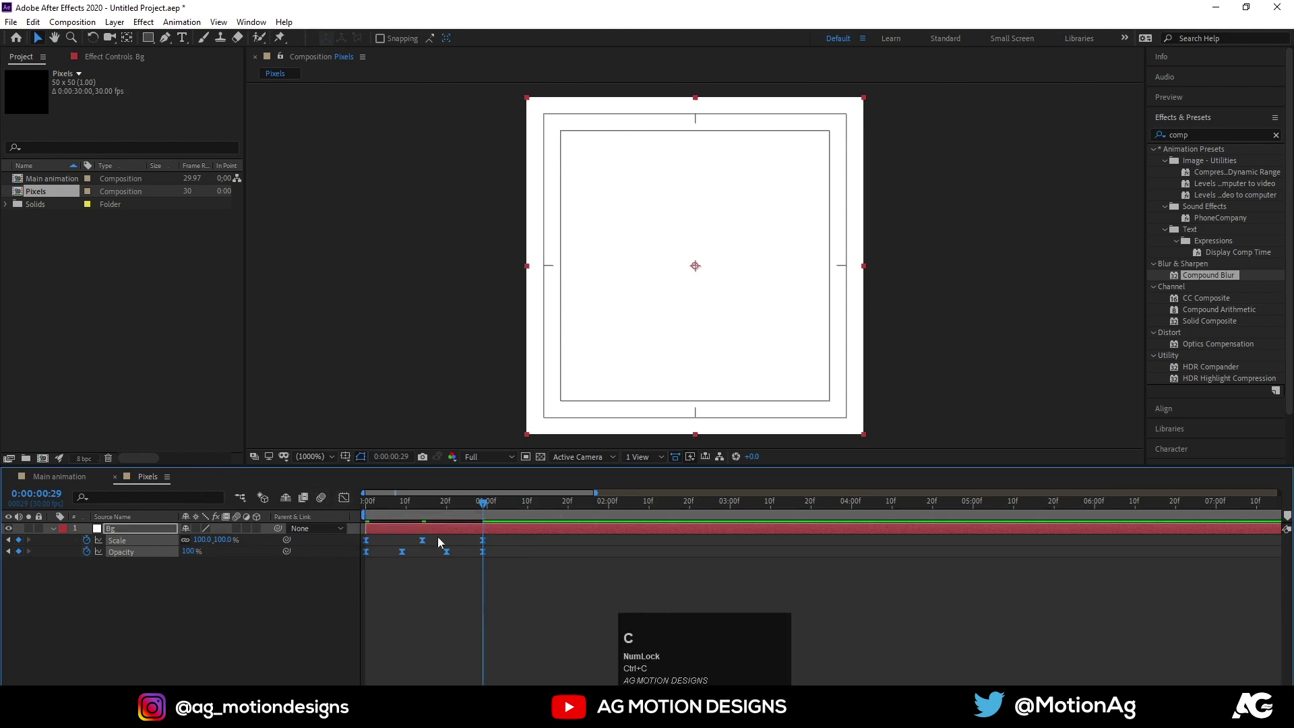
pyautogui.press('ctrl+v')
pyautogui.press('space')
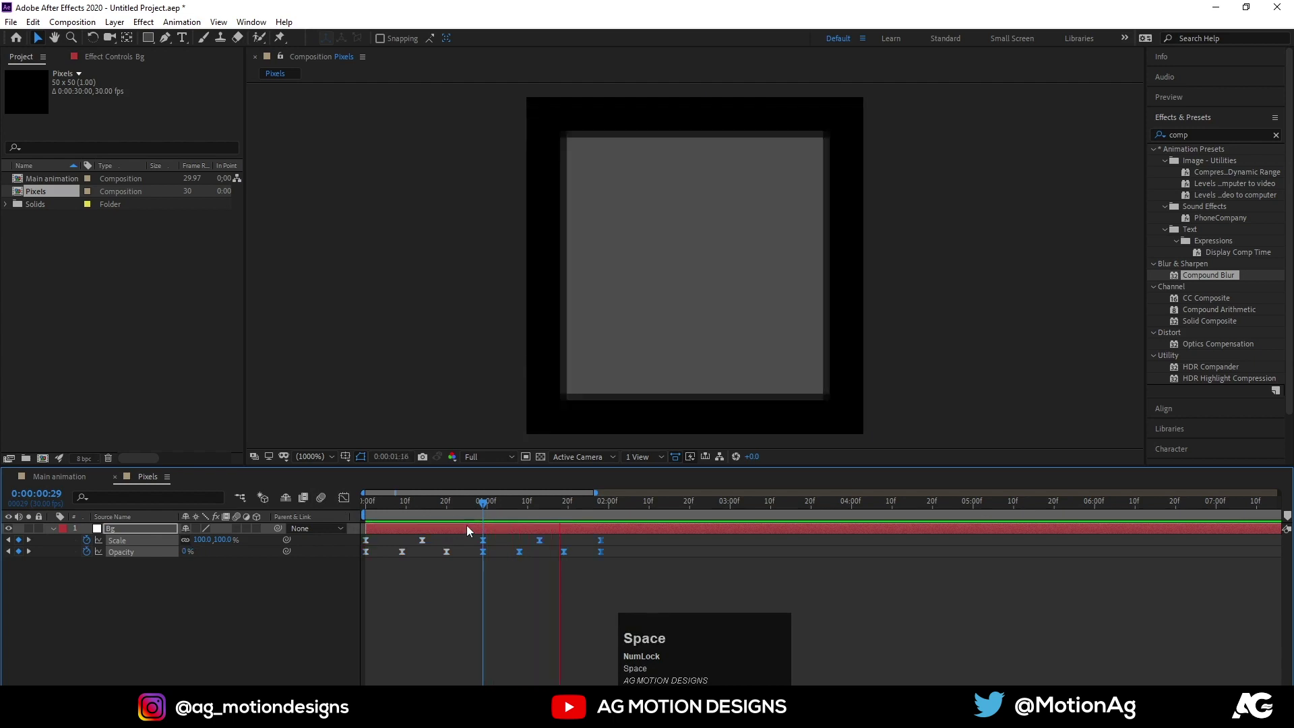
pyautogui.click(445, 510)
pyautogui.press('space')
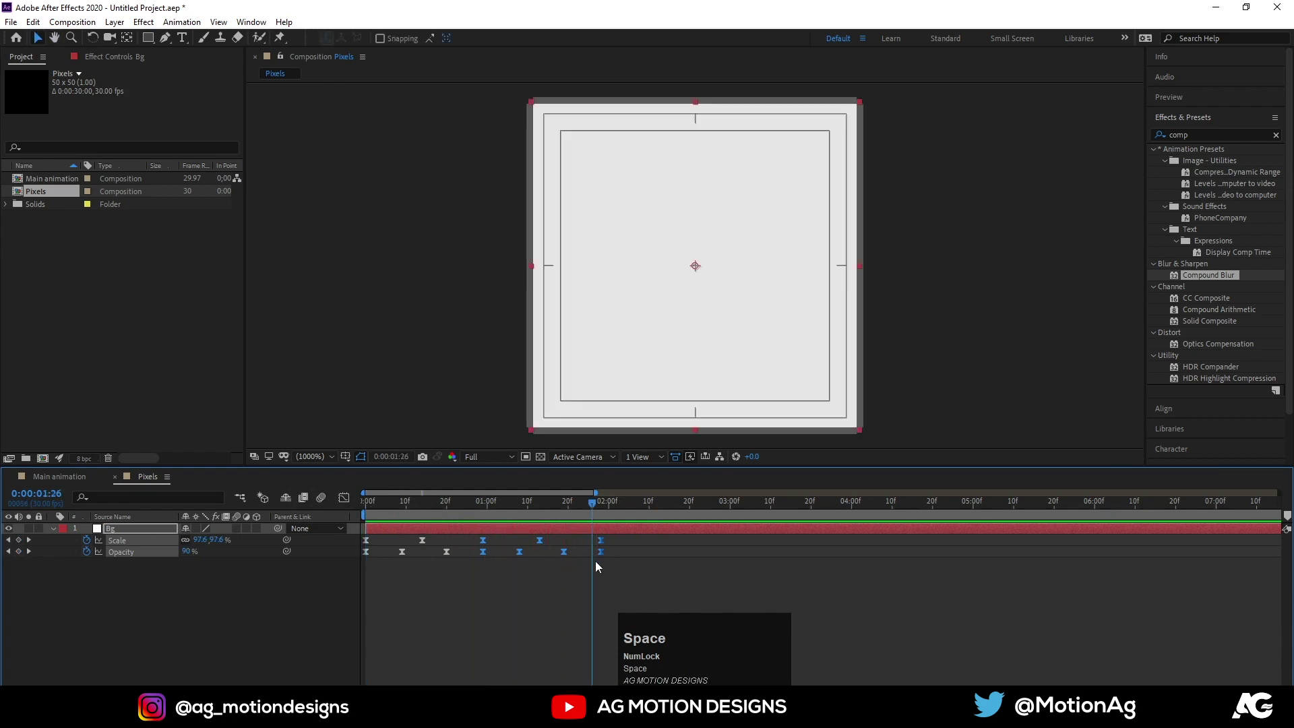
pyautogui.moveTo(624, 574); pyautogui.dragTo(349, 505)
pyautogui.press('space')
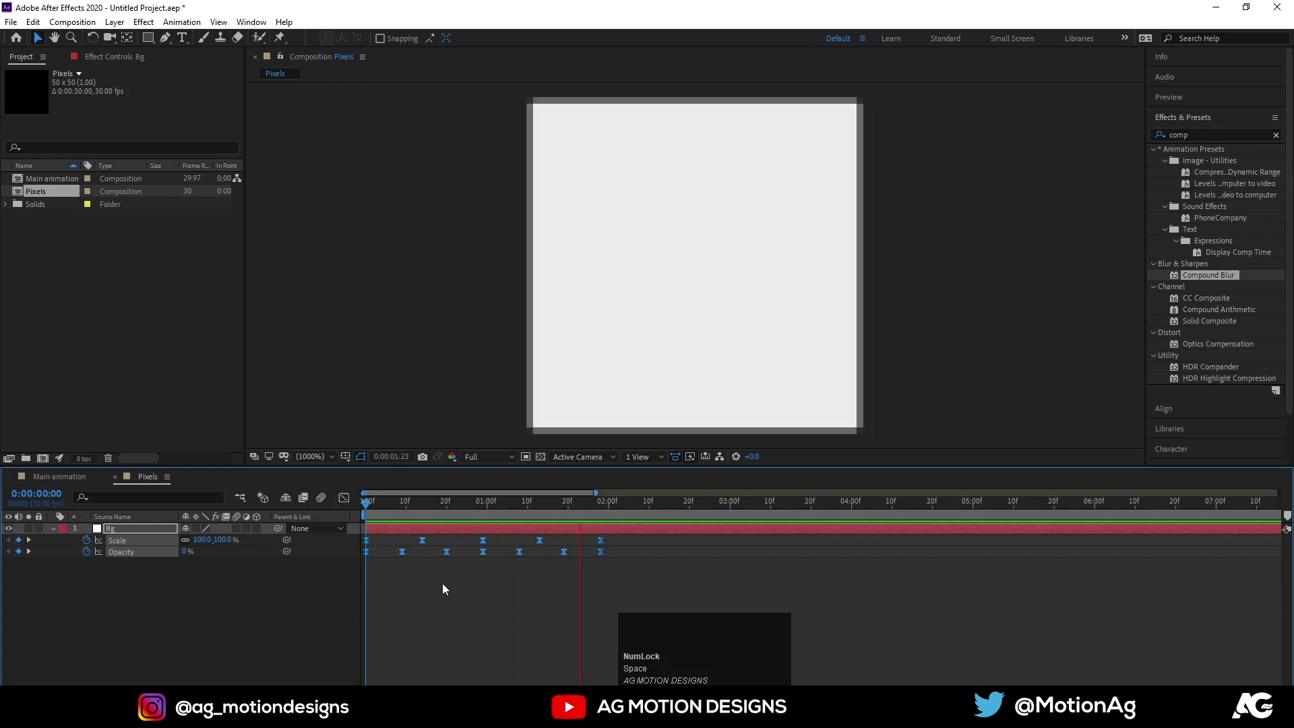
# - Place the Pixels comp as a layer in Main animation and preview it
pyautogui.press('space')
pyautogui.moveTo(446, 589); pyautogui.dragTo(167, 566)
pyautogui.press('space')
pyautogui.press('space')
pyautogui.click(386, 514)
pyautogui.press('space')
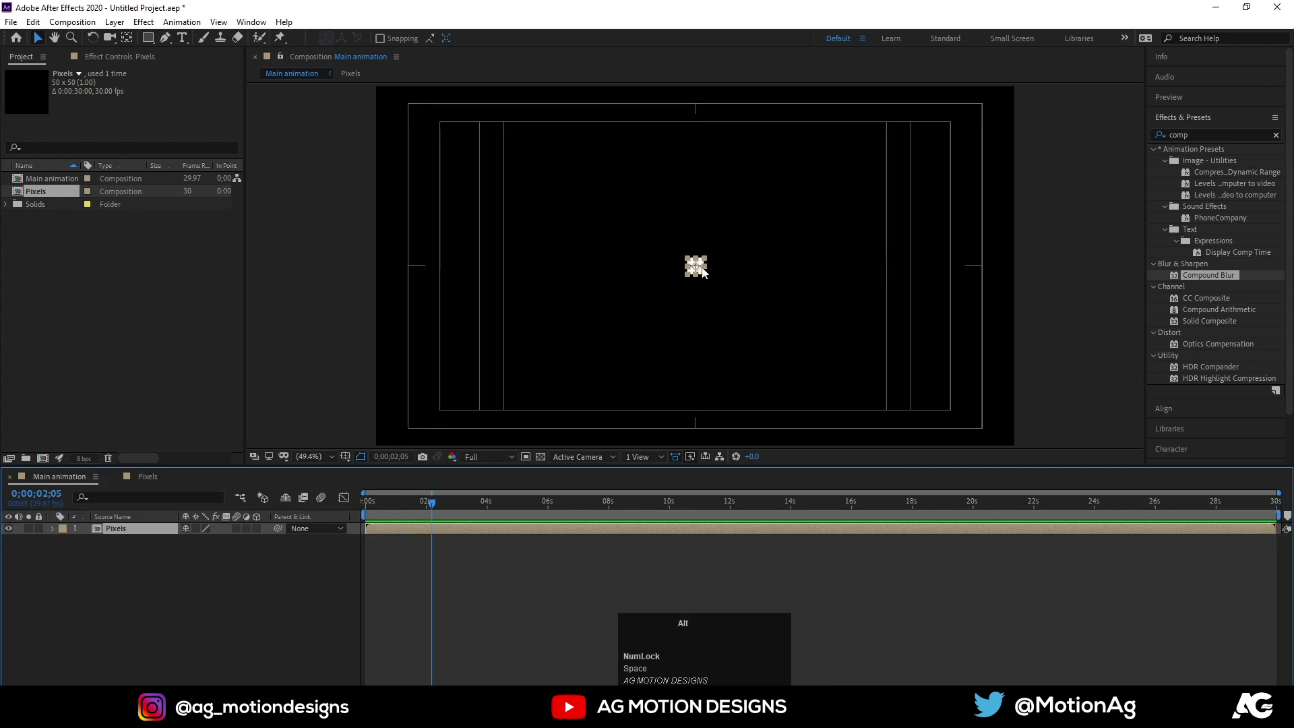
# - Zoom on the square, duplicate Pixels layers and set them side by side
pyautogui.scroll(3)
pyautogui.press('space')
pyautogui.click(780, 300)
pyautogui.press('space')
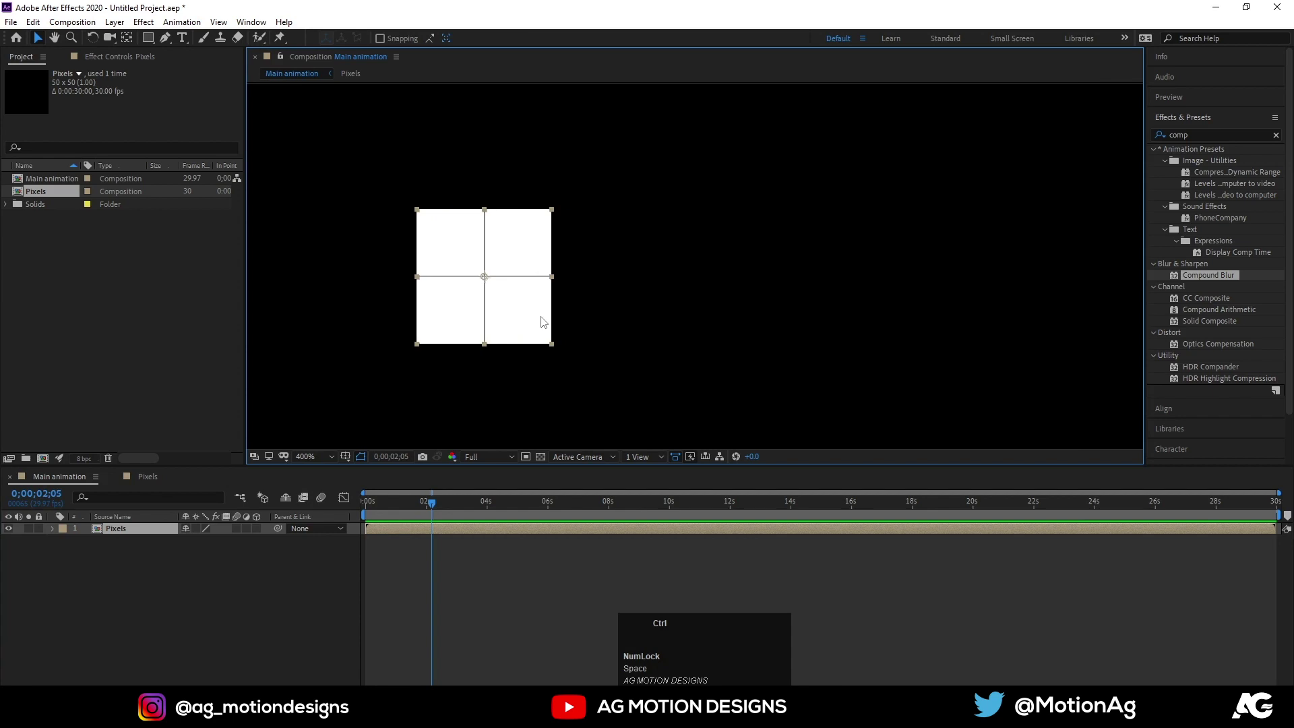
pyautogui.press('ctrl+d')
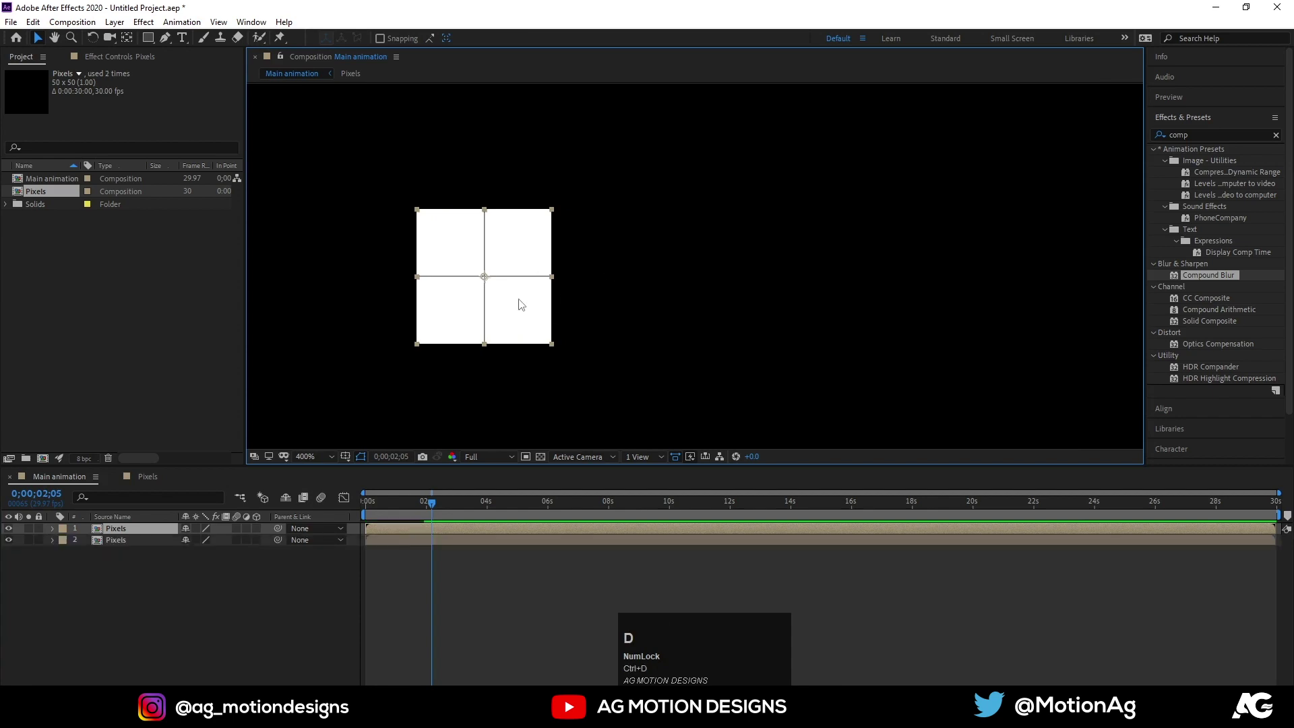
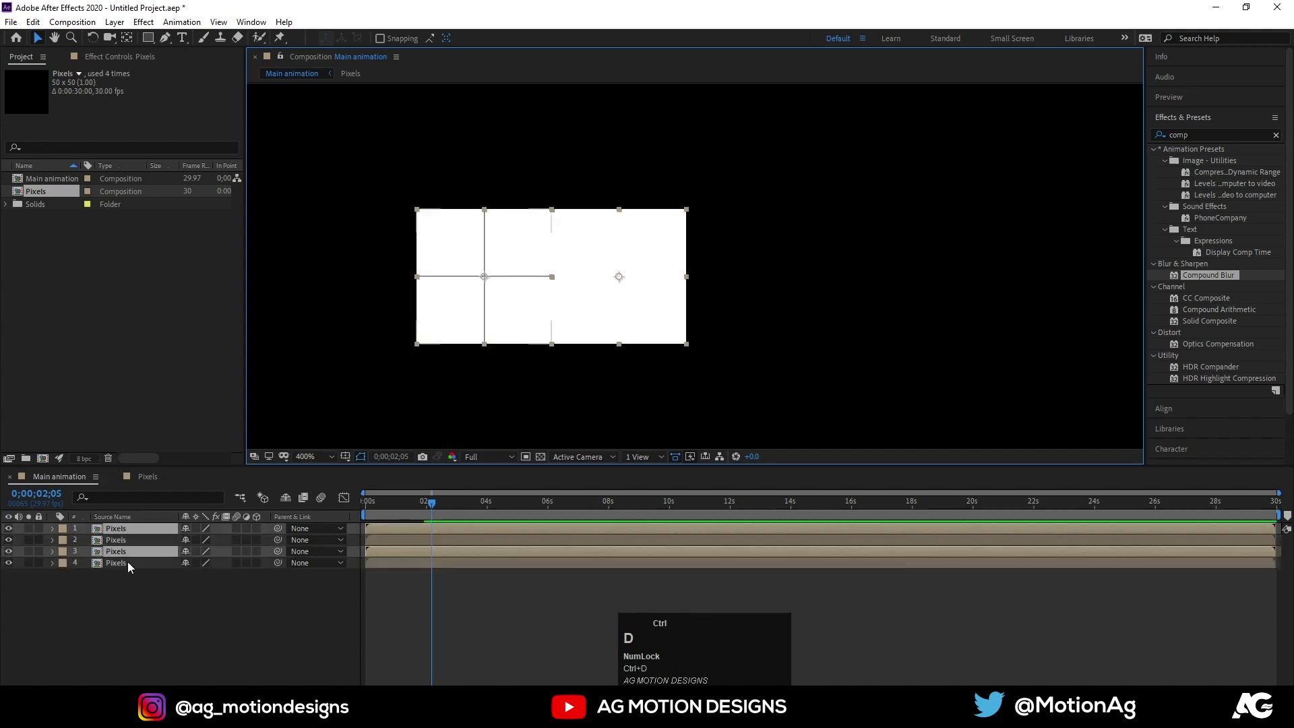
pyautogui.moveTo(110, 555); pyautogui.dragTo(148, 561)
pyautogui.press('ctrl+d')
pyautogui.moveTo(137, 558); pyautogui.dragTo(740, 322)
# - Duplicate again to sixteen squares extending the row rightward from centre
pyautogui.scroll(-3)
pyautogui.moveTo(876, 324); pyautogui.dragTo(117, 550)
pyautogui.press('ctrl+d')
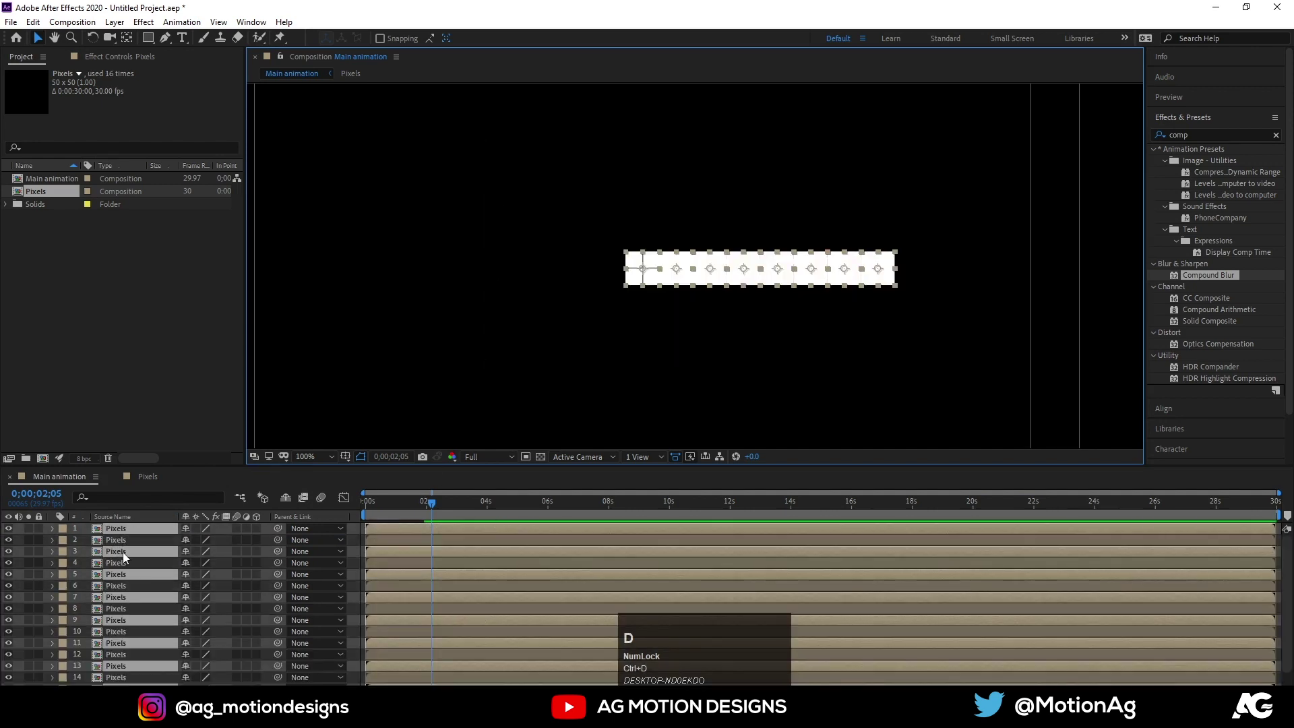
pyautogui.moveTo(129, 556); pyautogui.dragTo(837, 345)
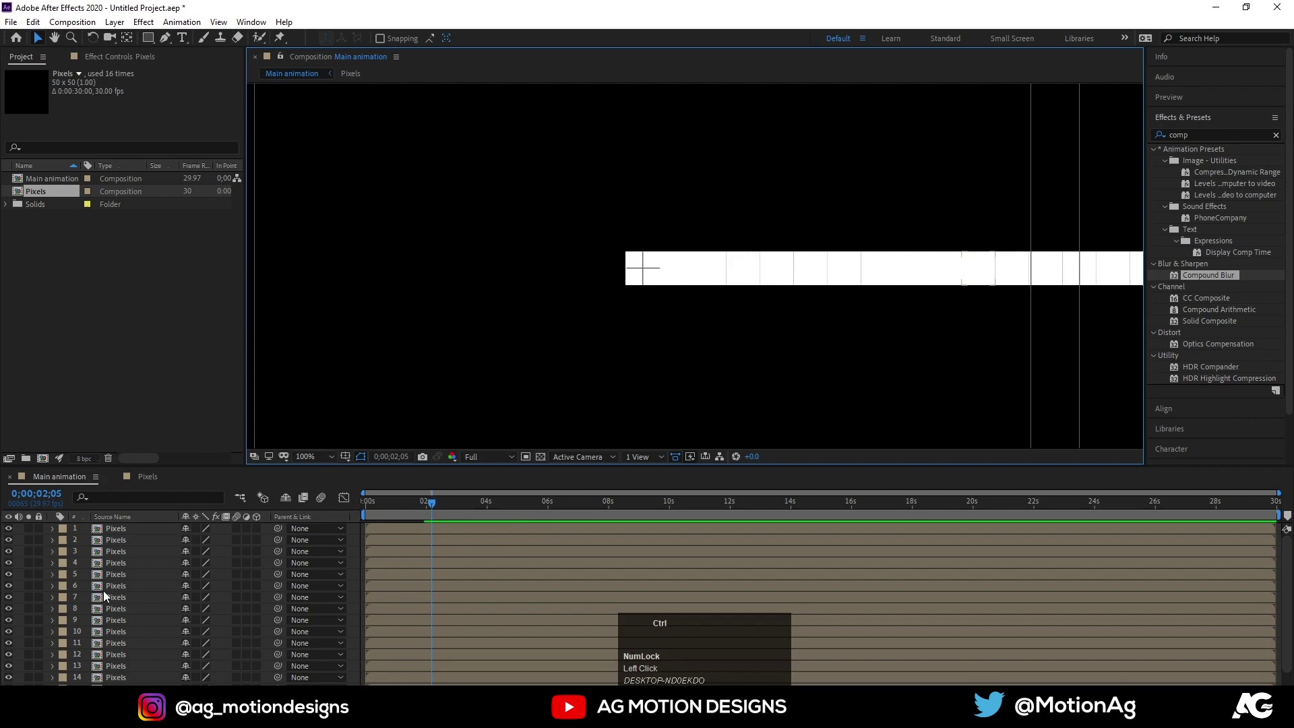
# - Precompose all sixteen Pixels layers into a new composition named '1st'
pyautogui.press('ctrl+a')
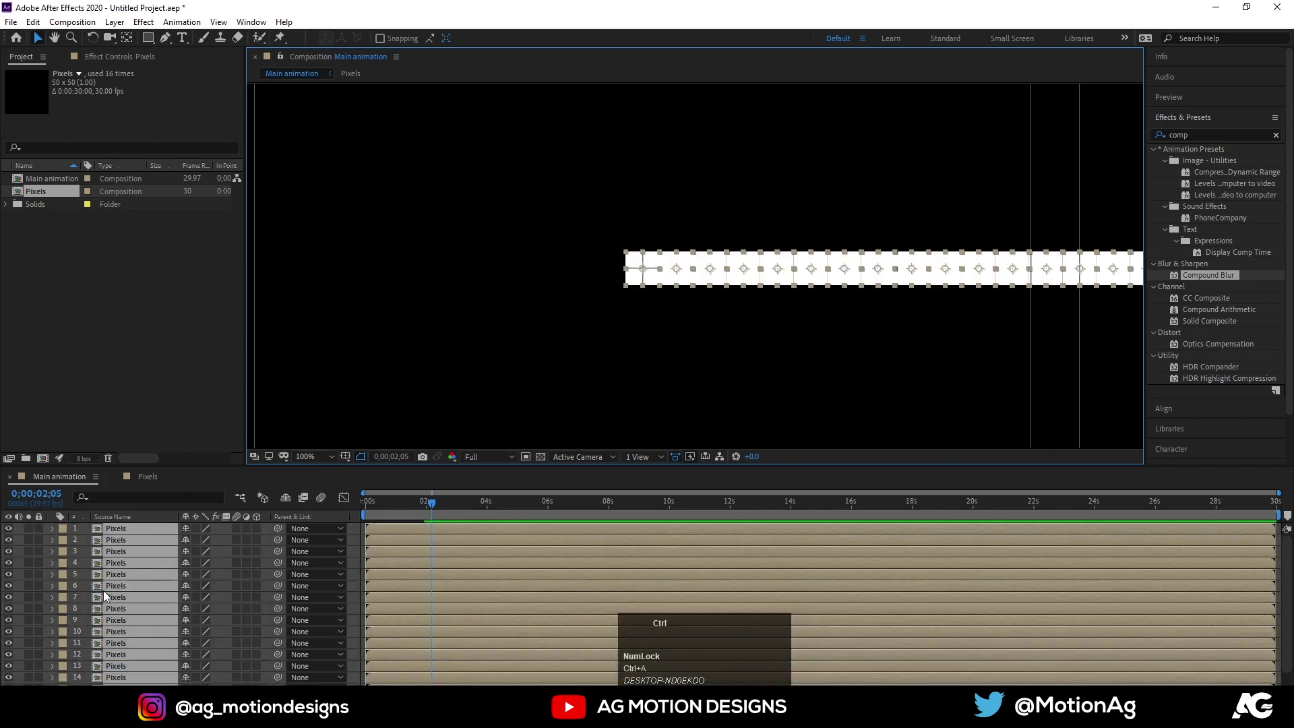
pyautogui.press('ctrl+shift+c')
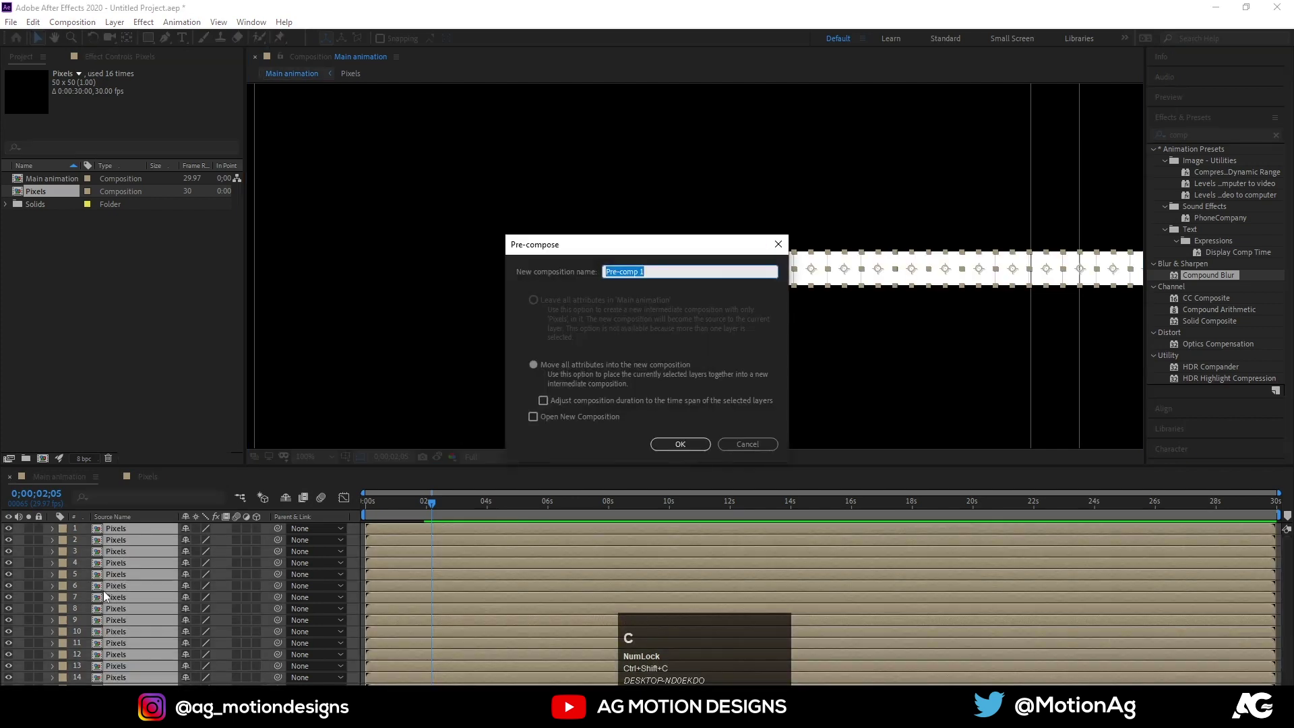
pyautogui.press('ctrl+shift+c')
pyautogui.write('1')
pyautogui.write('st')
pyautogui.press('Return')
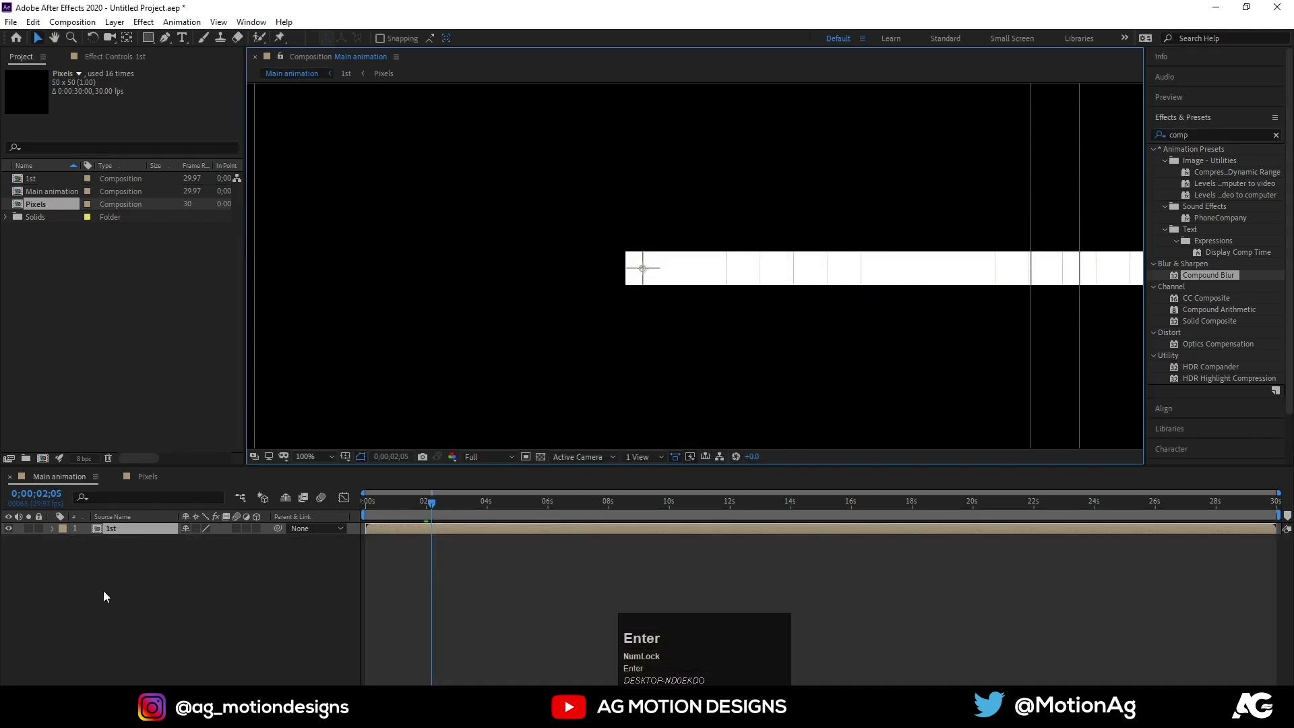
# - Duplicate the 1st layer and mirror it with Scale -100,100, then preview
pyautogui.click(115, 534)
pyautogui.press('ctrl+d')
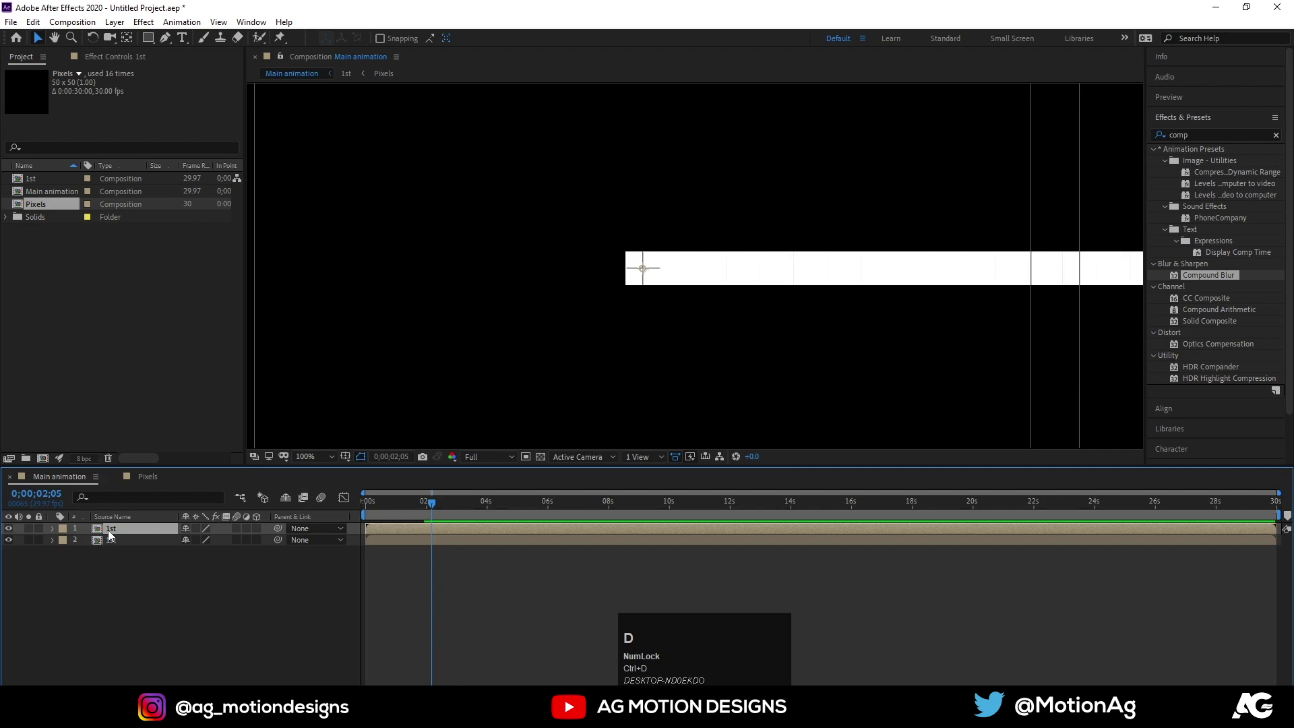
pyautogui.press('s')
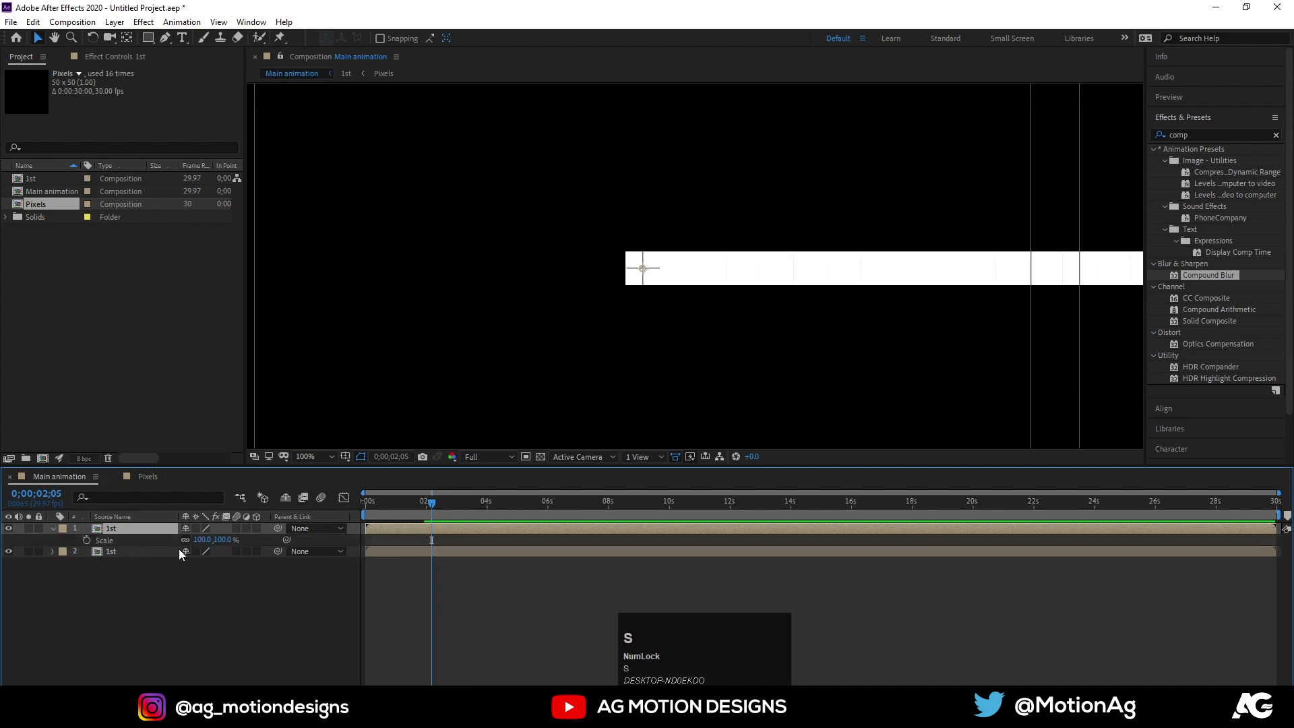
pyautogui.click(191, 546)
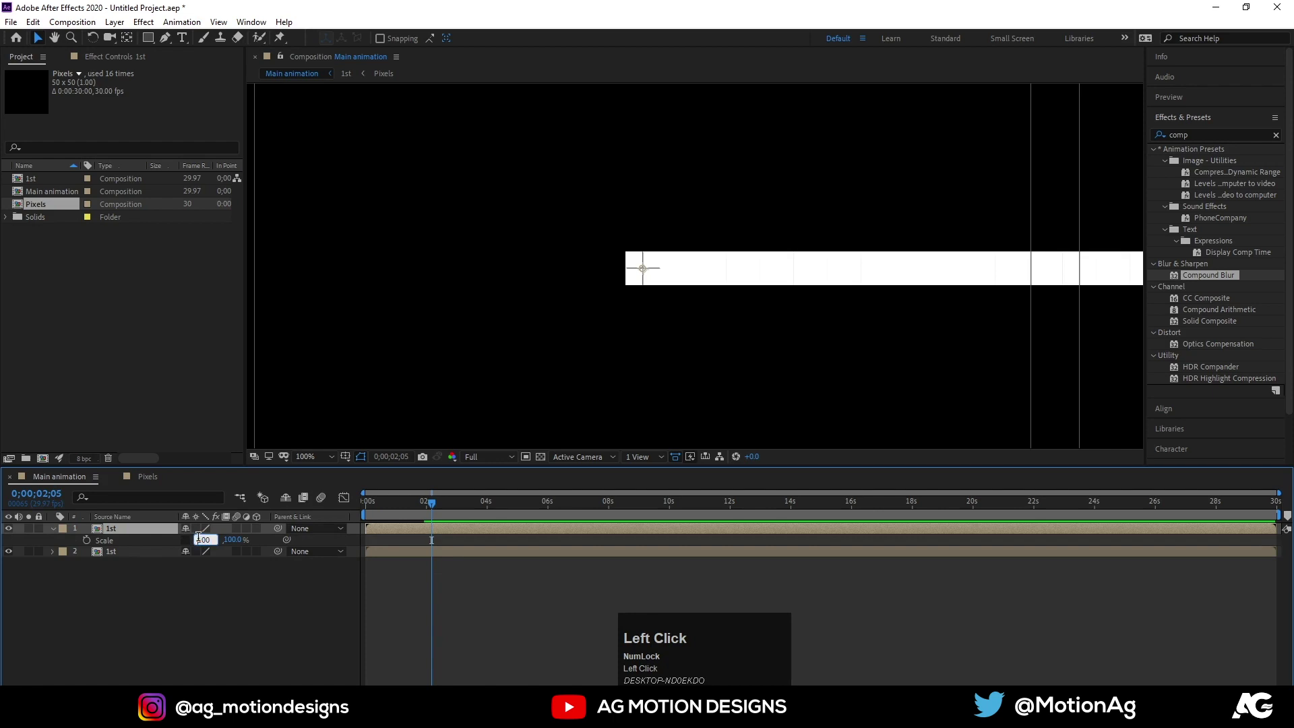
pyautogui.press('-')
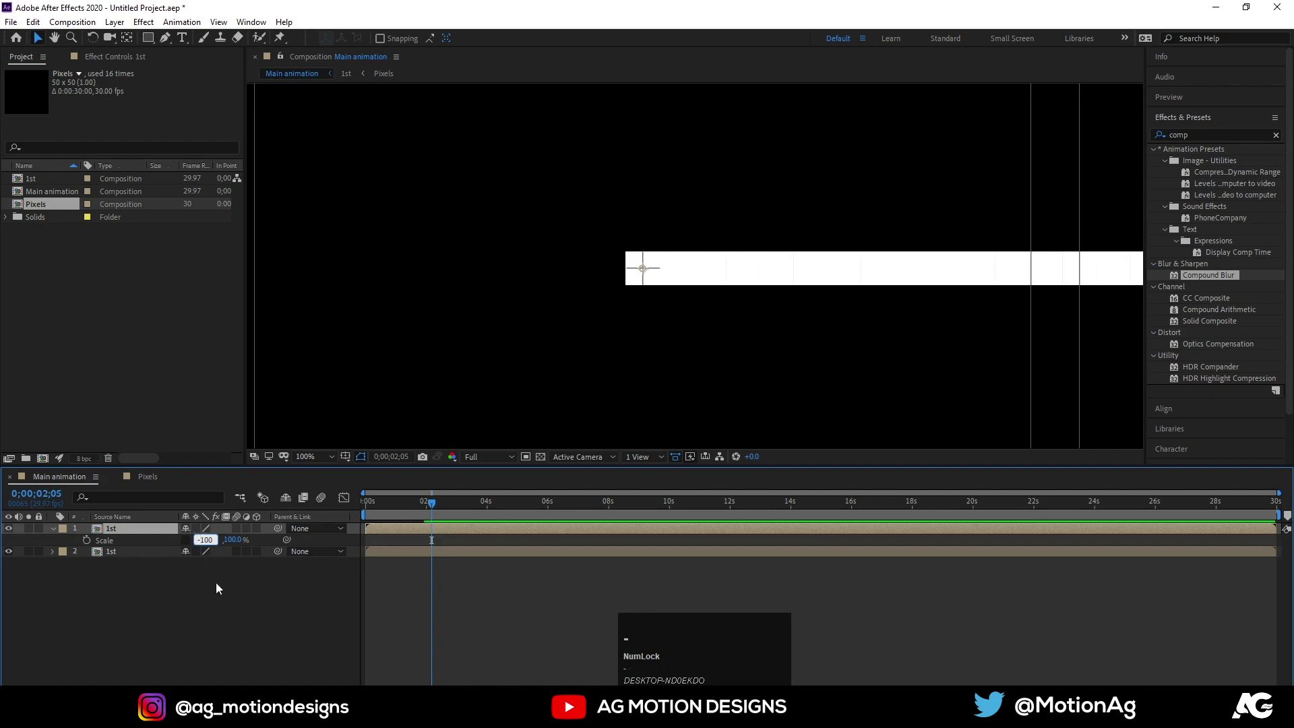
pyautogui.click(219, 588)
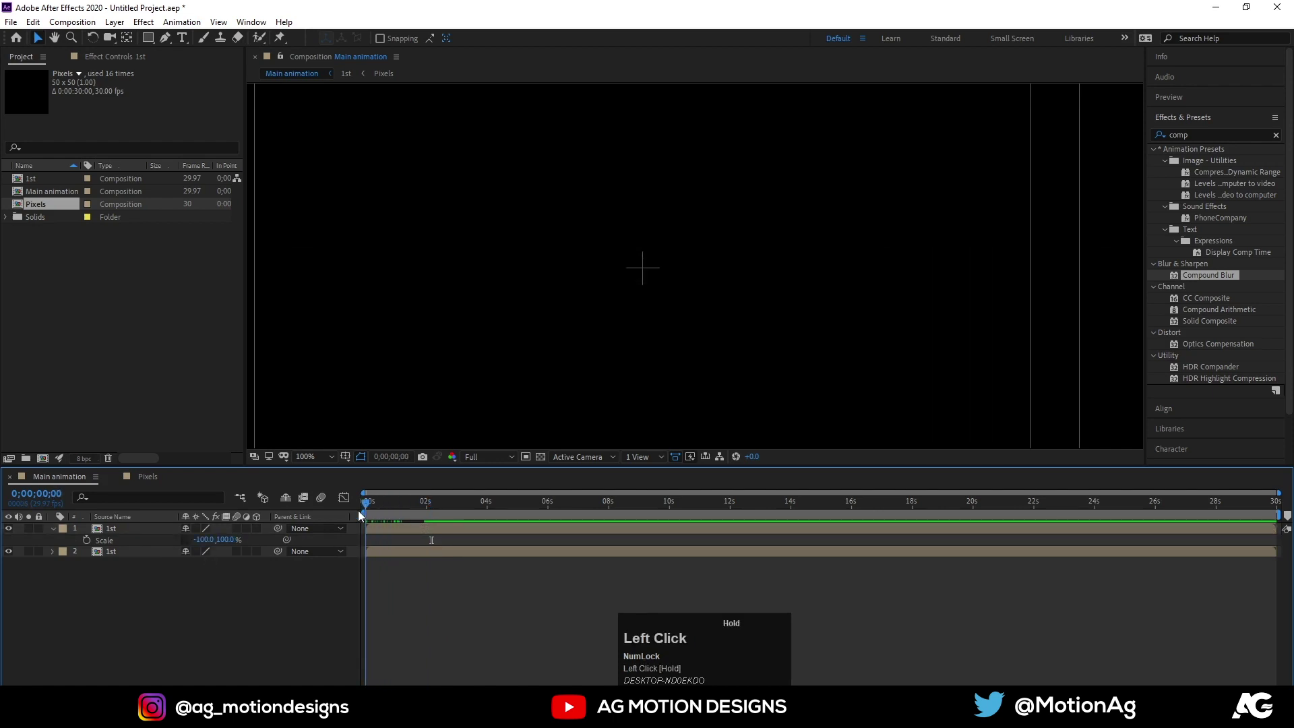
pyautogui.press('space')
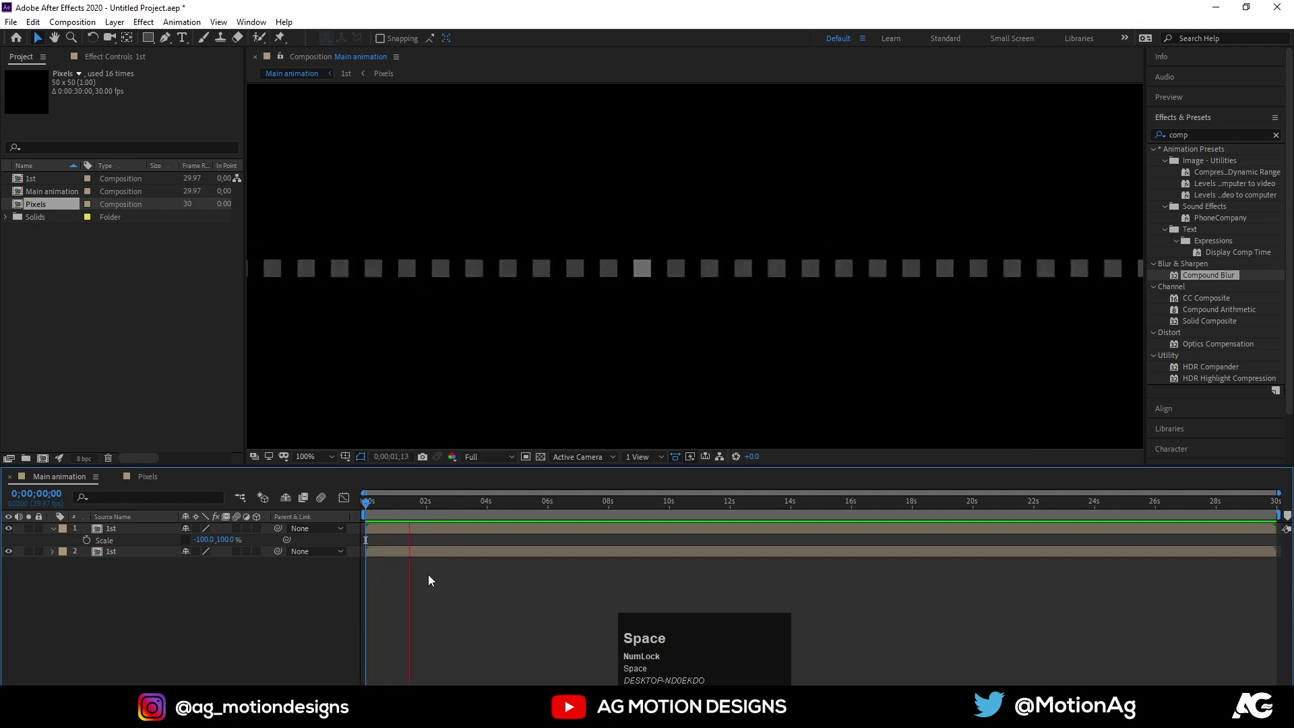
pyautogui.press('space')
# - Inside 1st, trim all Pixels layers short with Alt+] ready for Sequence Layers
pyautogui.moveTo(392, 511); pyautogui.dragTo(133, 534)
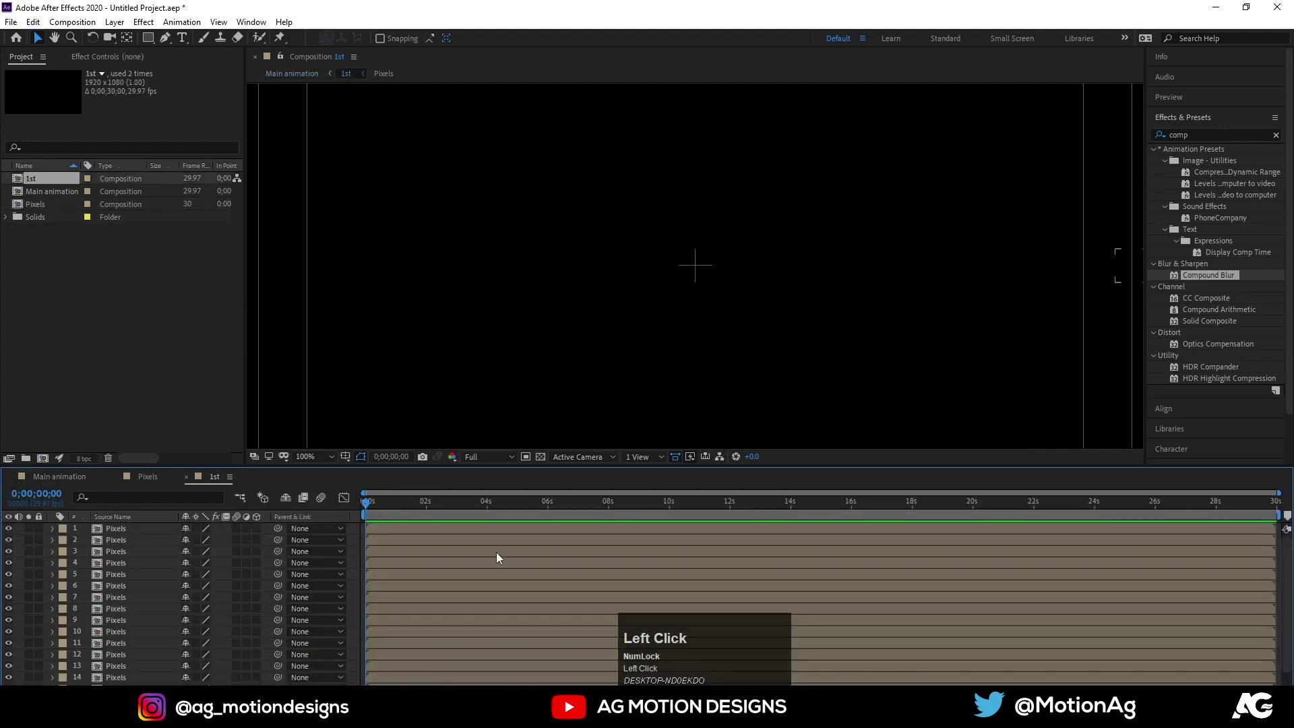
pyautogui.press('=')
pyautogui.moveTo(376, 508); pyautogui.dragTo(204, 561)
pyautogui.press('ctrl+a')
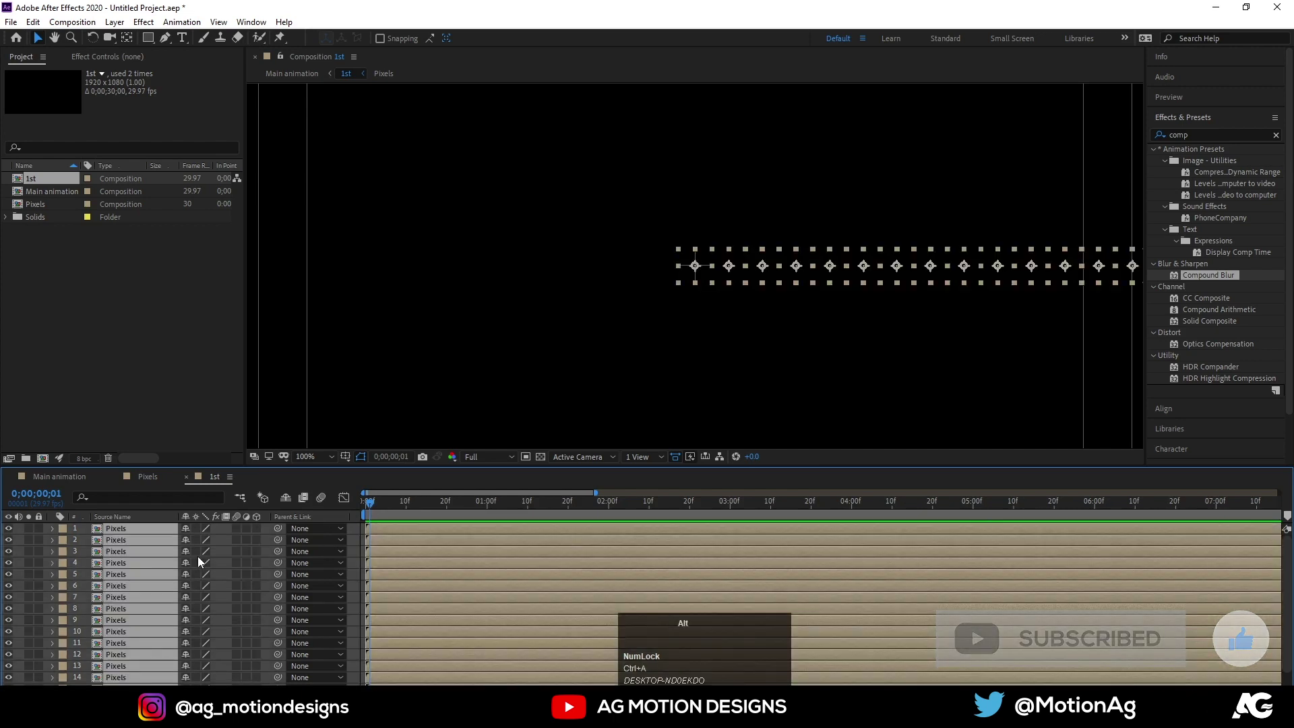
pyautogui.press('alt+]')
pyautogui.press('=')
pyautogui.press('=')
pyautogui.moveTo(374, 509); pyautogui.dragTo(392, 530)
pyautogui.rightClick(392, 529)
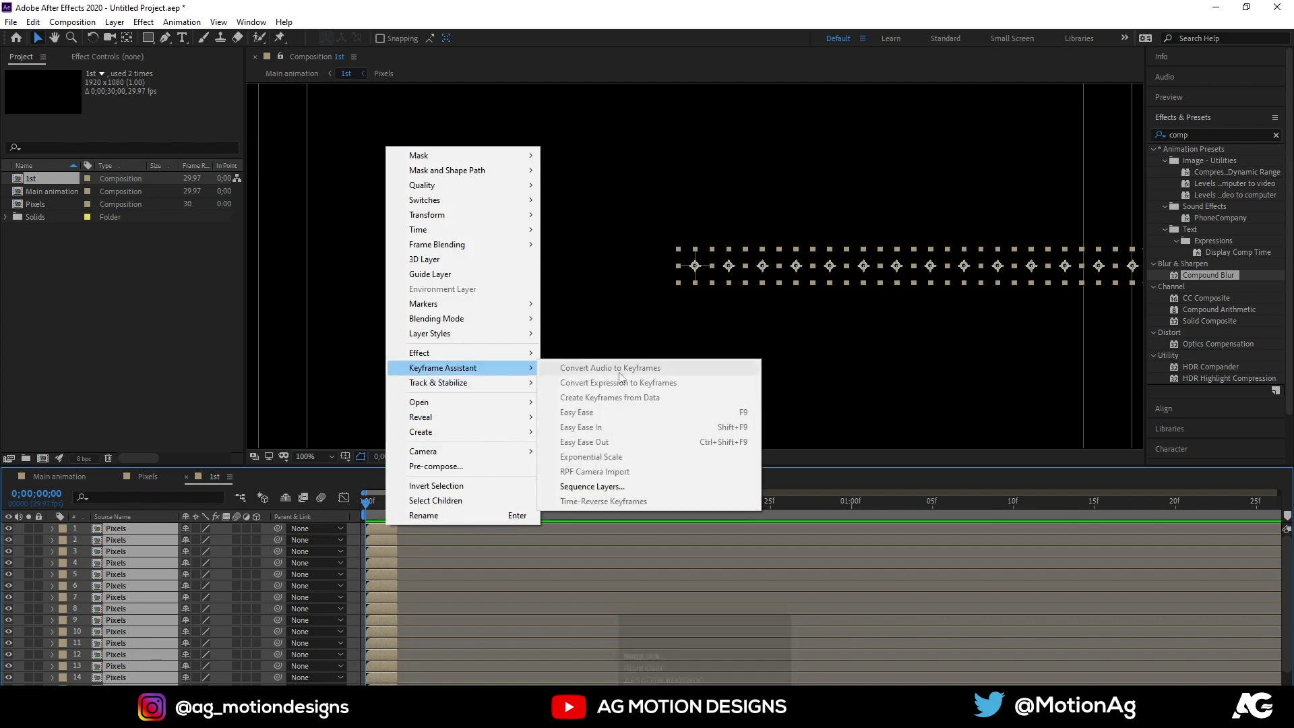
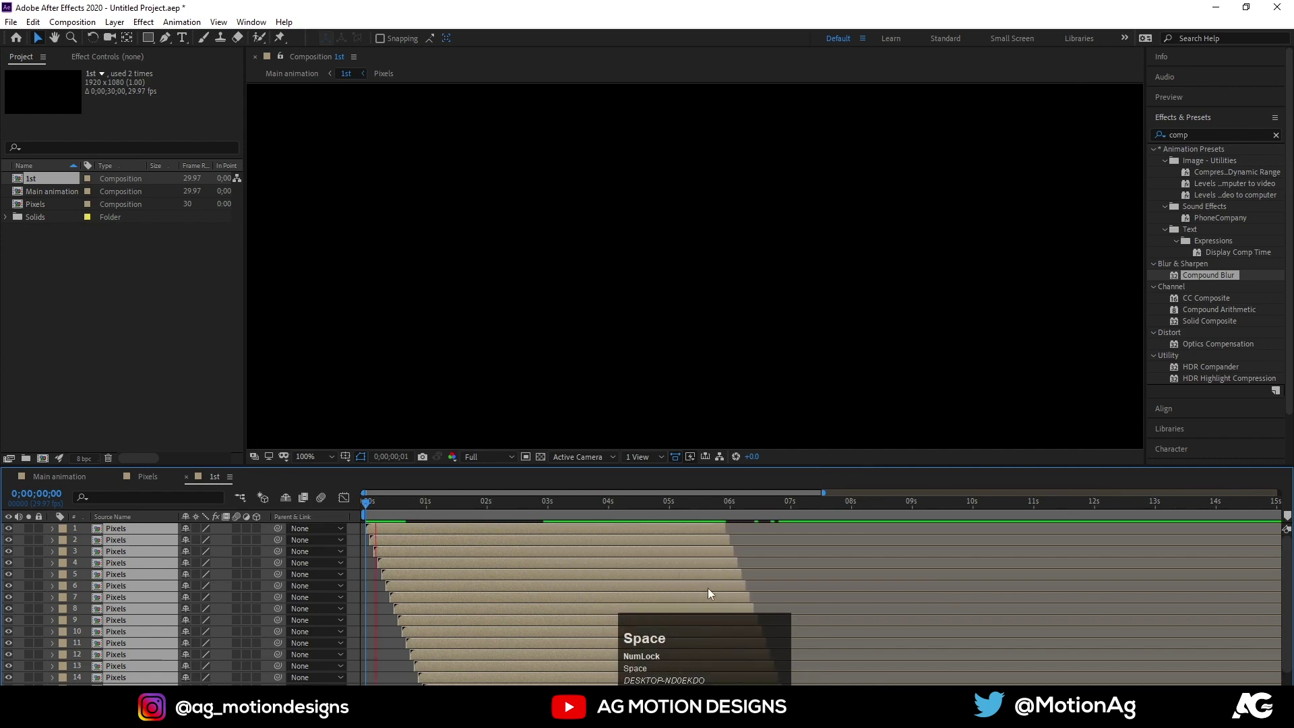
# - Return to Main animation, set magnification to Fit and preview the mirrored strips
pyautogui.scroll(-3)
pyautogui.press('space')
pyautogui.press('space')
pyautogui.moveTo(376, 599); pyautogui.dragTo(80, 481)
pyautogui.press('space')
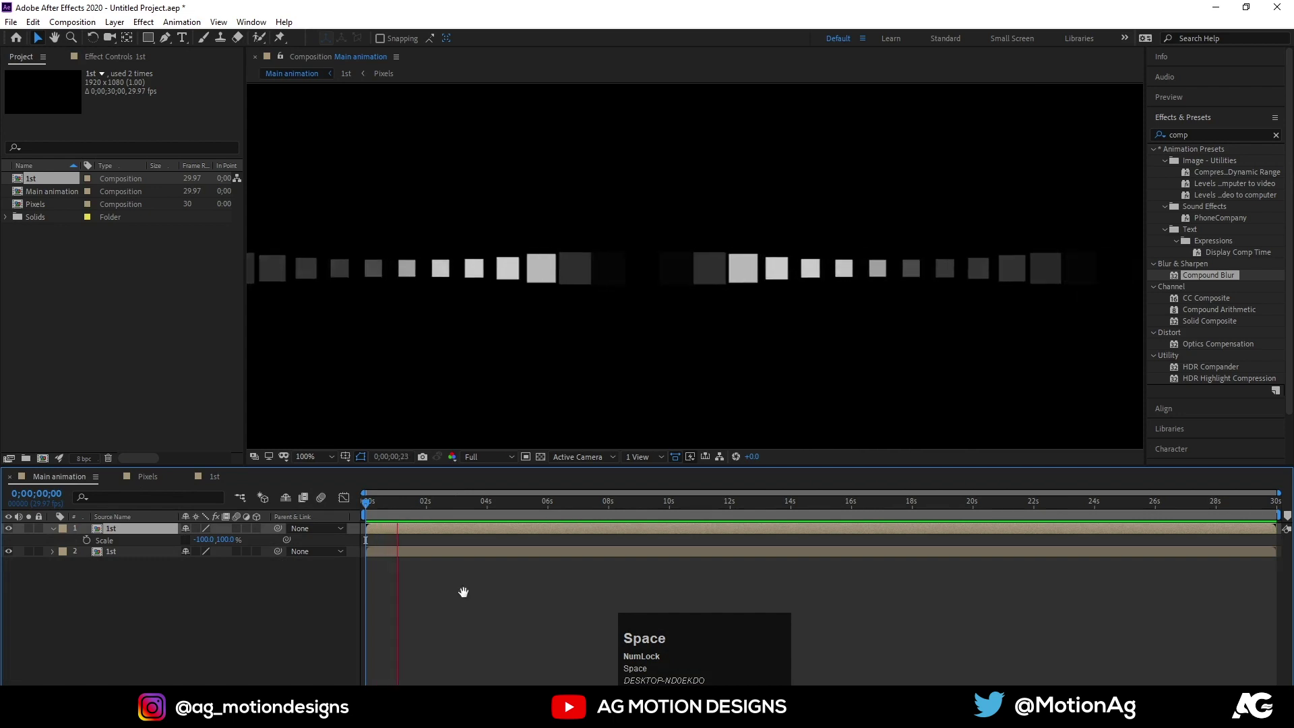
pyautogui.click(312, 463)
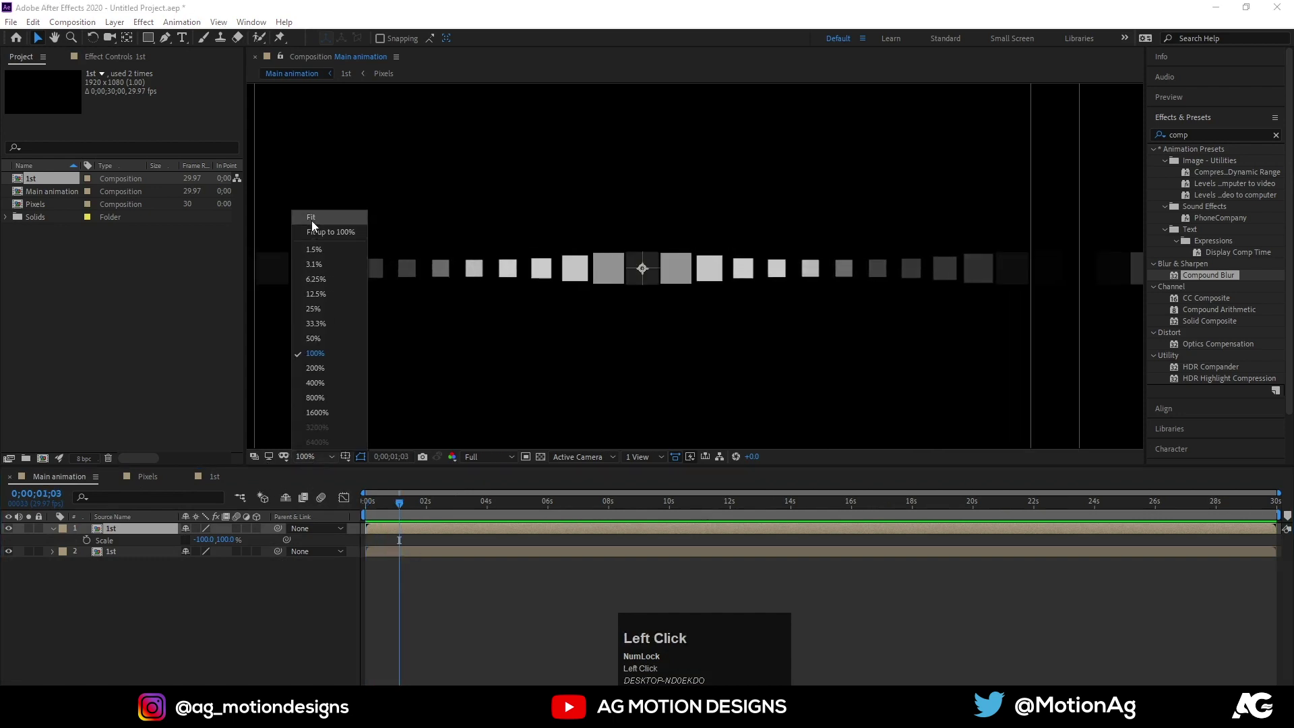
pyautogui.press('space')
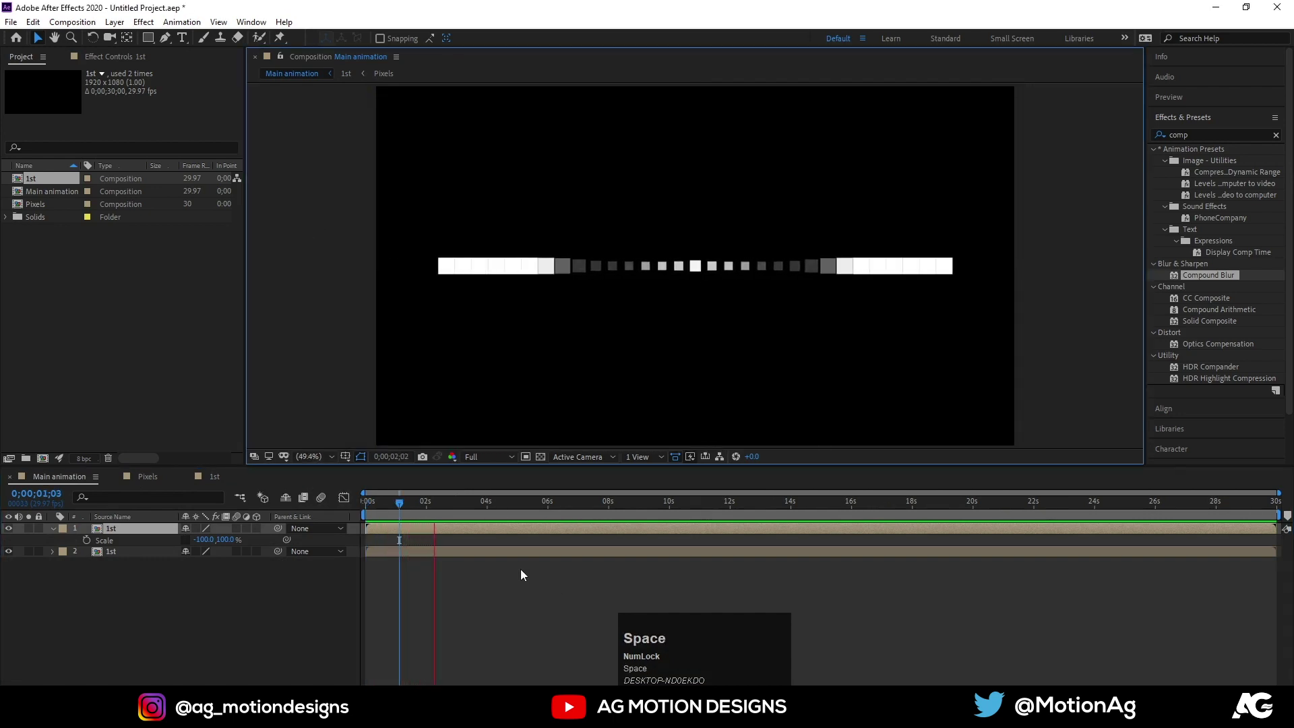
pyautogui.press('space')
# - Stop the preview and select both 1st layers for precomposing
pyautogui.moveTo(406, 511); pyautogui.dragTo(390, 553)
pyautogui.press('space')
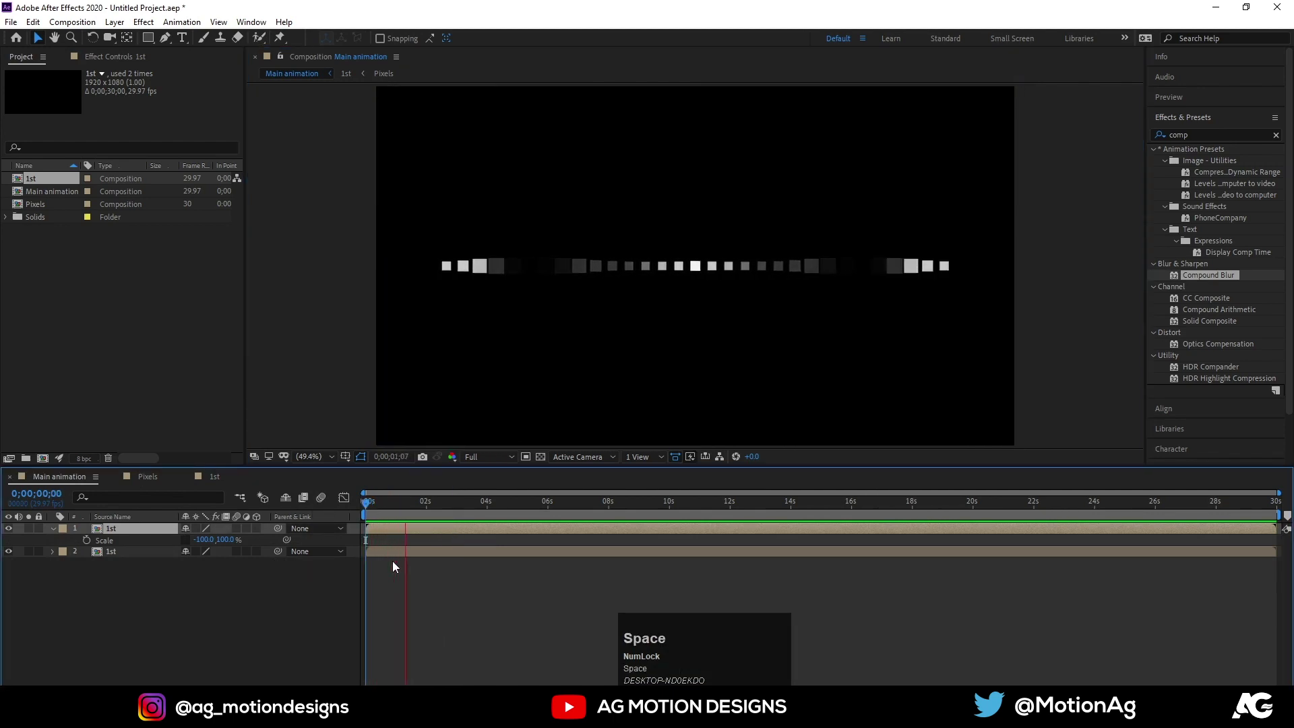
pyautogui.click(159, 607)
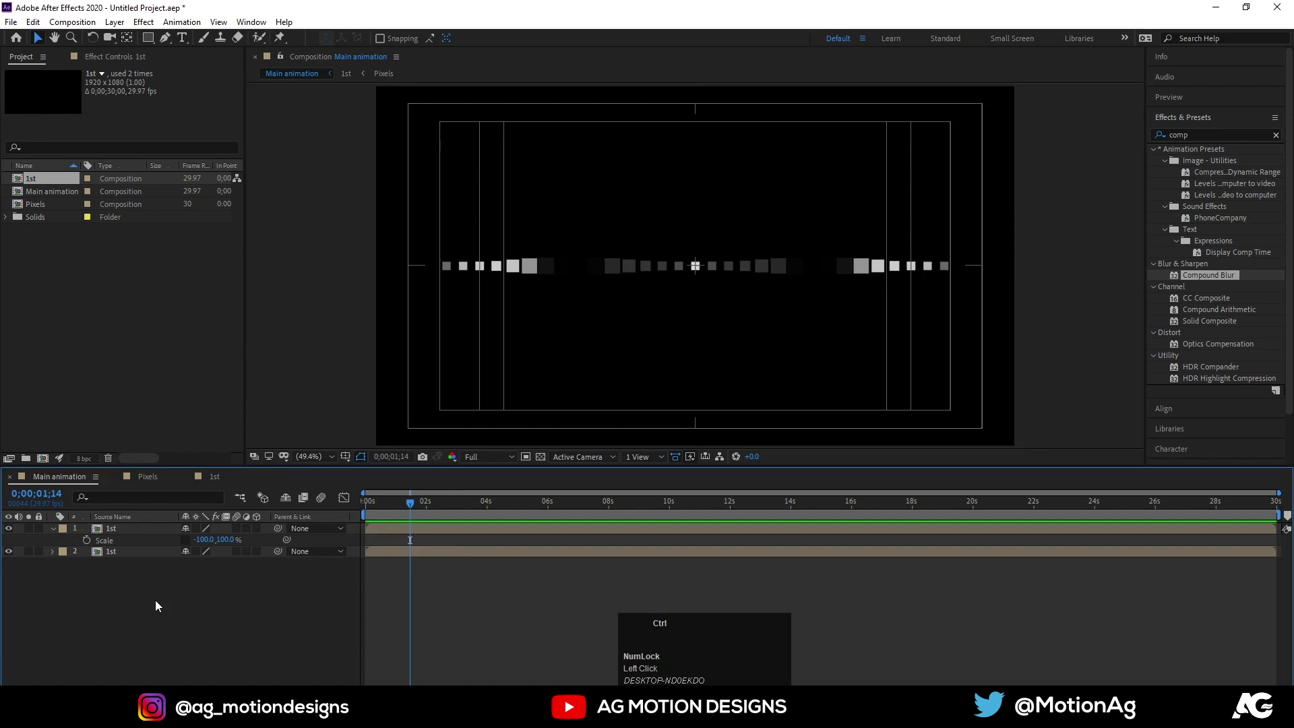
pyautogui.press('ctrl+a')
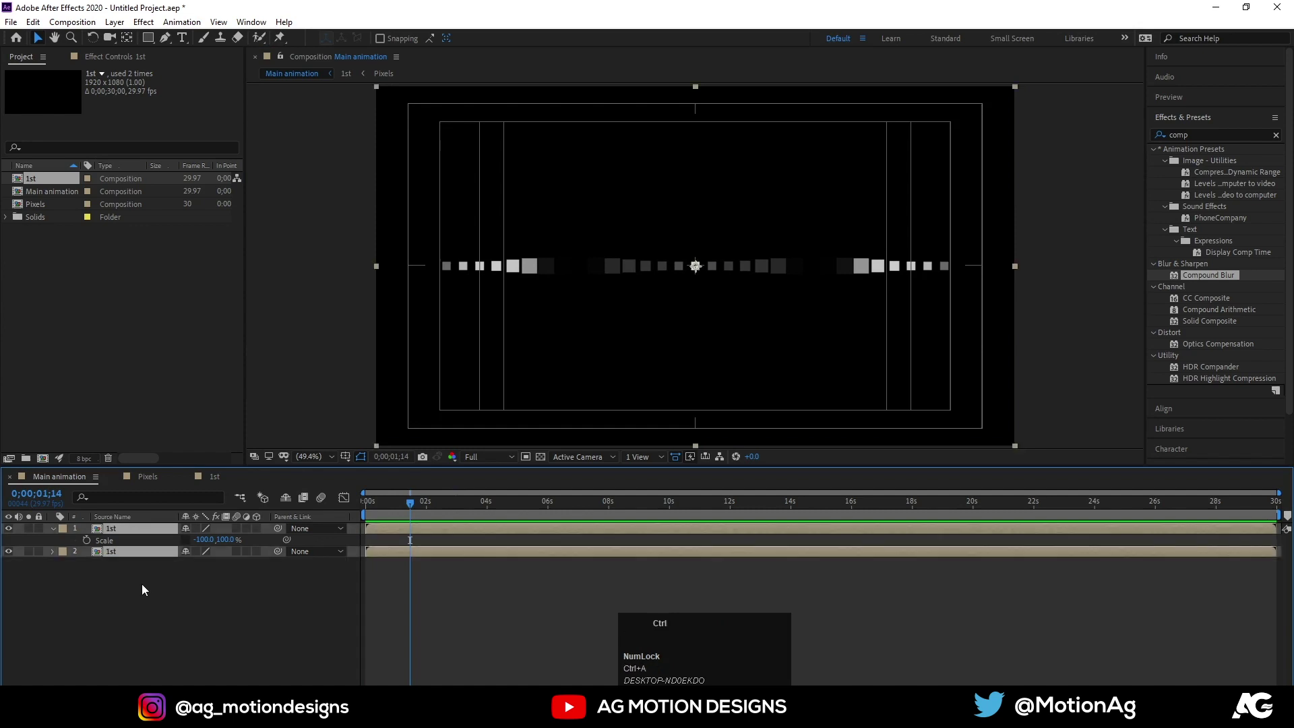
# - Precompose both 1st layers into Pre-comp 1 and preview Main animation
pyautogui.press('ctrl+shift+c')
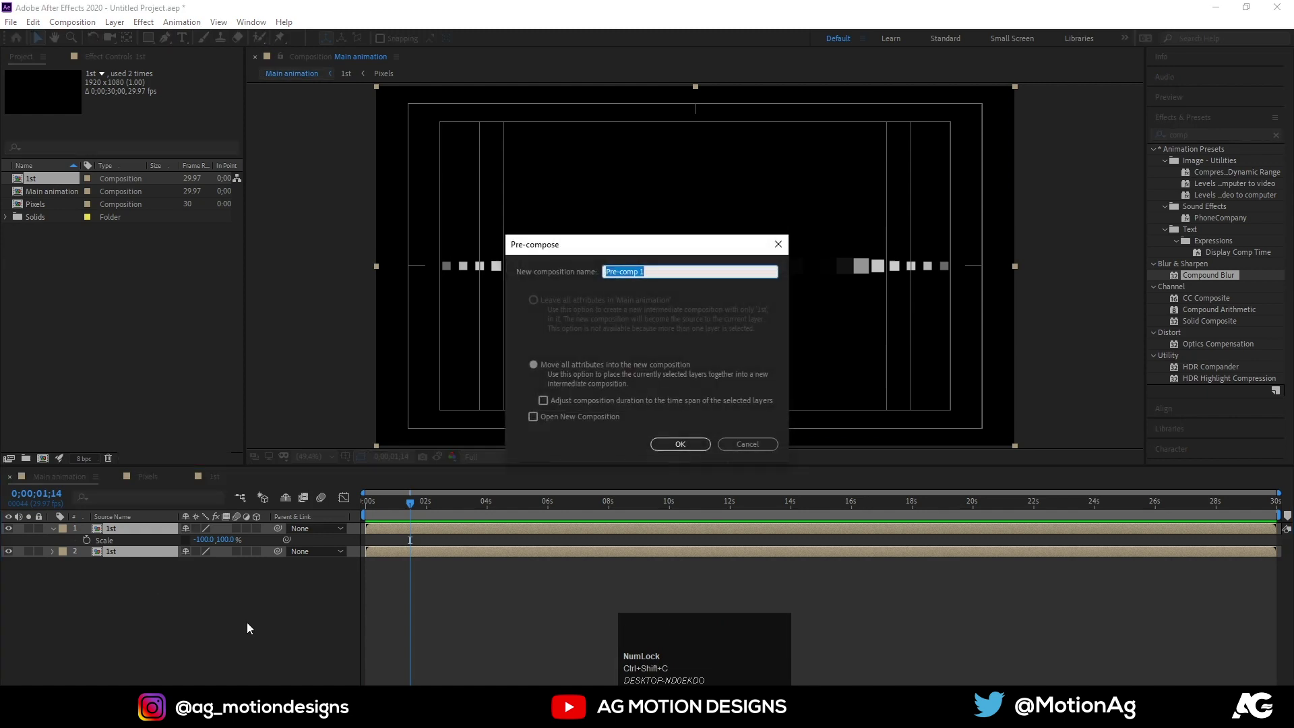
pyautogui.click(682, 455)
pyautogui.press('space')
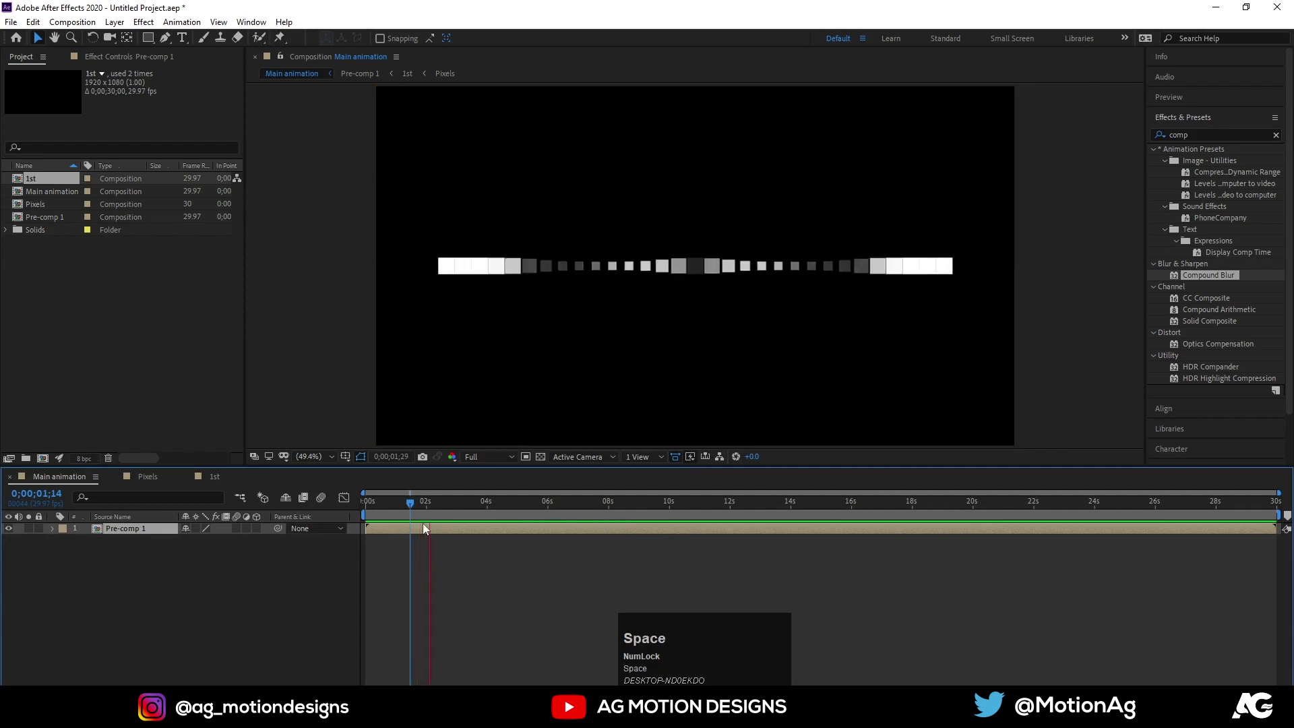
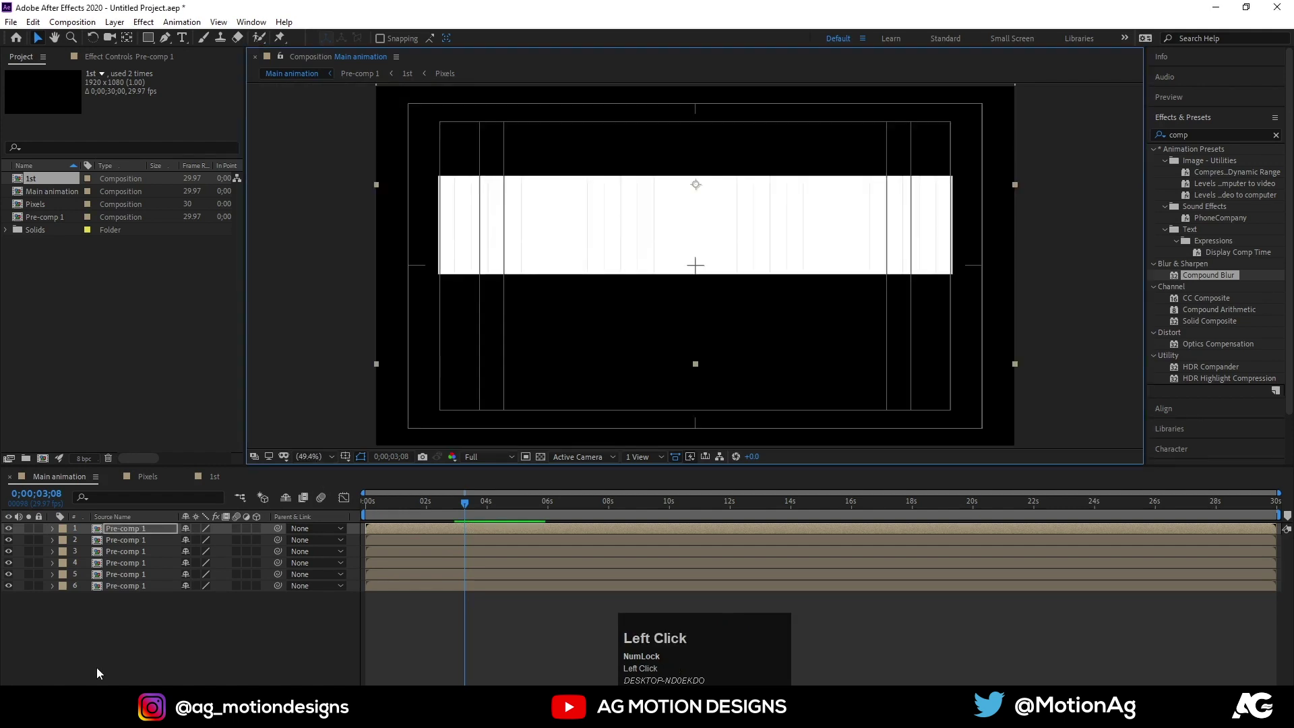
# - Duplicate Pre-comp 1 to twelve rows and shift a row to start later
pyautogui.press('ctrl+a')
pyautogui.press('ctrl+d')
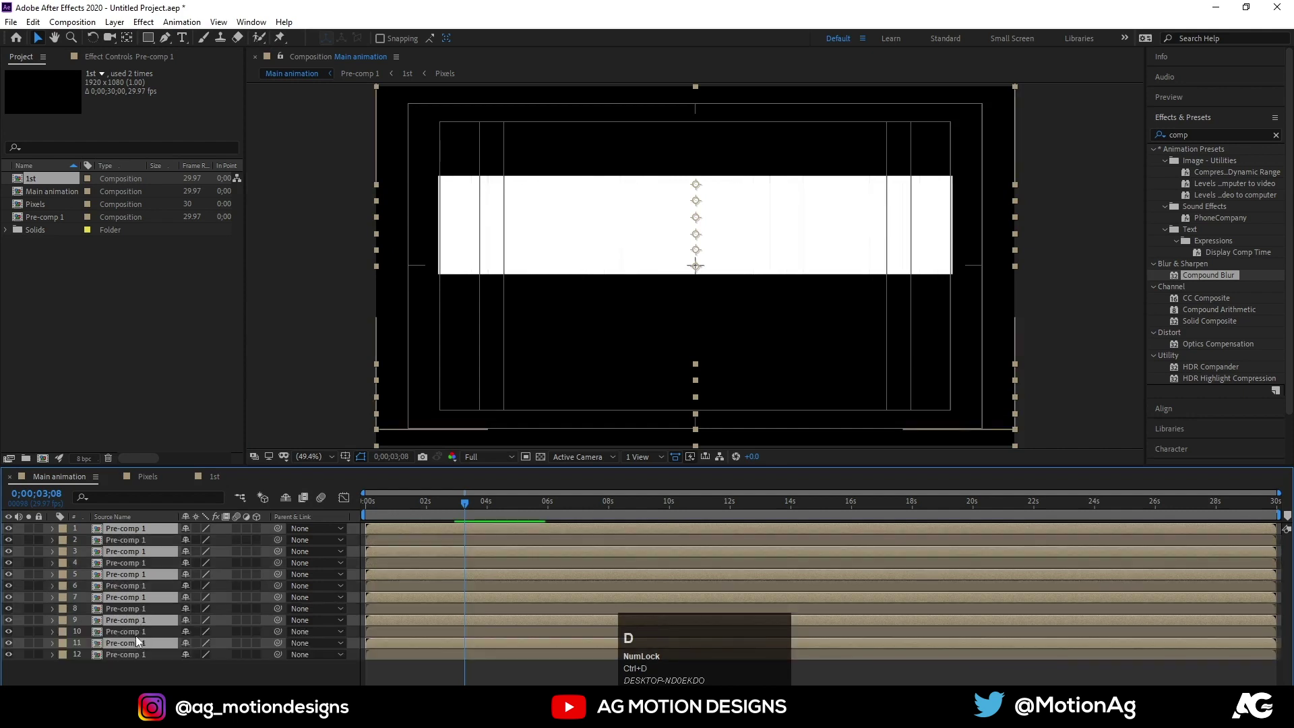
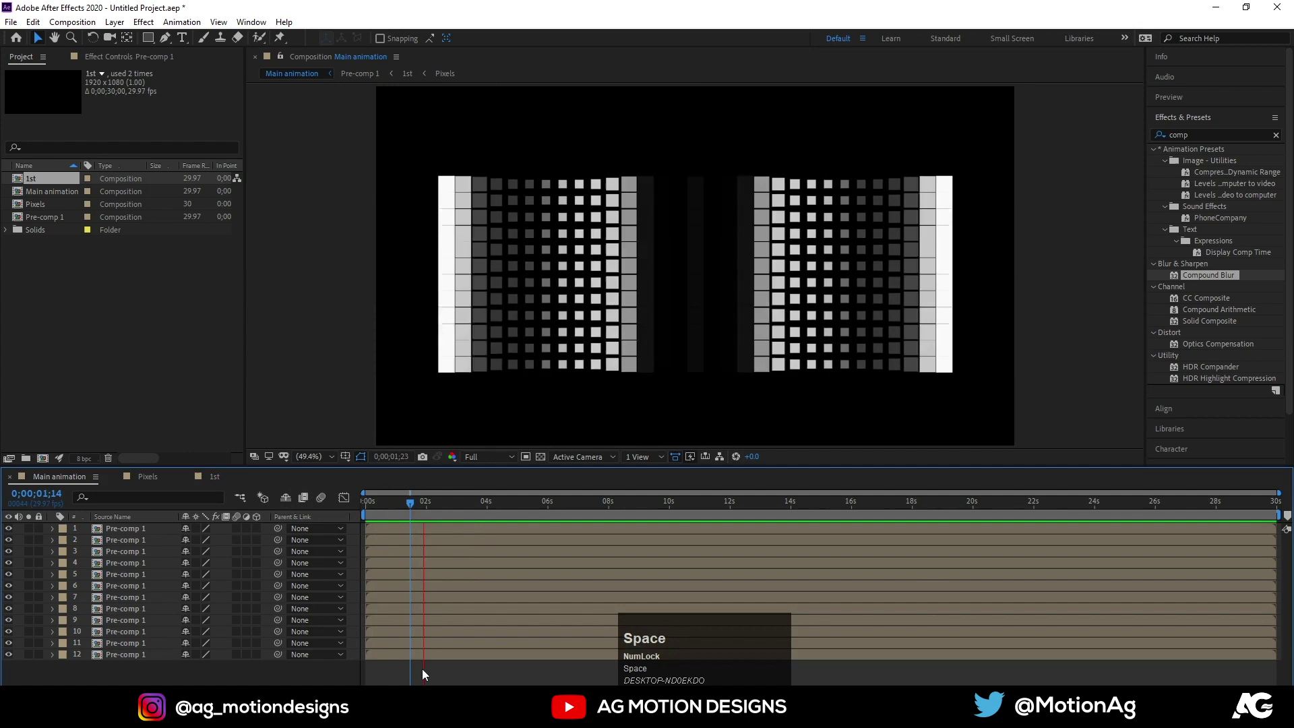
pyautogui.click(384, 503)
pyautogui.press('=')
pyautogui.press('=')
pyautogui.press('=')
pyautogui.moveTo(388, 511); pyautogui.dragTo(726, 676)
pyautogui.press('space')
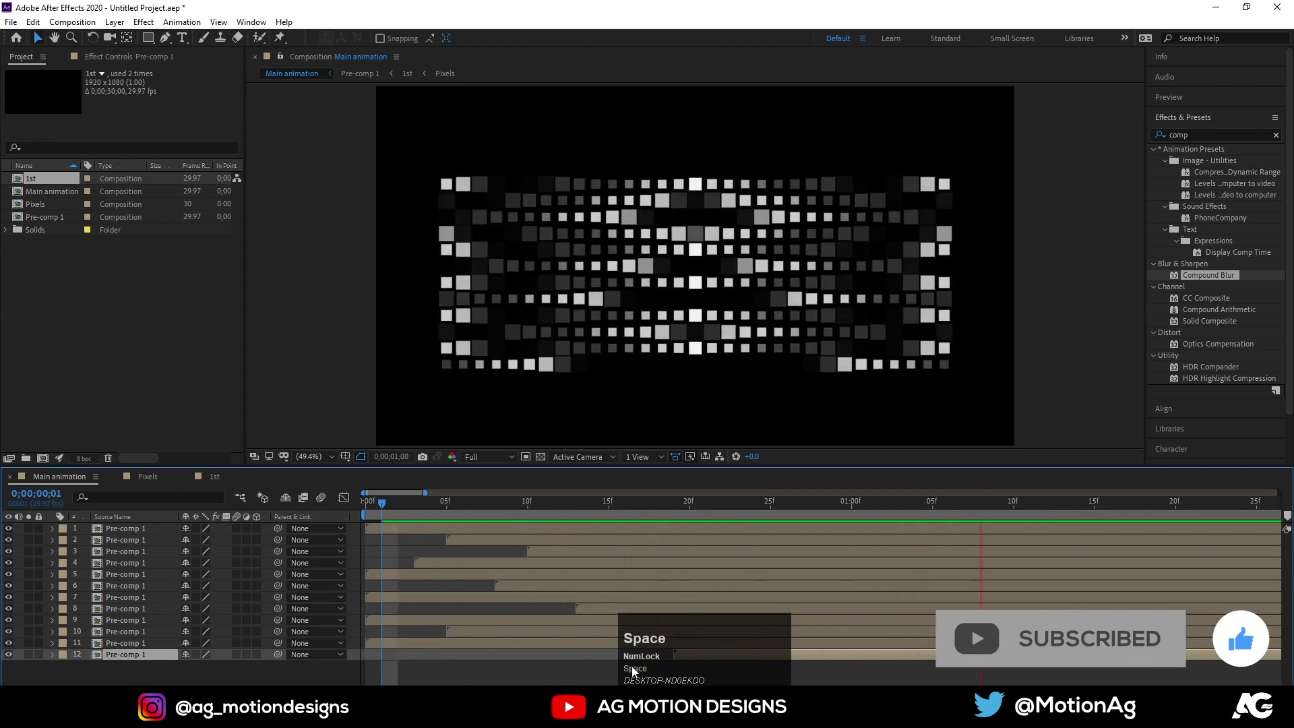
# - Offset another row's start time, preview the staggered block and select all rows
pyautogui.press('-')
pyautogui.press('-')
pyautogui.press('-')
pyautogui.press('-')
pyautogui.moveTo(398, 544); pyautogui.dragTo(476, 655)
pyautogui.press('space')
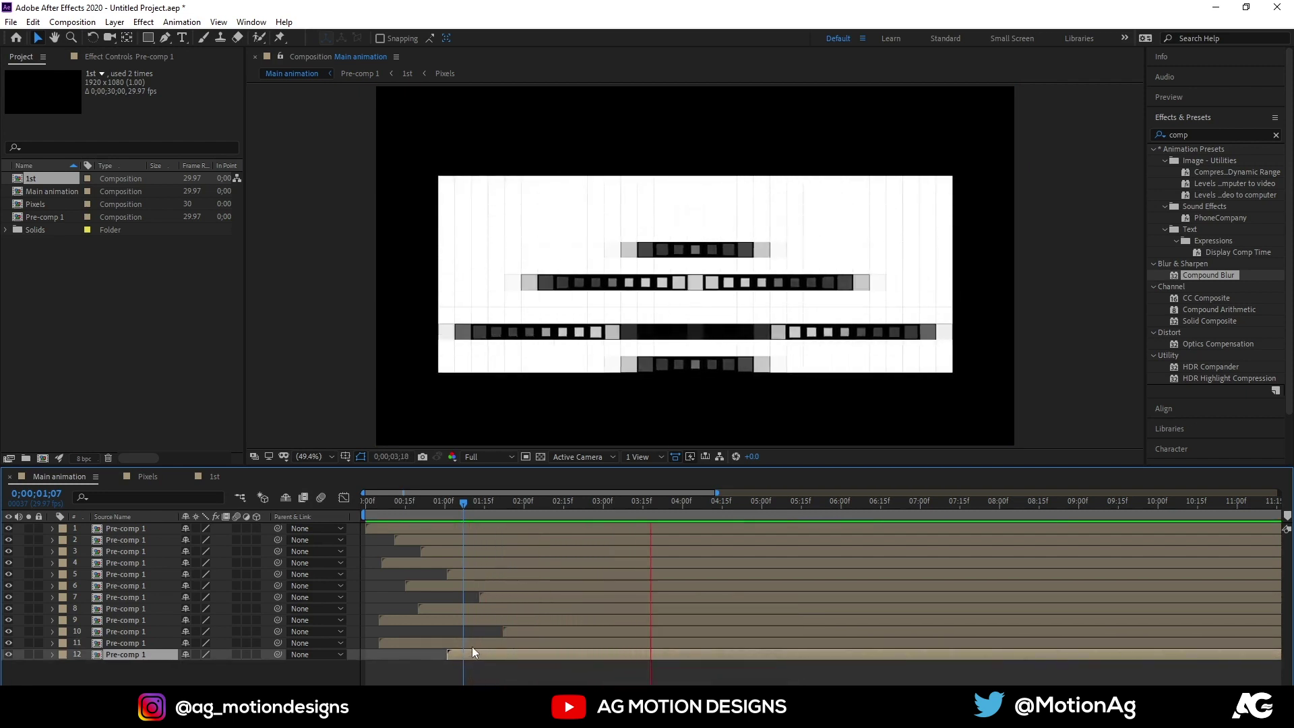
pyautogui.press('space')
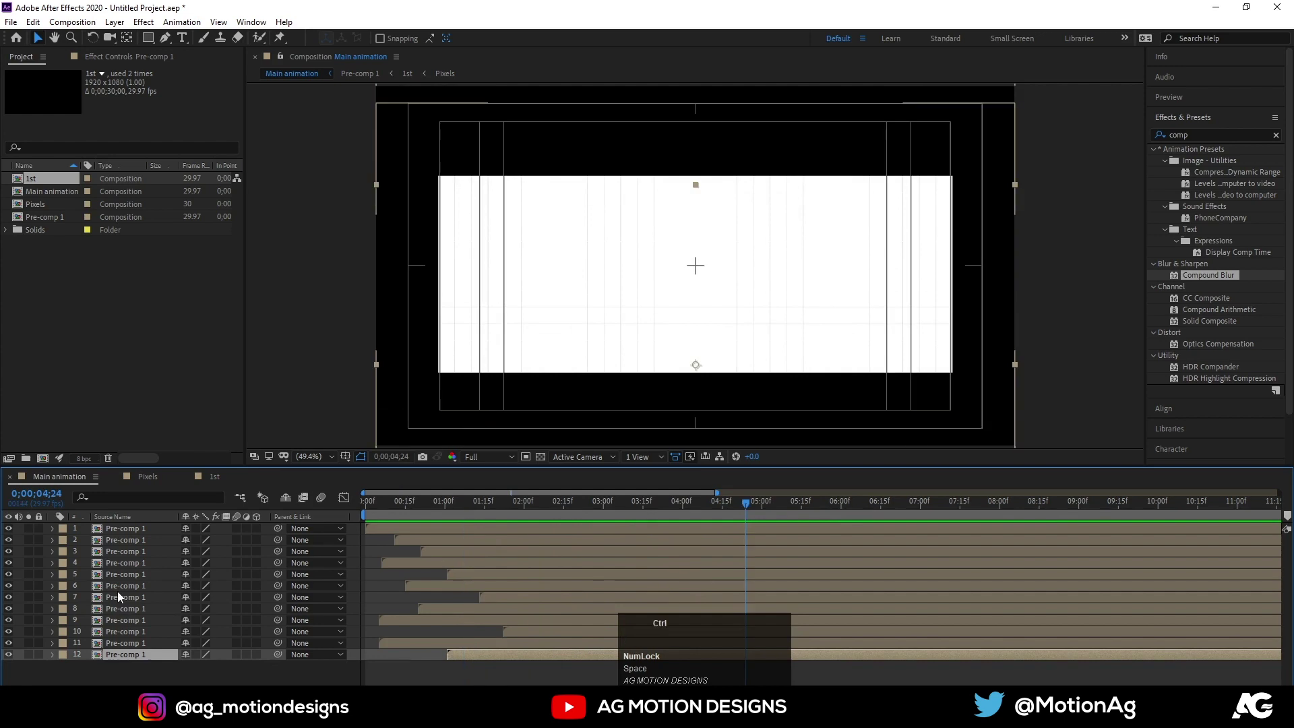
pyautogui.press('ctrl+a')
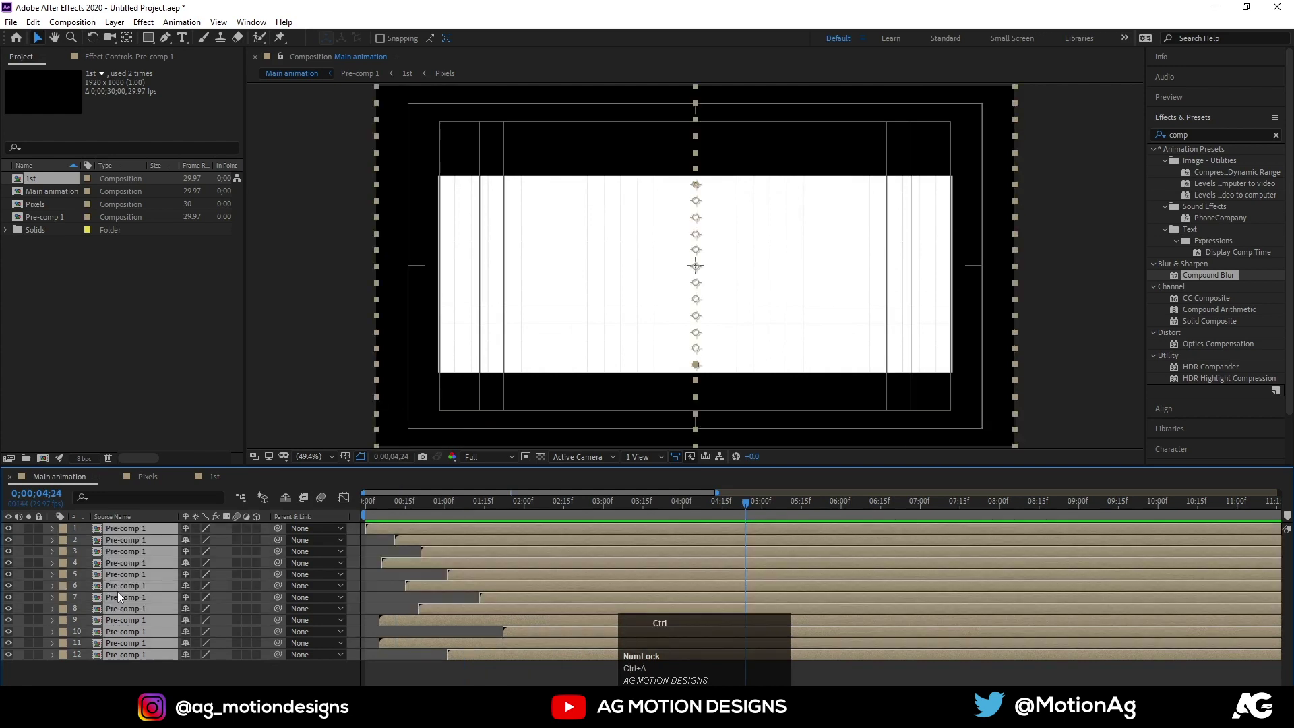
# - Precompose all the pixel-row layers into a new composition named Mask
pyautogui.press('ctrl+shift+c')
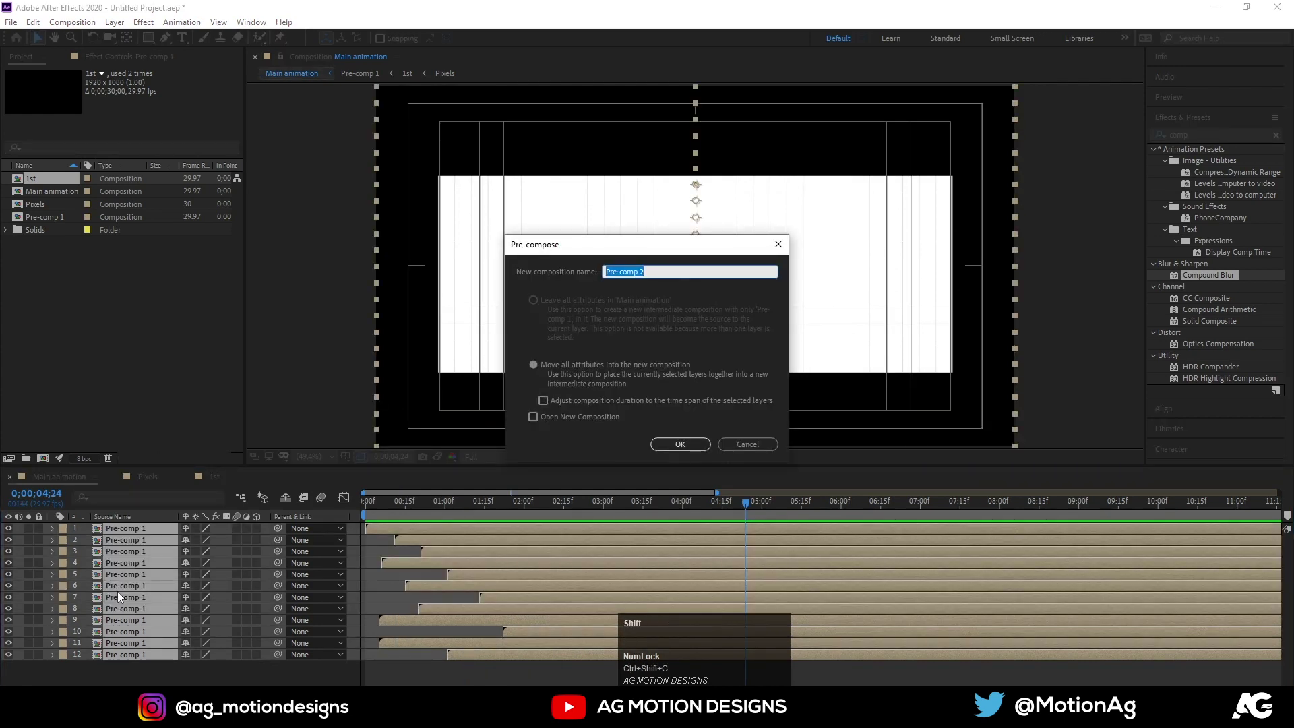
pyautogui.press('shift+m')
pyautogui.write('ask')
pyautogui.press('Return')
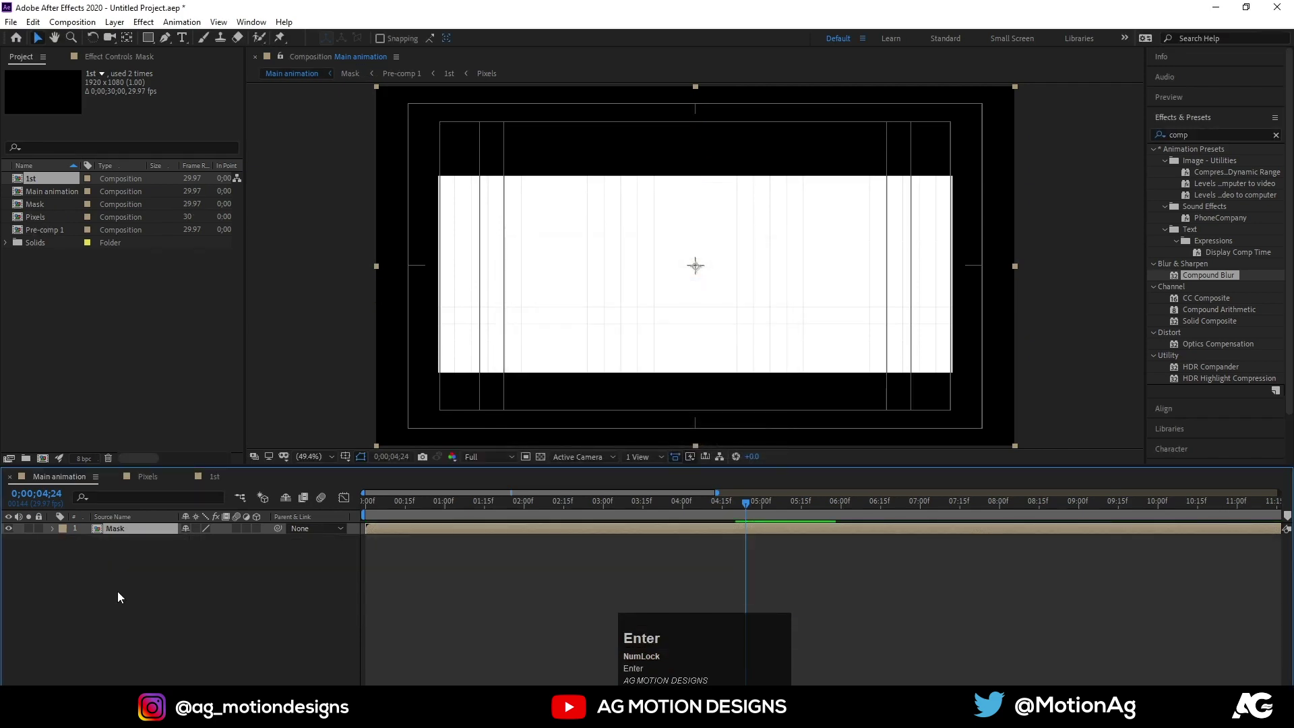
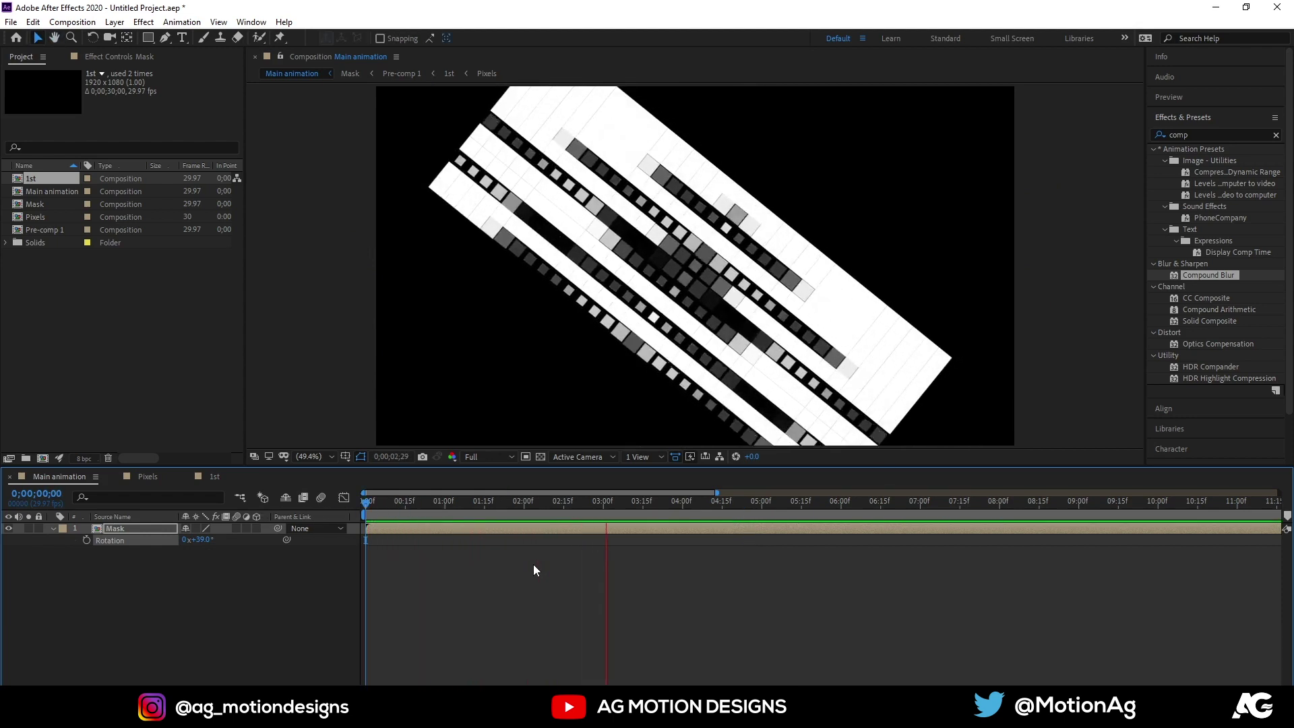
# - Import the AG logo .ai file as Composition – Retain Layer Sizes (Ctrl+I)
pyautogui.press('space')
pyautogui.click(427, 508)
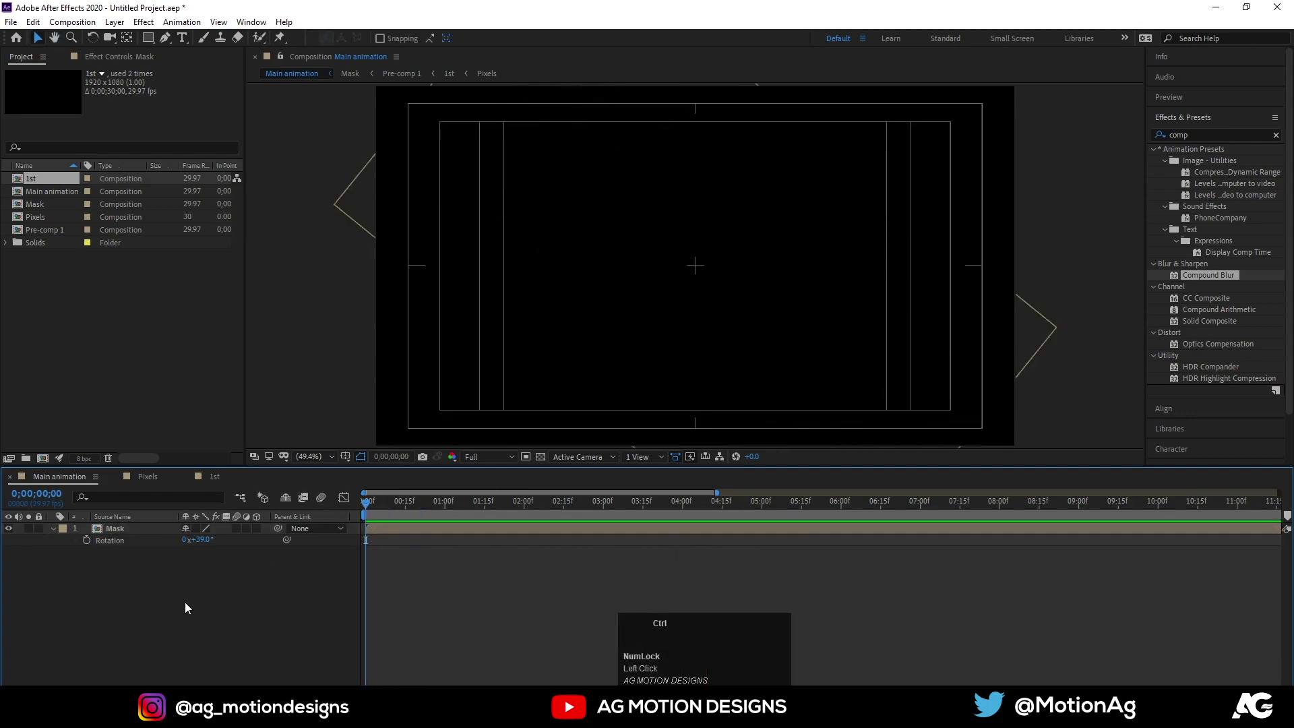
pyautogui.press('ctrl+i')
# - Copy the AG logo layer into Main animation and centre it in the frame
pyautogui.click(552, 160)
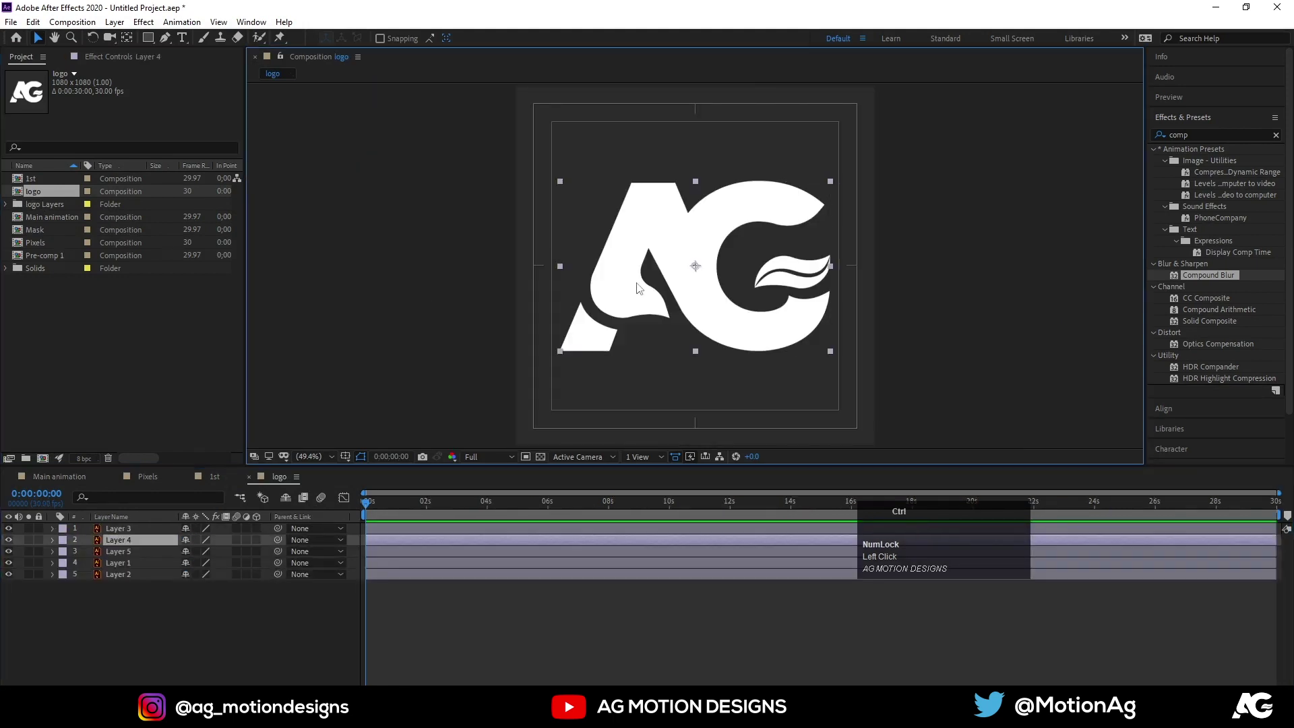
pyautogui.press('ctrl+c')
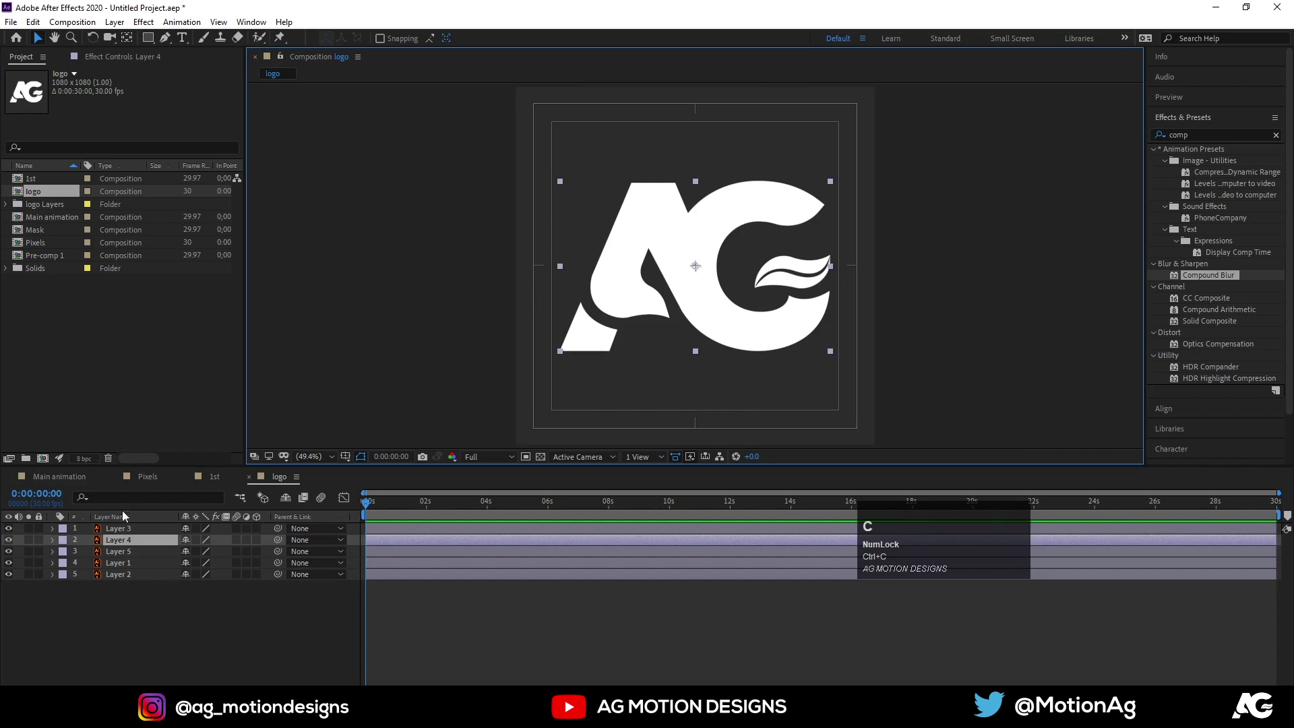
pyautogui.click(80, 484)
pyautogui.press('ctrl+v')
pyautogui.click(1199, 120)
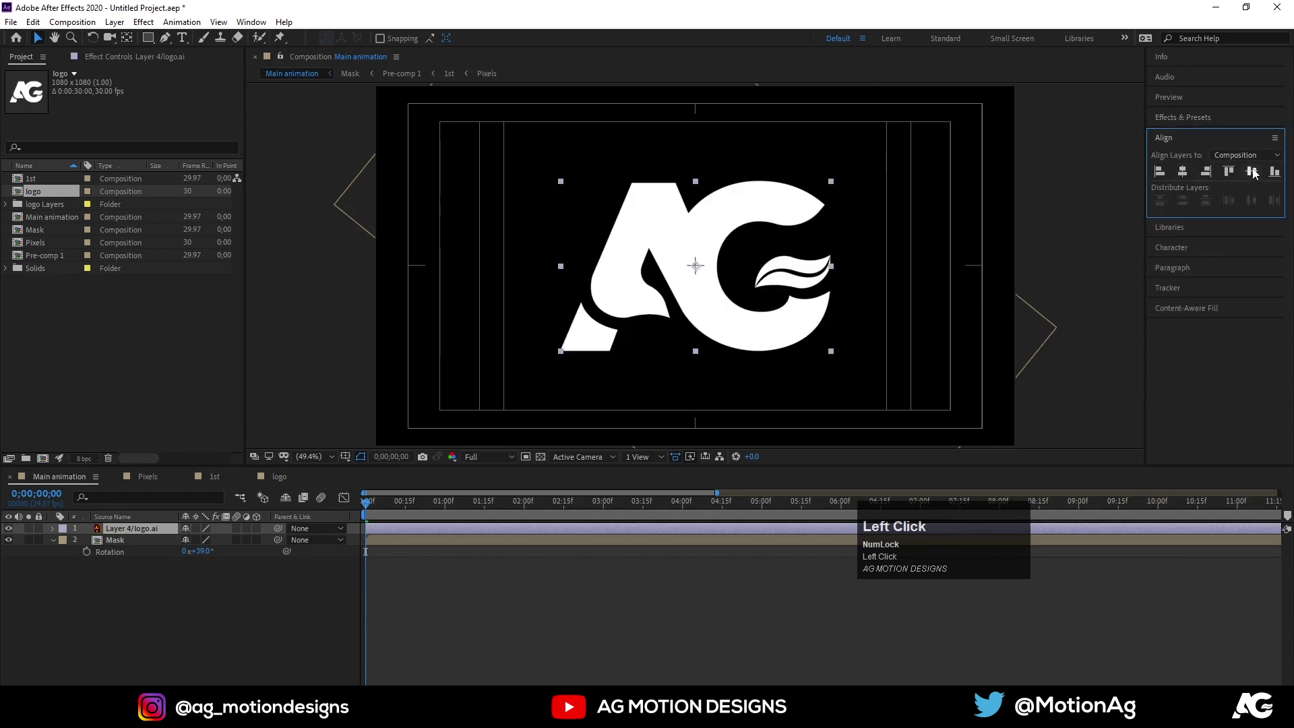
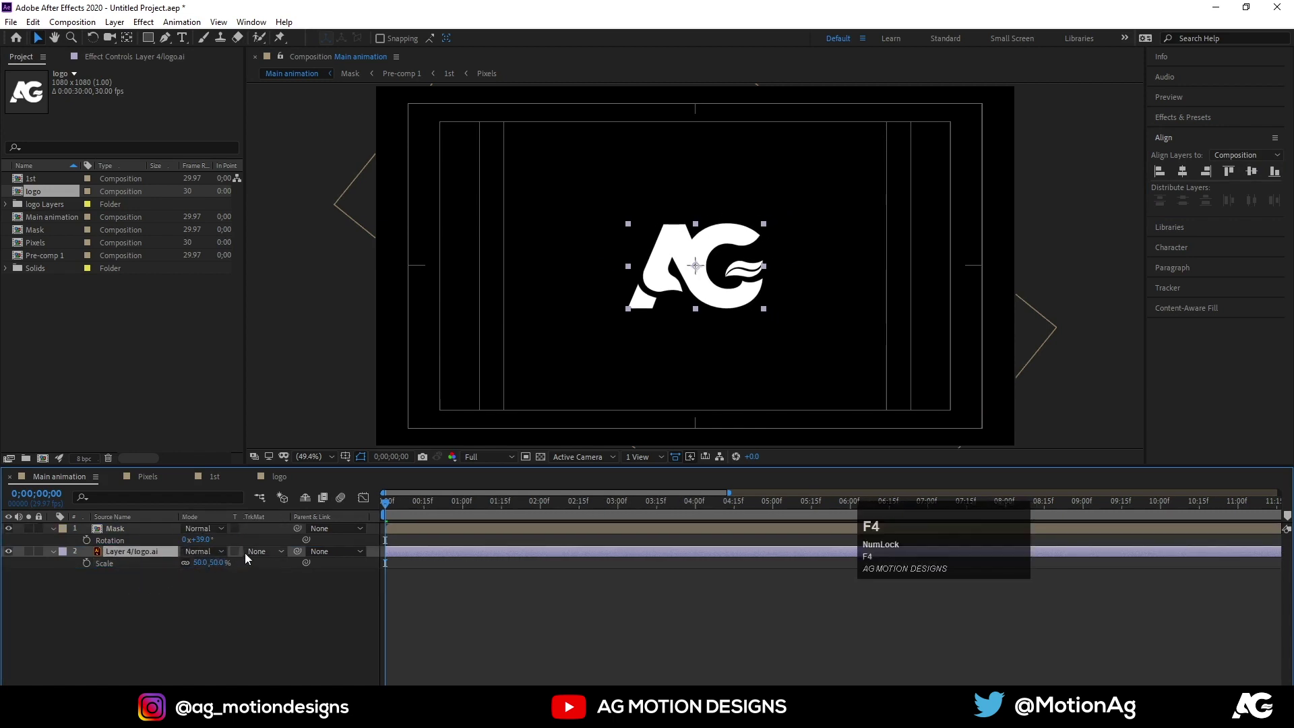
# - Set the logo's Track Matte to Alpha Matte "Mask" so it shows through the squares, and reveal Mask's scale
pyautogui.press('F4')
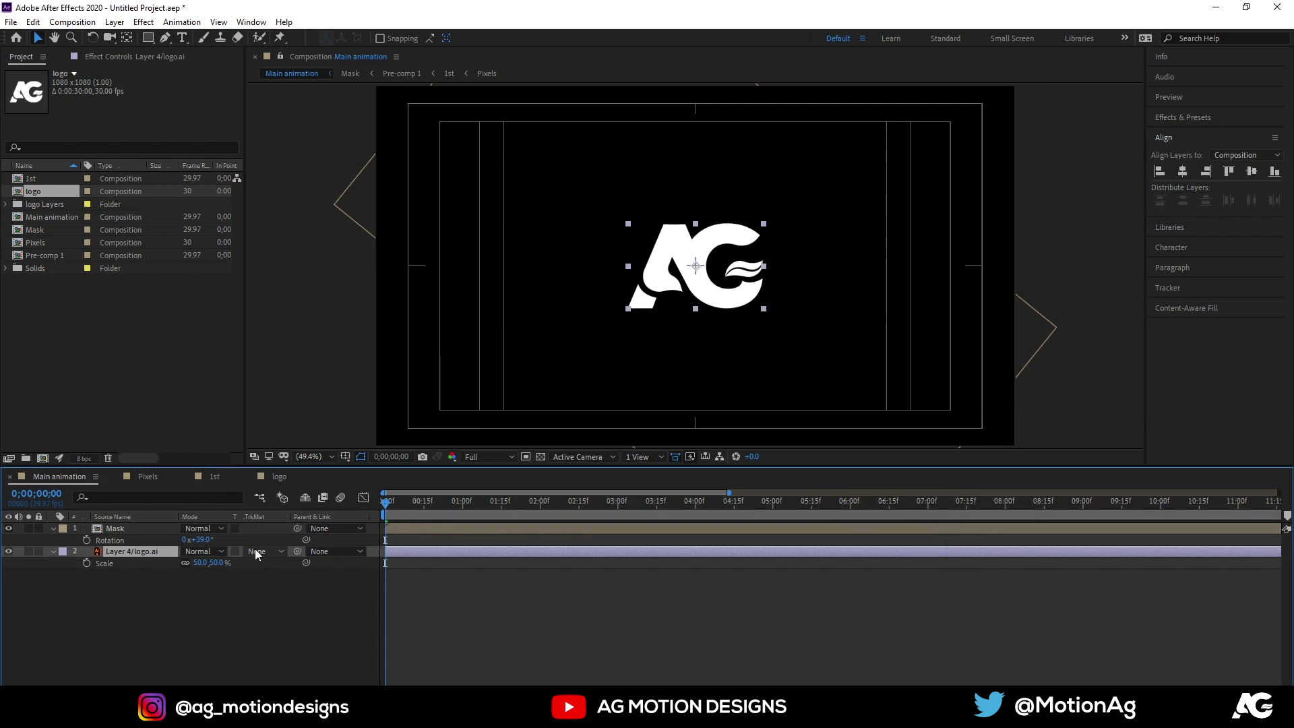
pyautogui.click(261, 553)
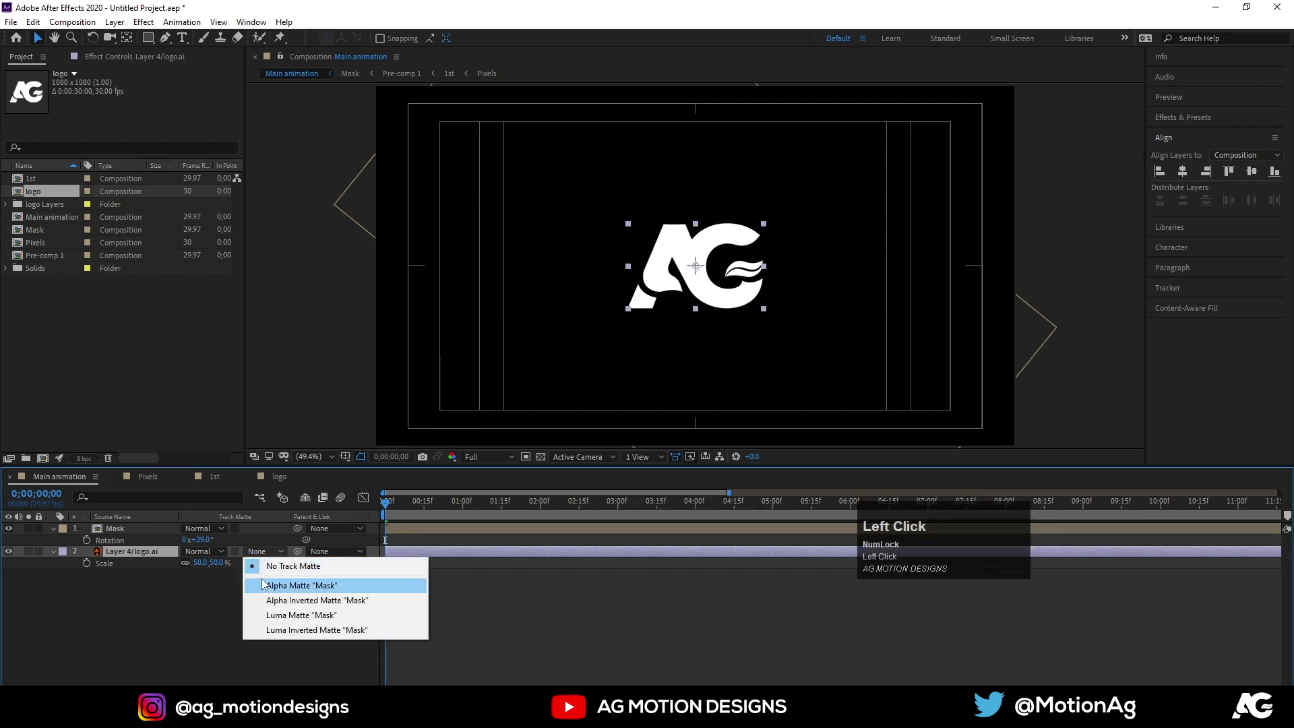
pyautogui.press('space')
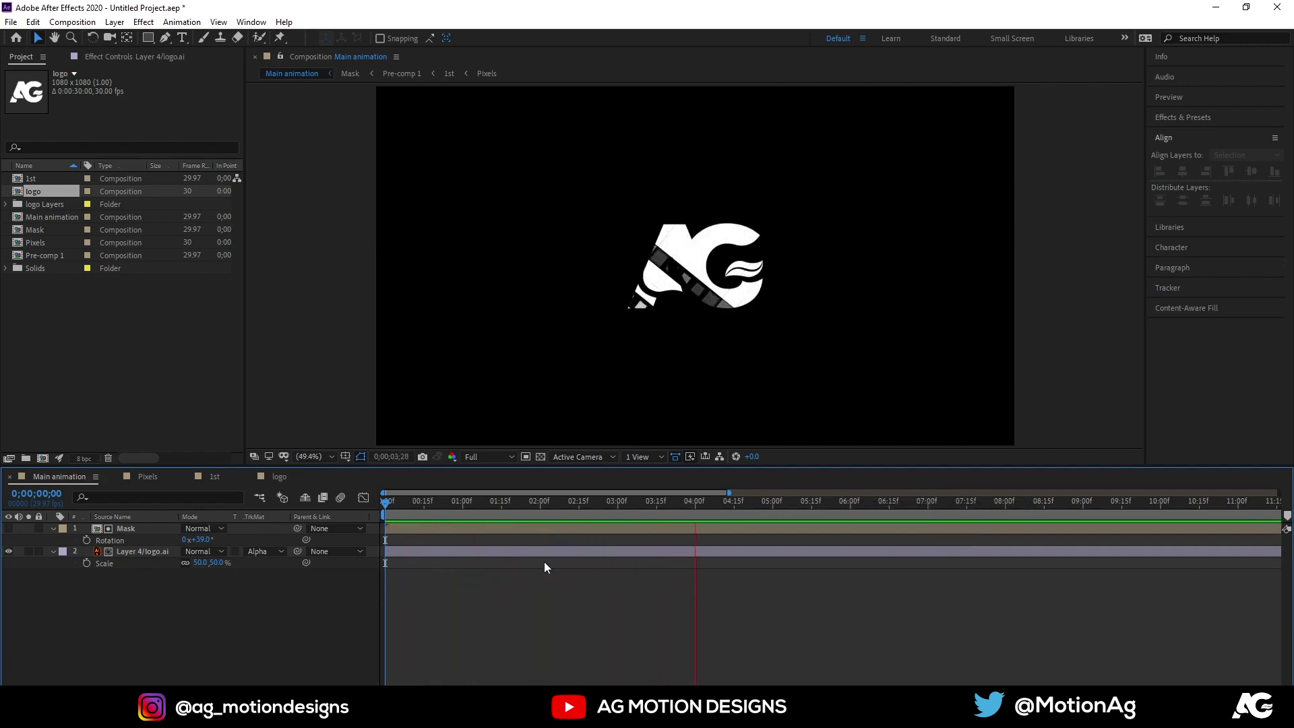
pyautogui.press('space')
pyautogui.click(114, 537)
pyautogui.press('s')
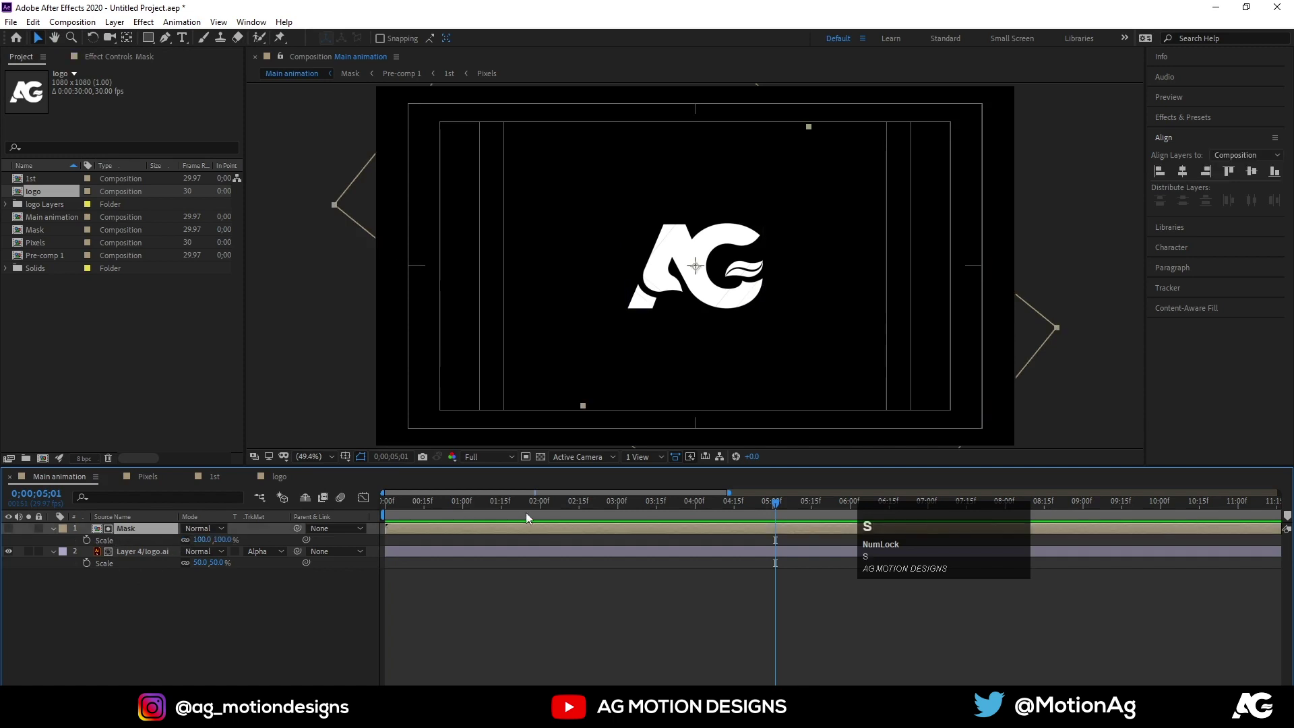
# - Scale the Mask layer down to about 49% so it matches the logo size
pyautogui.moveTo(529, 511); pyautogui.dragTo(186, 544)
pyautogui.press('space')
pyautogui.moveTo(573, 512); pyautogui.dragTo(140, 535)
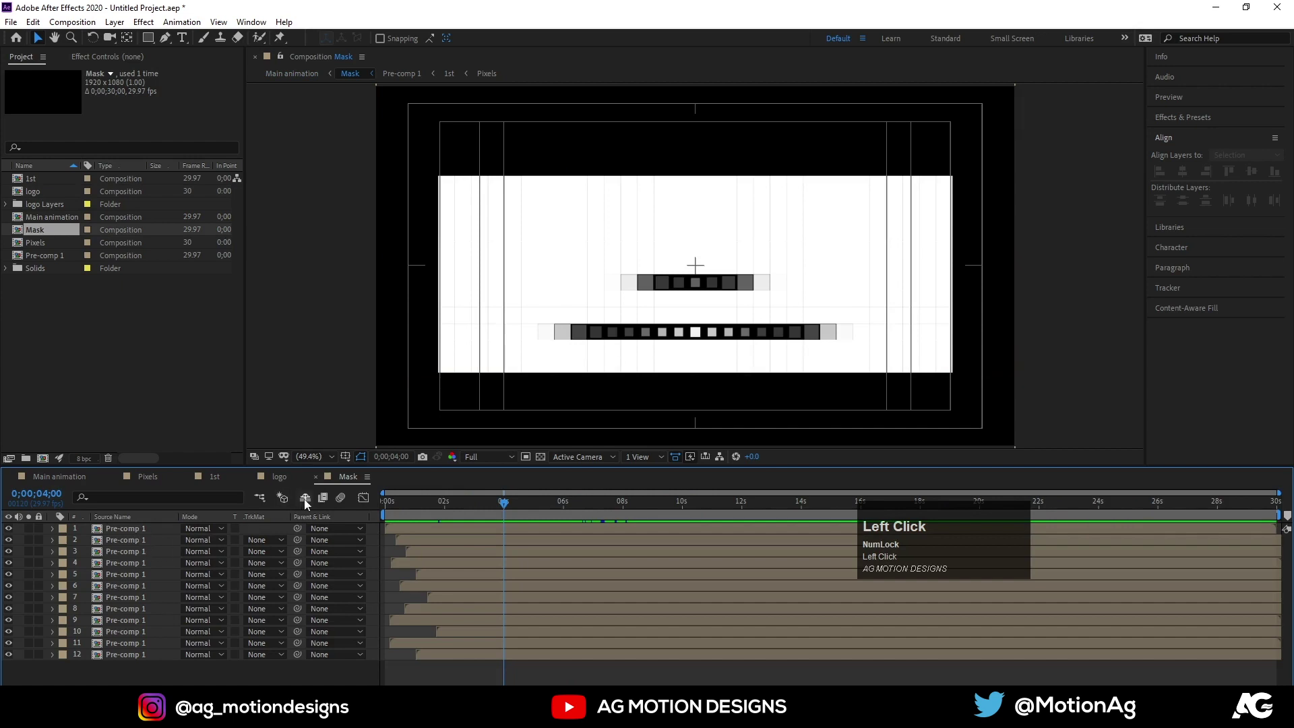
# - In the Mask comp, duplicate the Pre-comp 1 rows, move the copies up the frame and stagger them in time
pyautogui.press('ctrl+Num_Lock')
pyautogui.click(406, 538)
pyautogui.press('ctrl+a')
pyautogui.press('ctrl+d')
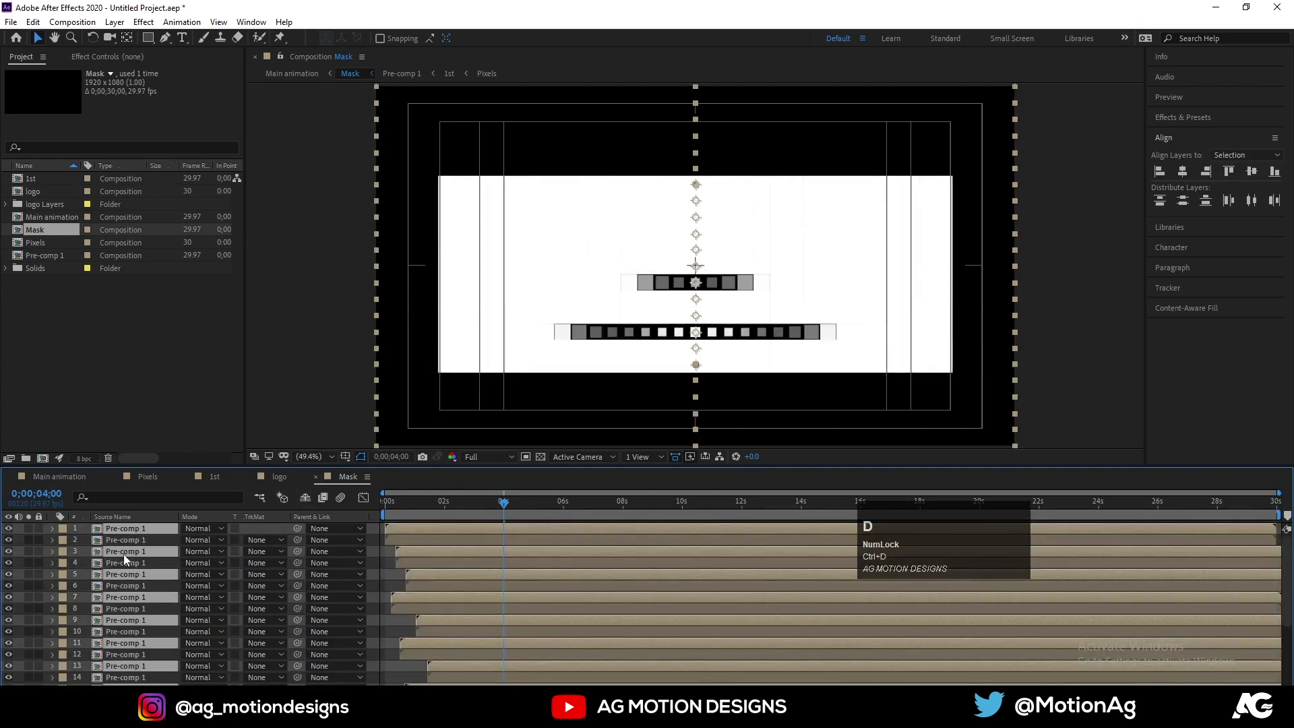
pyautogui.moveTo(128, 559); pyautogui.dragTo(406, 552)
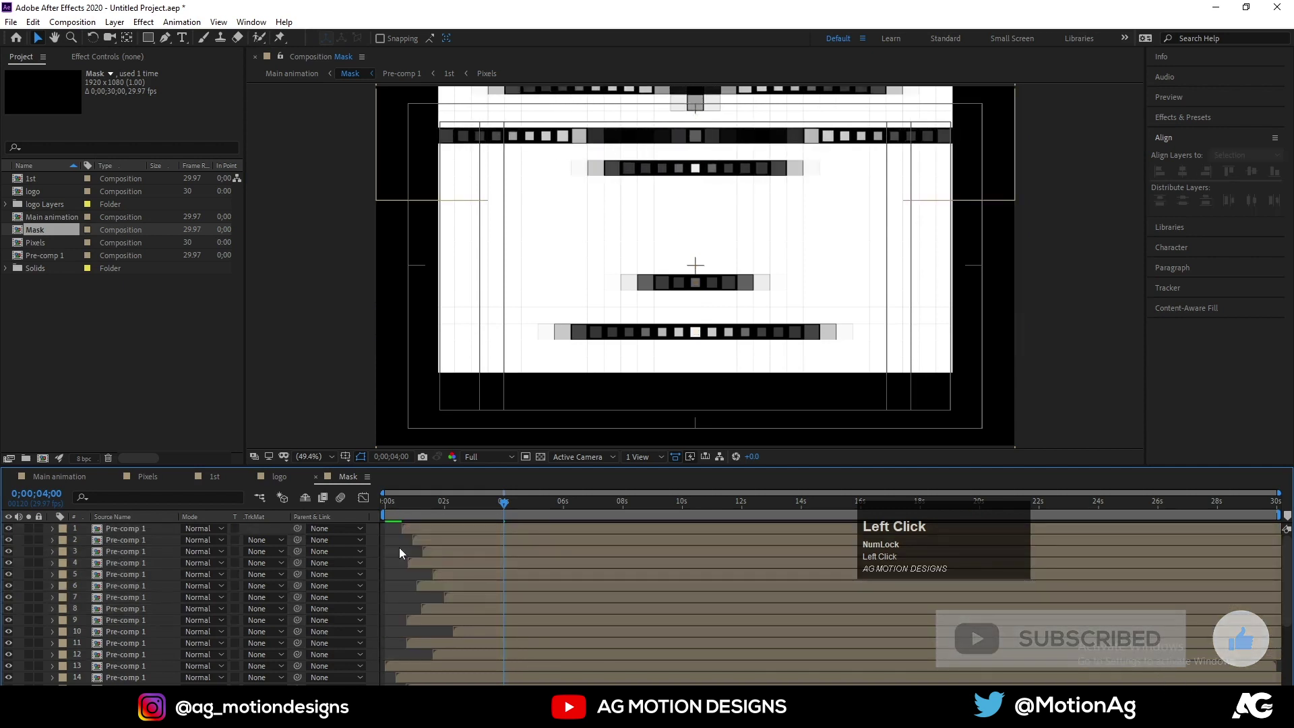
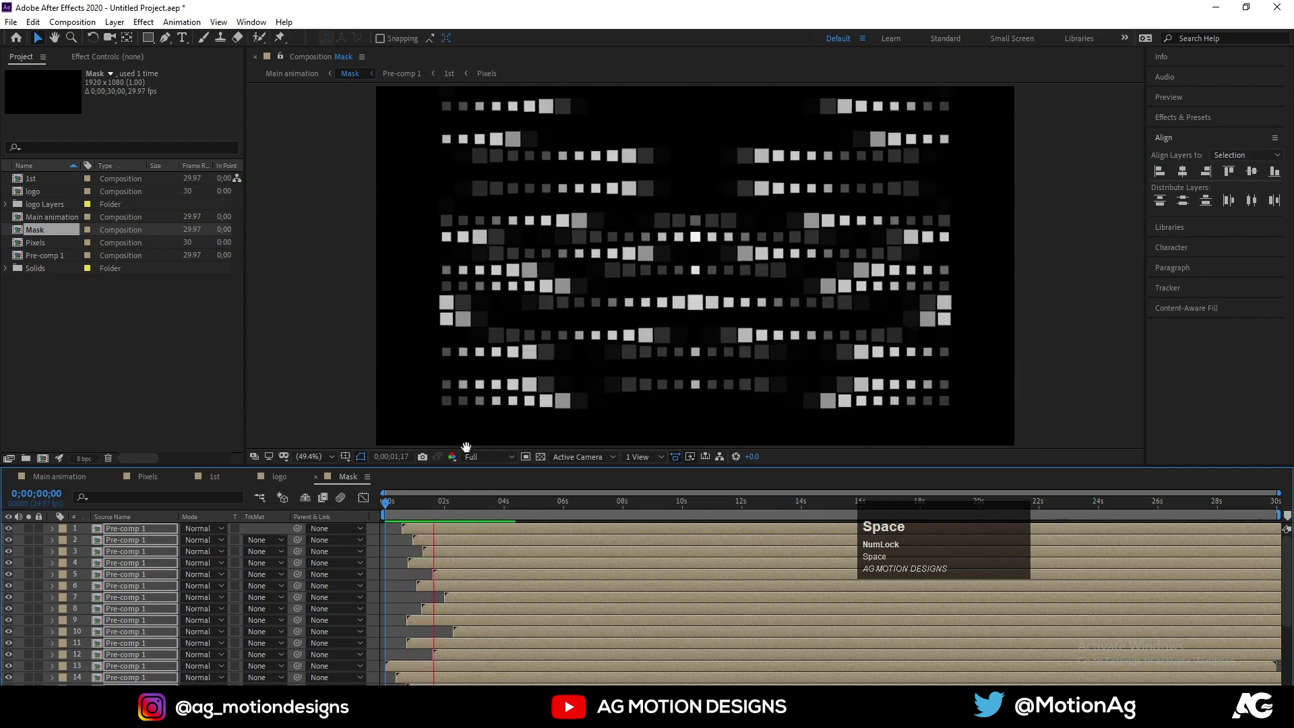
pyautogui.moveTo(676, 251); pyautogui.dragTo(395, 601)
# - Return to Main animation and preview the logo now revealed more fully by the extra rows
pyautogui.scroll(-3)
pyautogui.press('space')
pyautogui.scroll(3)
pyautogui.scroll(3)
pyautogui.moveTo(426, 567); pyautogui.dragTo(35, 484)
pyautogui.press('space')
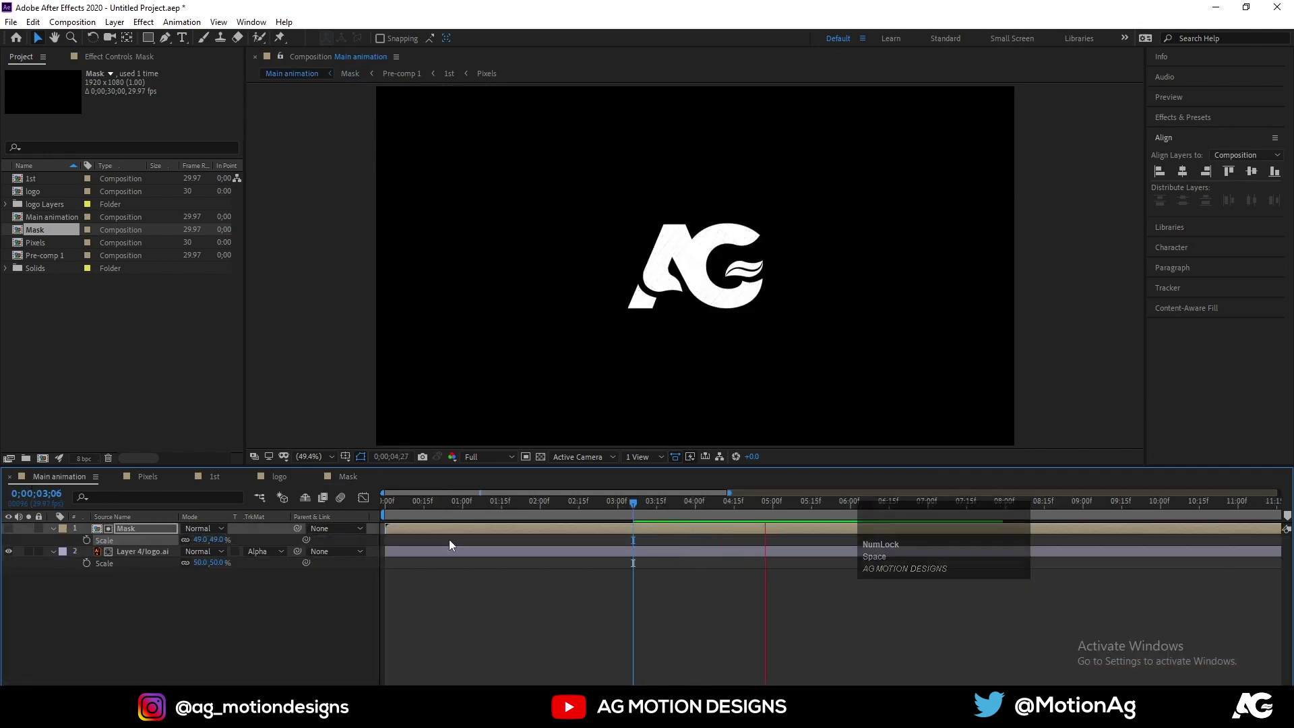
# - Precompose the logo and Mask layers into a new composition named Logo and preview it
pyautogui.press('space')
pyautogui.press('ctrl+a')
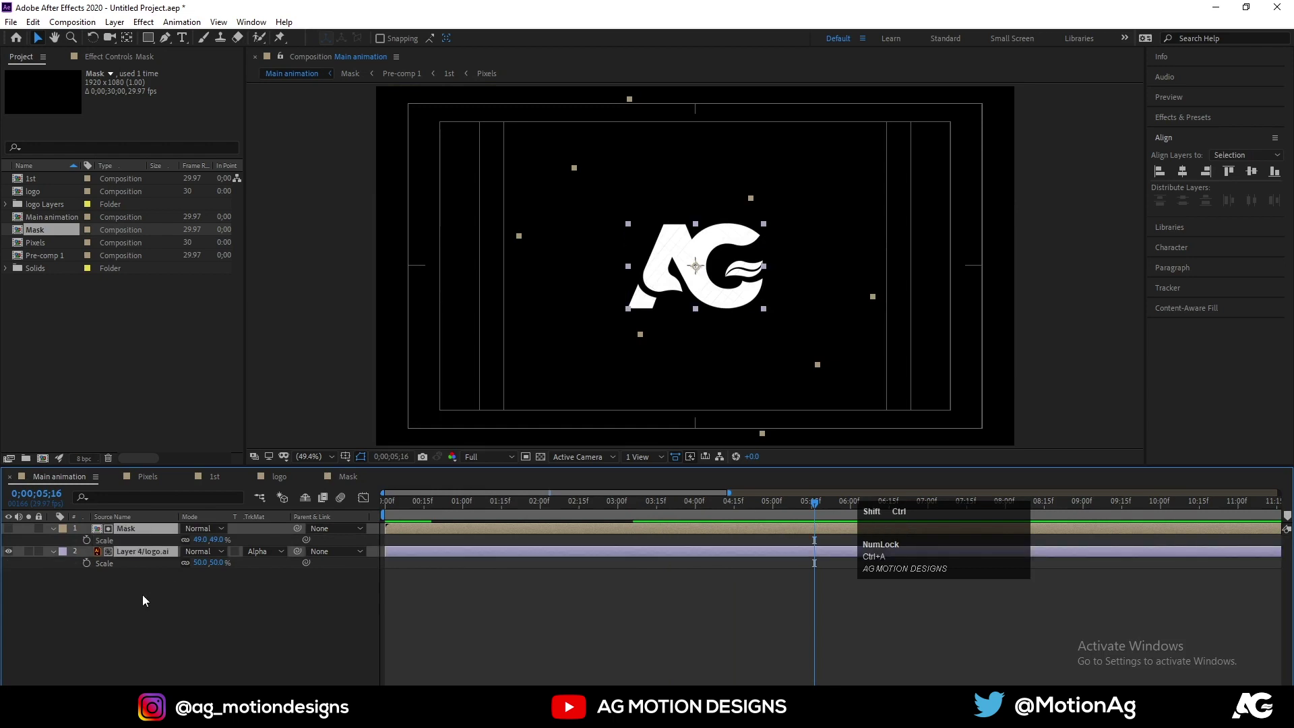
pyautogui.press('ctrl+shift+c')
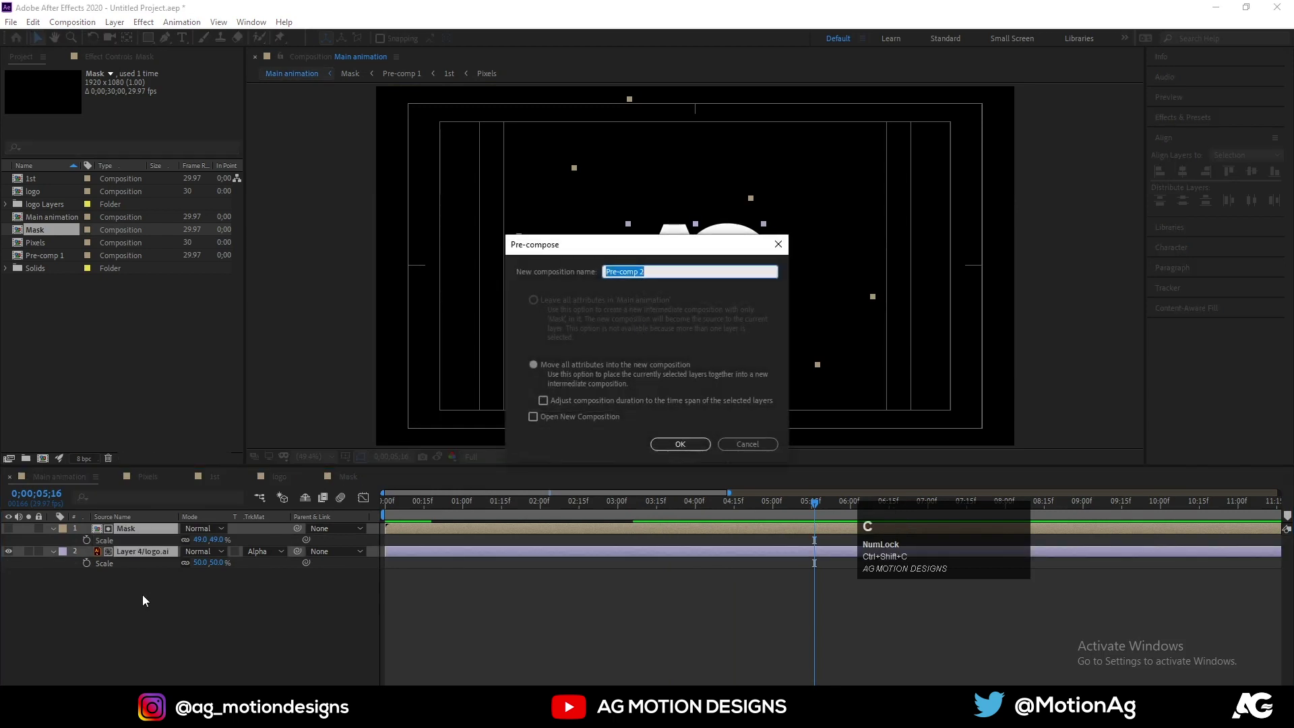
pyautogui.press('shift+l')
pyautogui.write('ogo')
pyautogui.press('Return')
pyautogui.click(402, 505)
pyautogui.press('space')
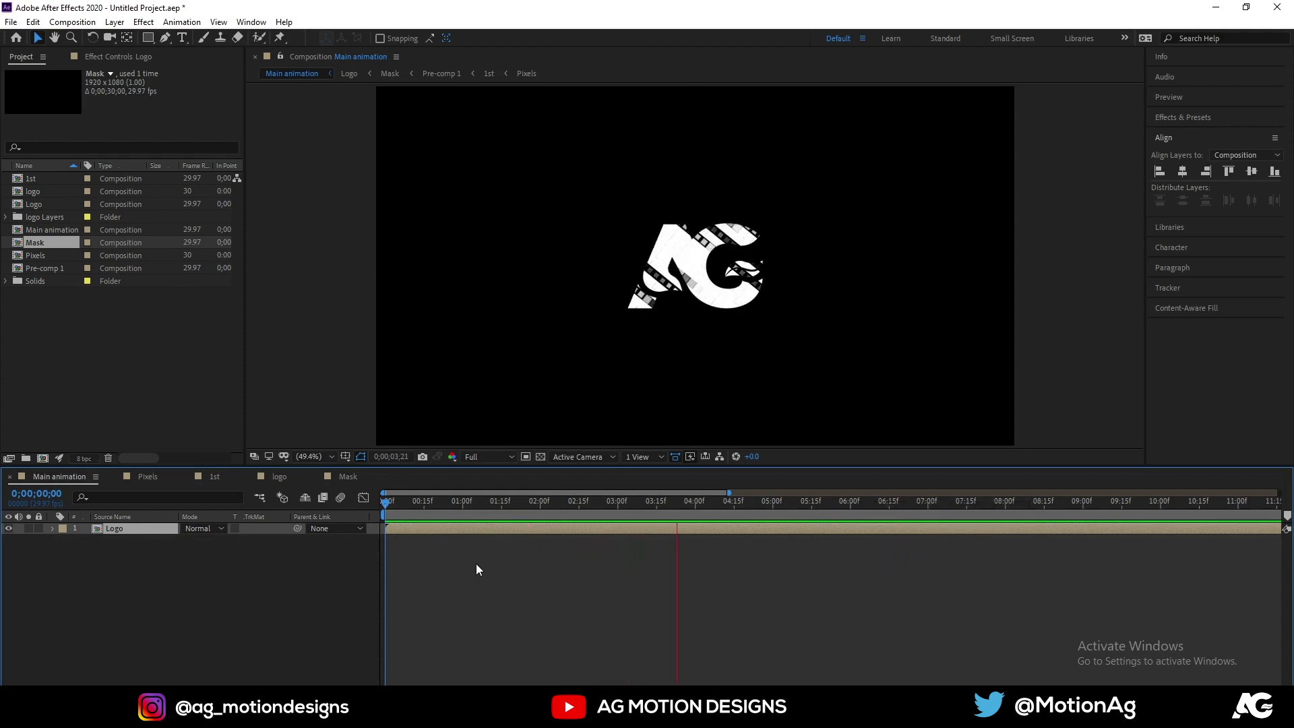
pyautogui.press('space')
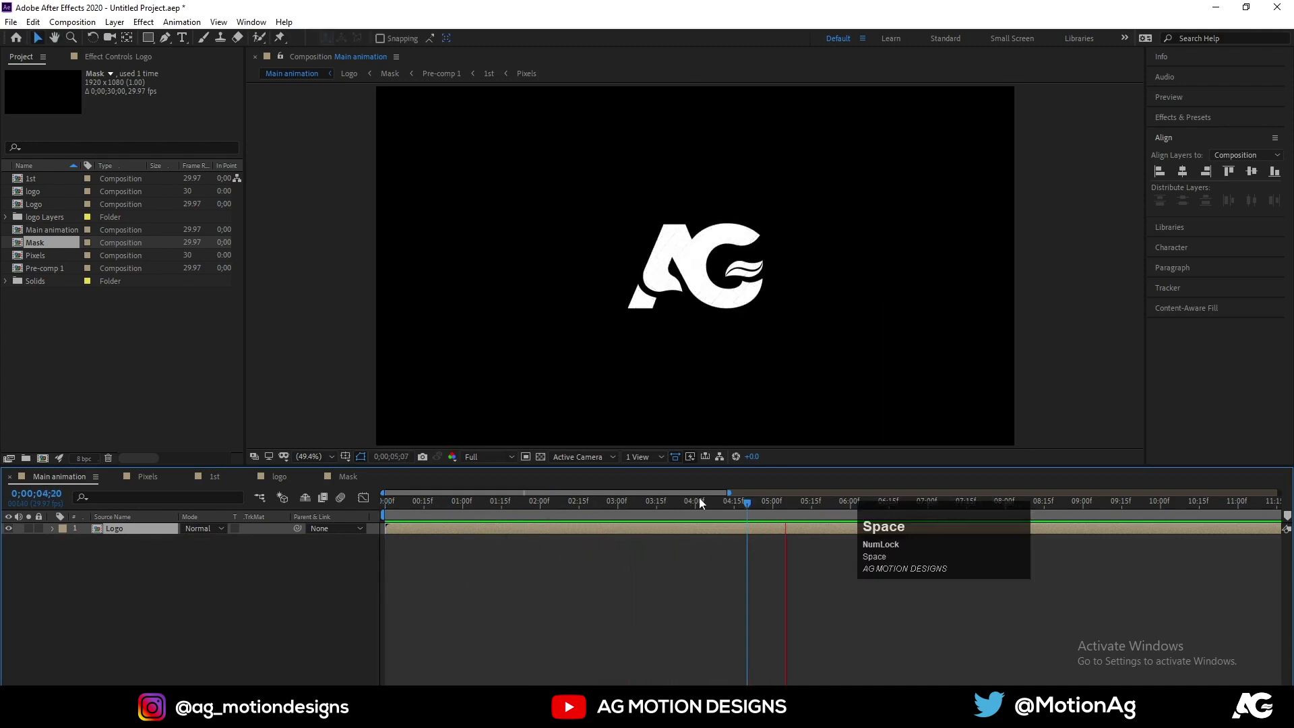
pyautogui.click(404, 511)
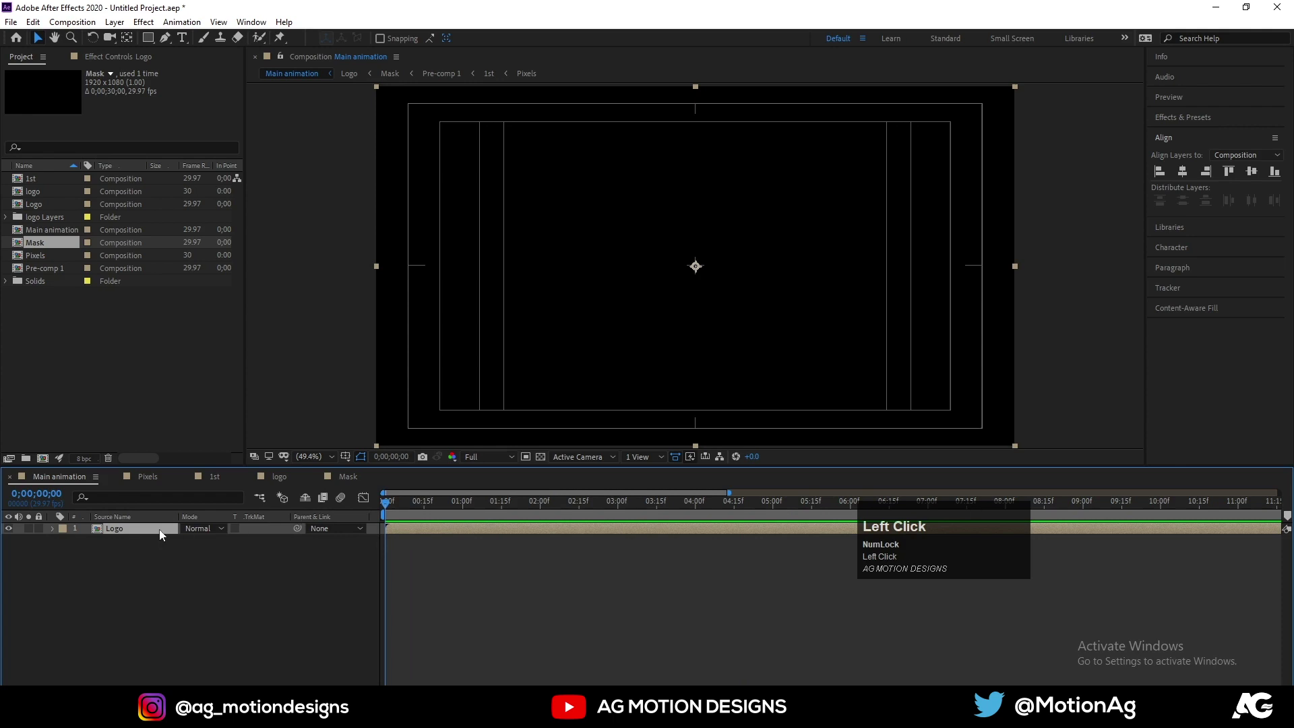
# - Duplicate the Logo layer and tint copies by applying the Fill effect with chosen colours
pyautogui.press('ctrl+d')
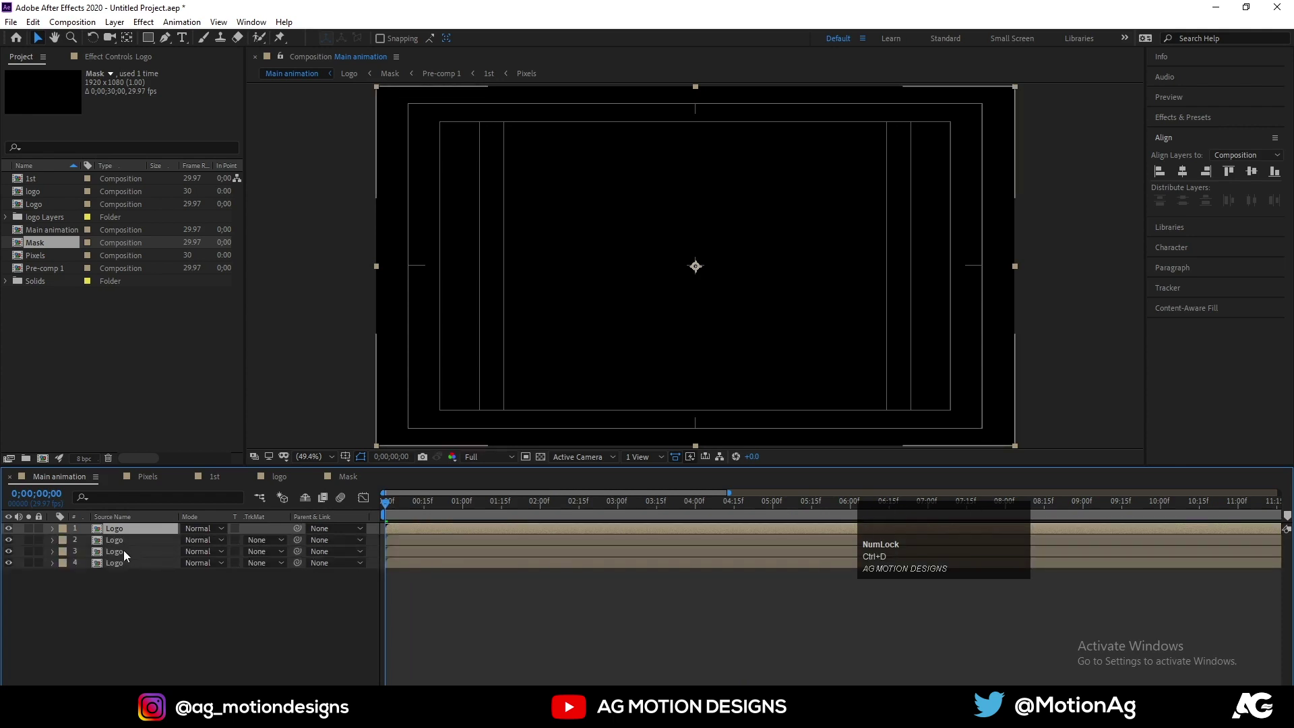
pyautogui.click(122, 548)
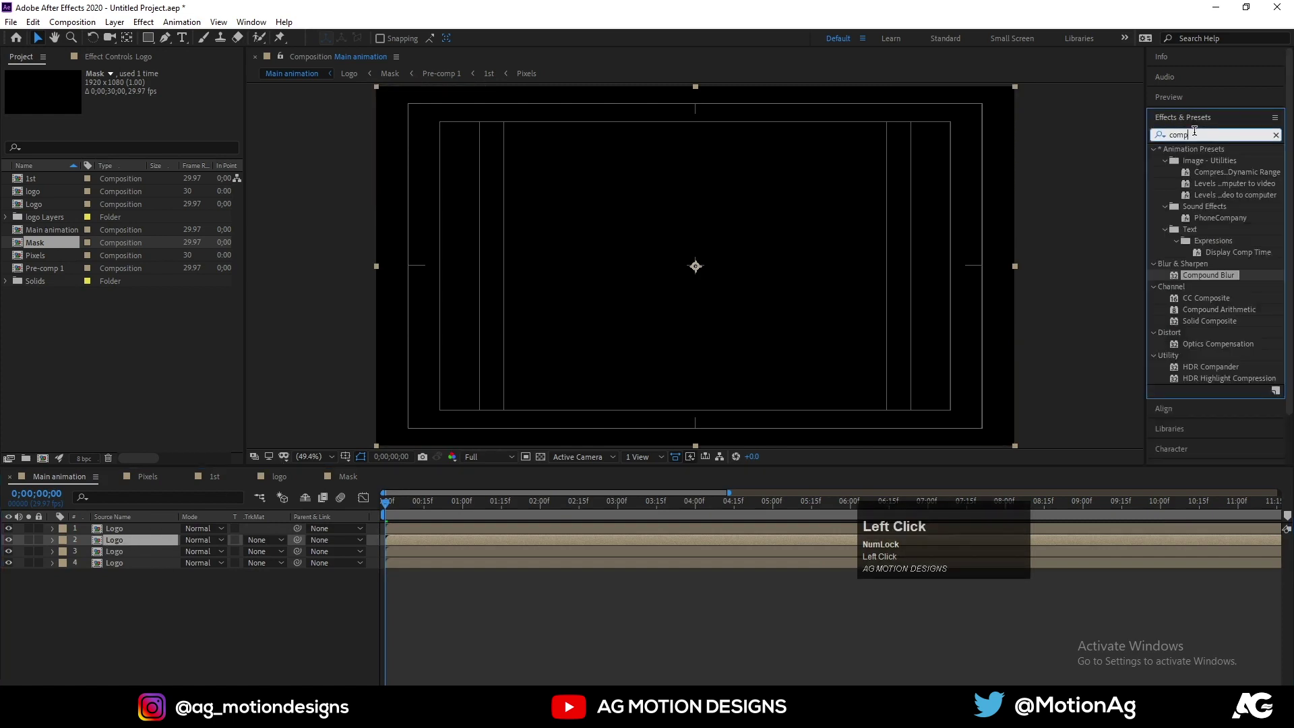
pyautogui.press('ctrl+a')
pyautogui.write('fill')
pyautogui.moveTo(1199, 226); pyautogui.dragTo(353, 509)
pyautogui.press('=')
pyautogui.press('=')
pyautogui.moveTo(407, 514); pyautogui.dragTo(577, 616)
# - Offset a tinted Logo copy a few frames later in the timeline and preview the flicker
pyautogui.press('space')
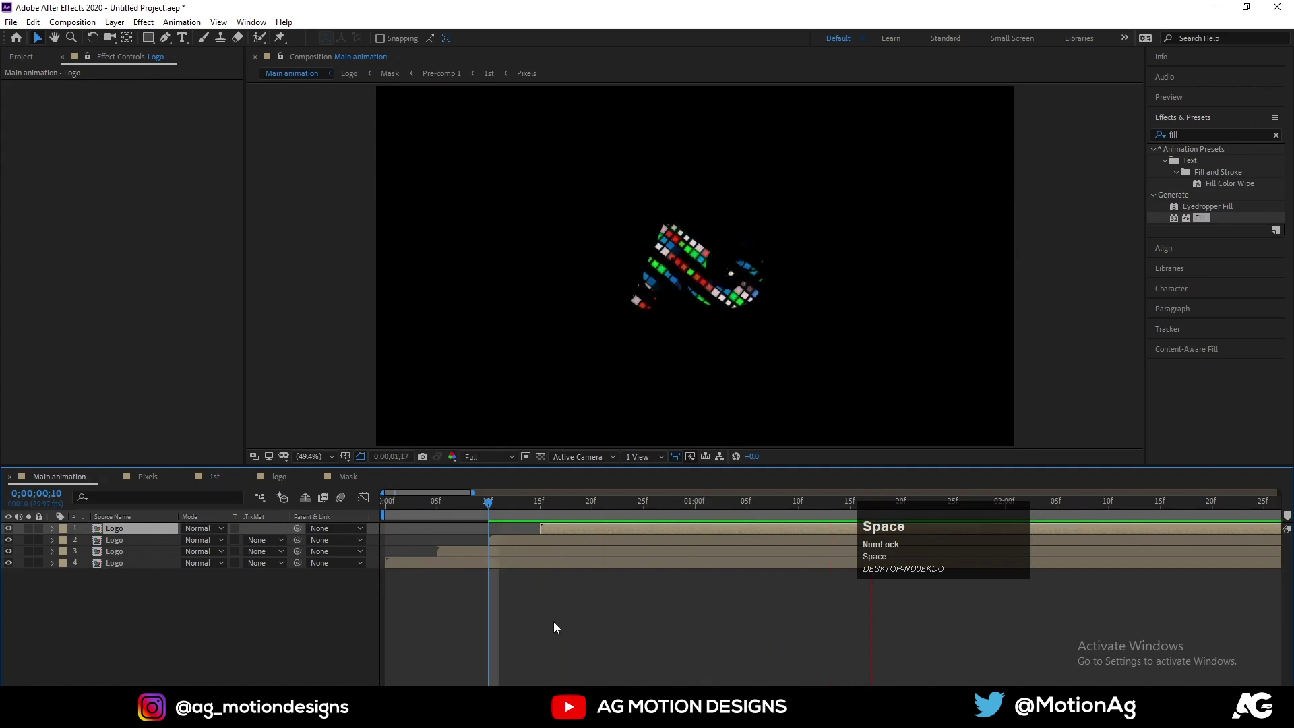
pyautogui.press('space')
pyautogui.press('-')
pyautogui.press('-')
pyautogui.press('-')
pyautogui.moveTo(486, 514); pyautogui.dragTo(399, 575)
pyautogui.press('space')
pyautogui.press('space')
# - Duplicate the tinted Logo copy twice more, shifting each new copy a few frames later
pyautogui.click(132, 545)
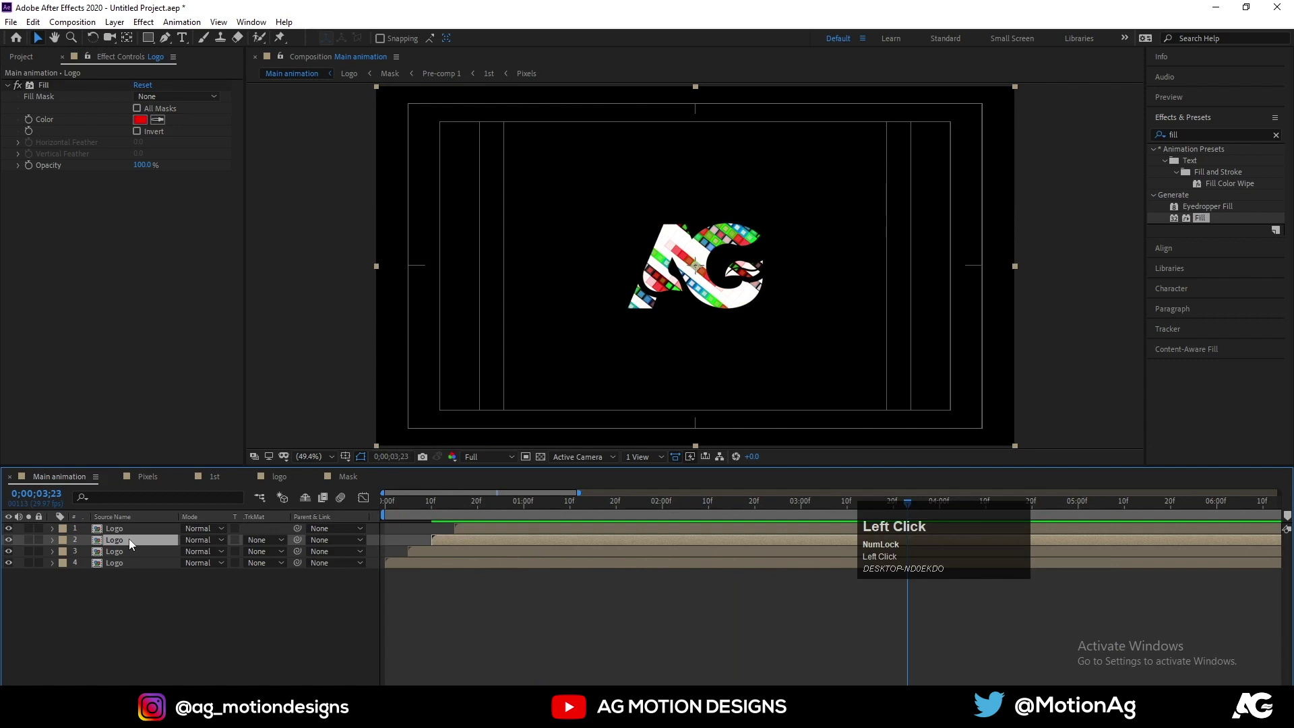
pyautogui.click(132, 545)
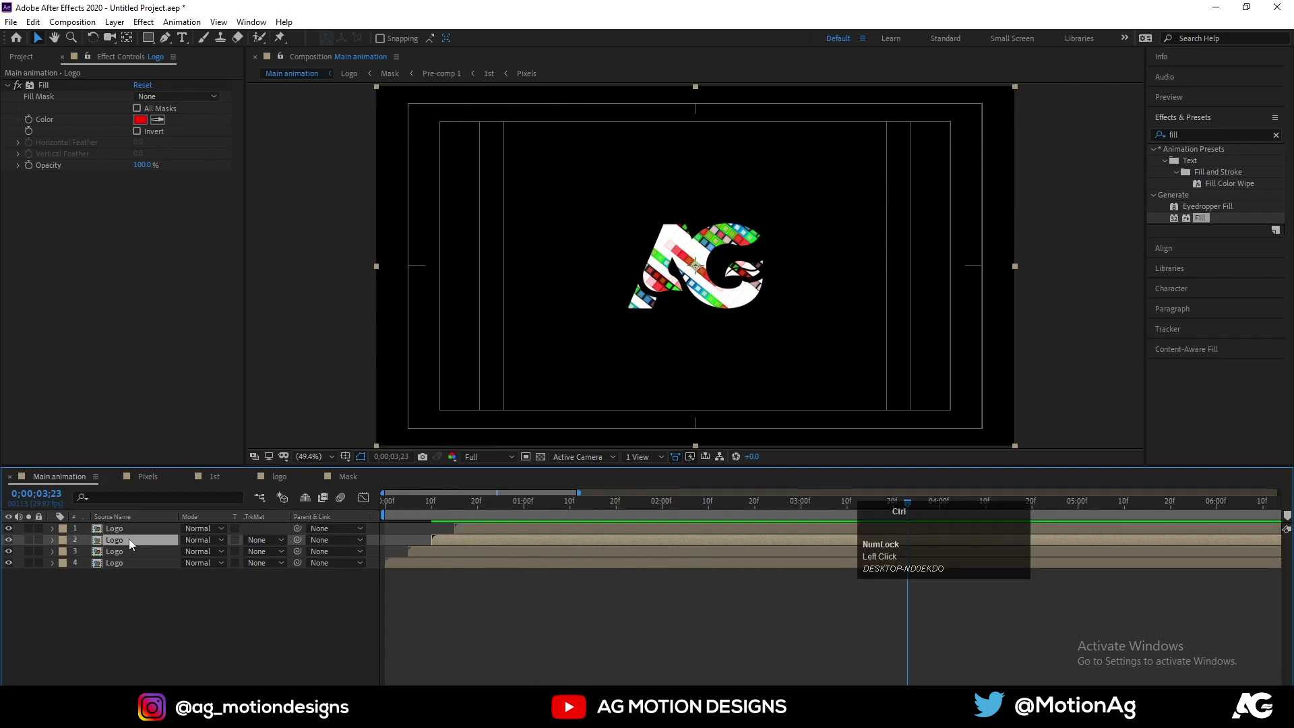
pyautogui.press('ctrl+d')
pyautogui.moveTo(120, 544); pyautogui.dragTo(469, 545)
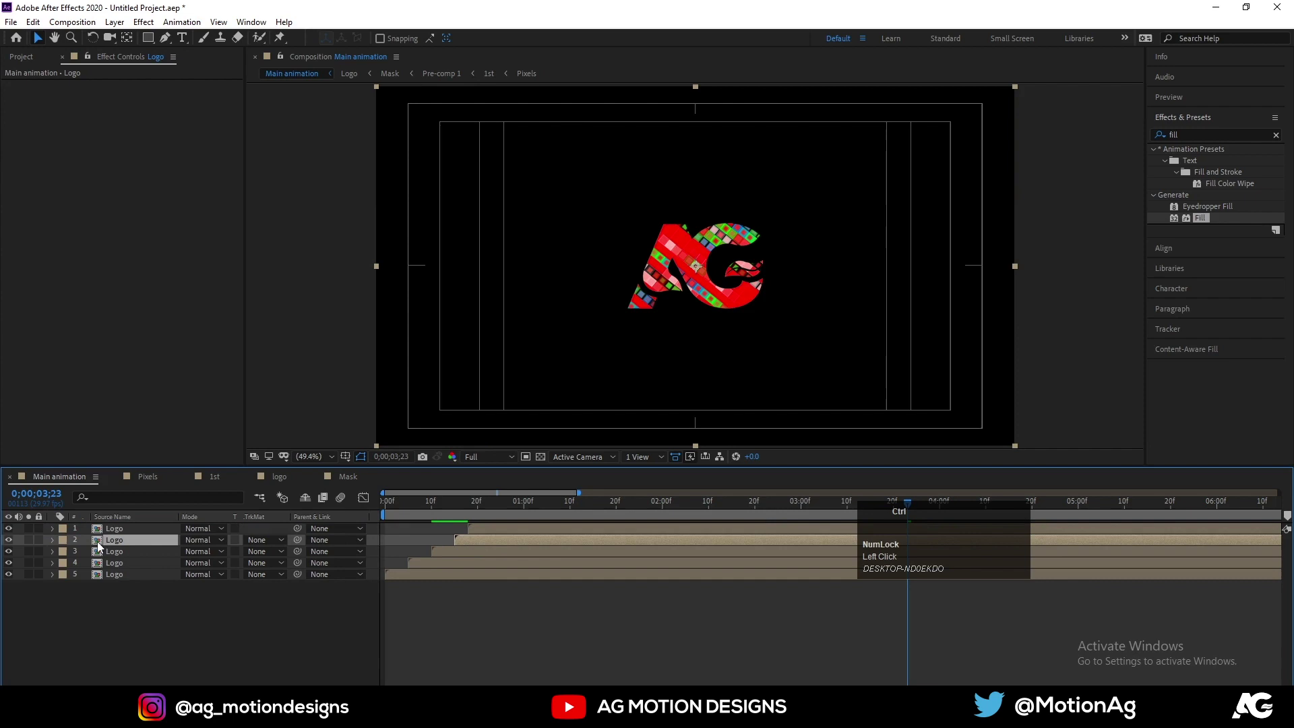
pyautogui.press('ctrl+d')
pyautogui.moveTo(128, 547); pyautogui.dragTo(462, 513)
# - Fine-tune the staggering of the six Logo copies and preview the coloured squares building into the logo
pyautogui.press('space')
pyautogui.moveTo(504, 515); pyautogui.dragTo(525, 549)
pyautogui.press('space')
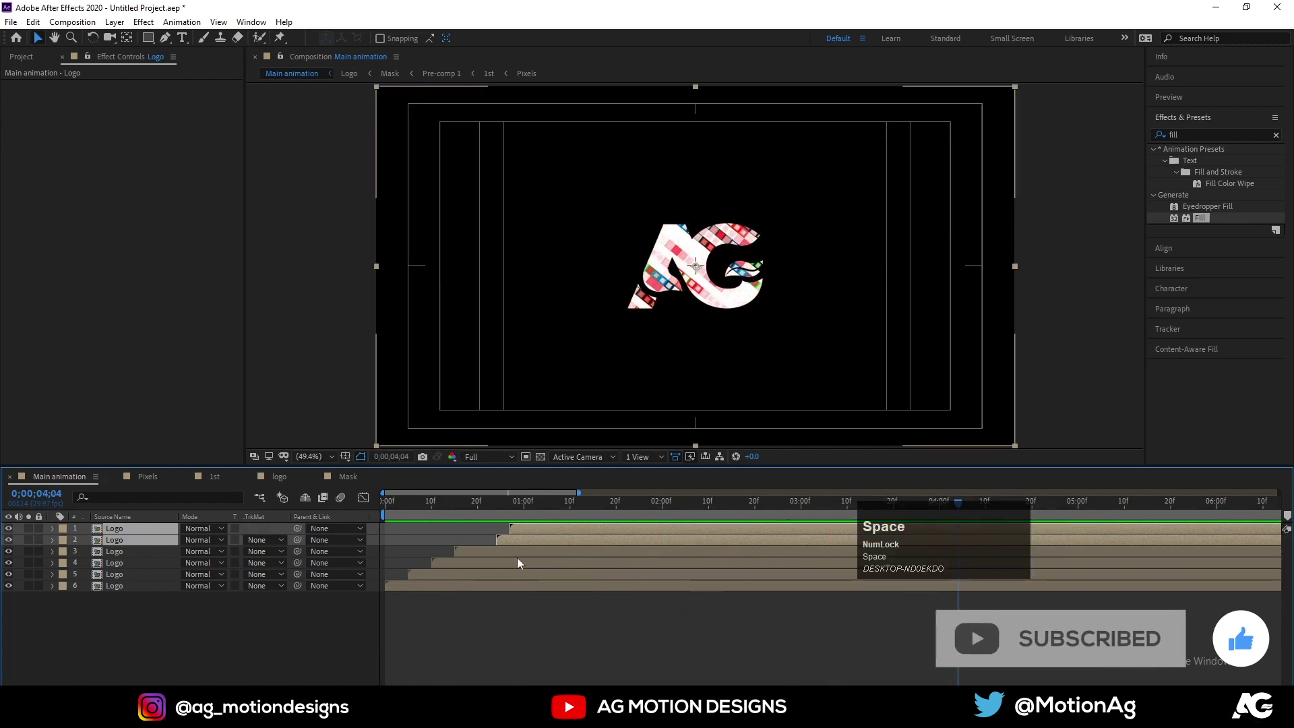
pyautogui.press('space')
pyautogui.moveTo(511, 545); pyautogui.dragTo(532, 541)
pyautogui.press('space')
pyautogui.click(552, 617)
pyautogui.press('space')
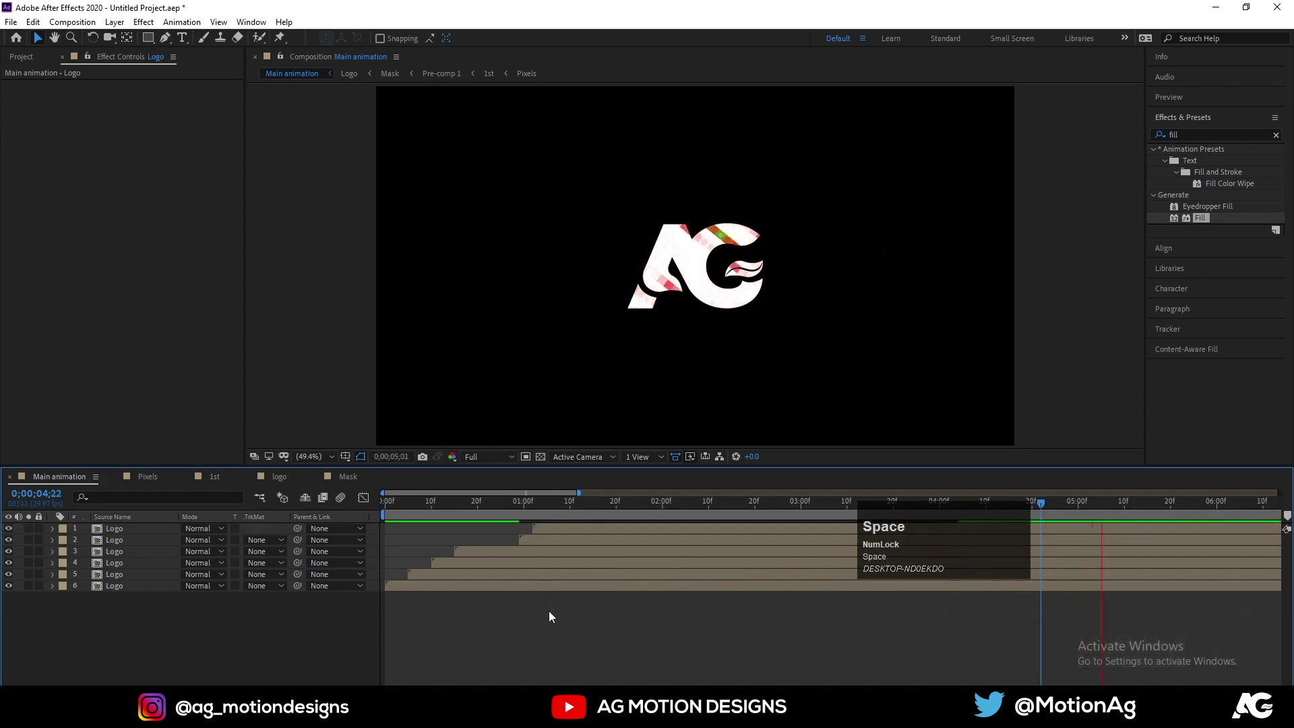
pyautogui.moveTo(433, 508); pyautogui.dragTo(176, 562)
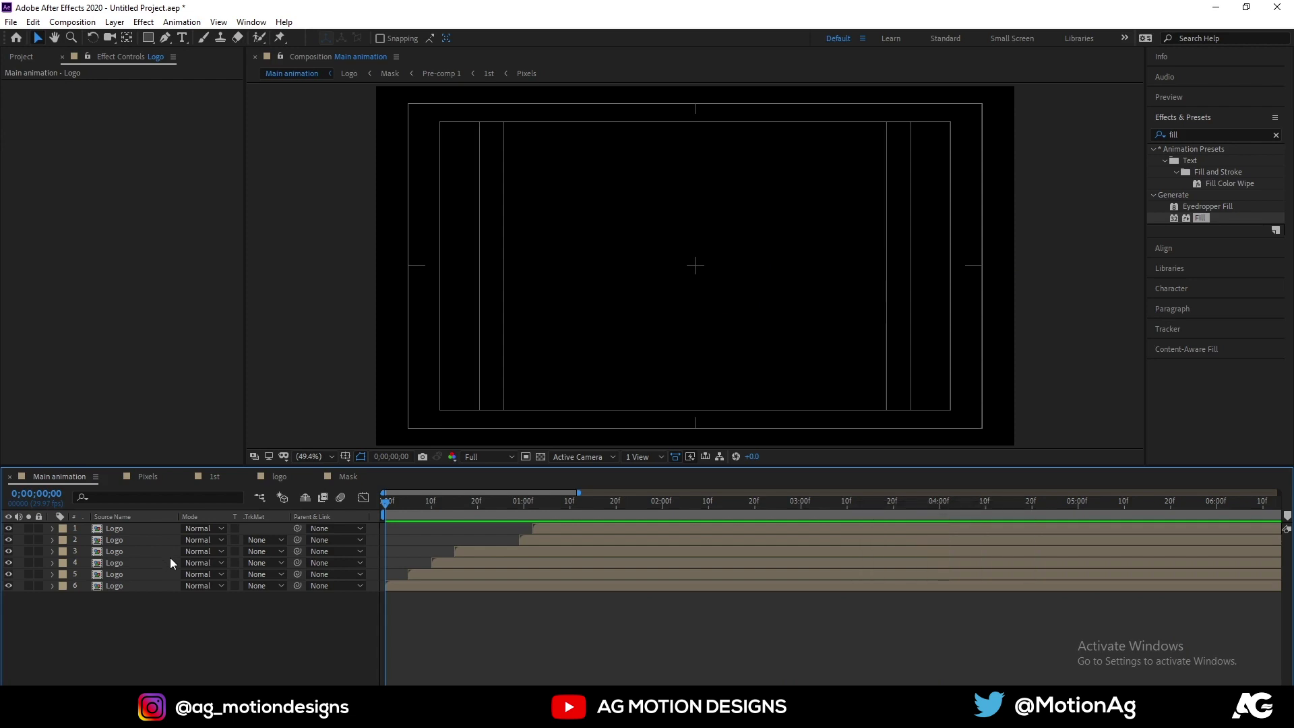
# - Blend the Logo copies with Screen mode, then select all six Logo layers for grouping
pyautogui.click(143, 541)
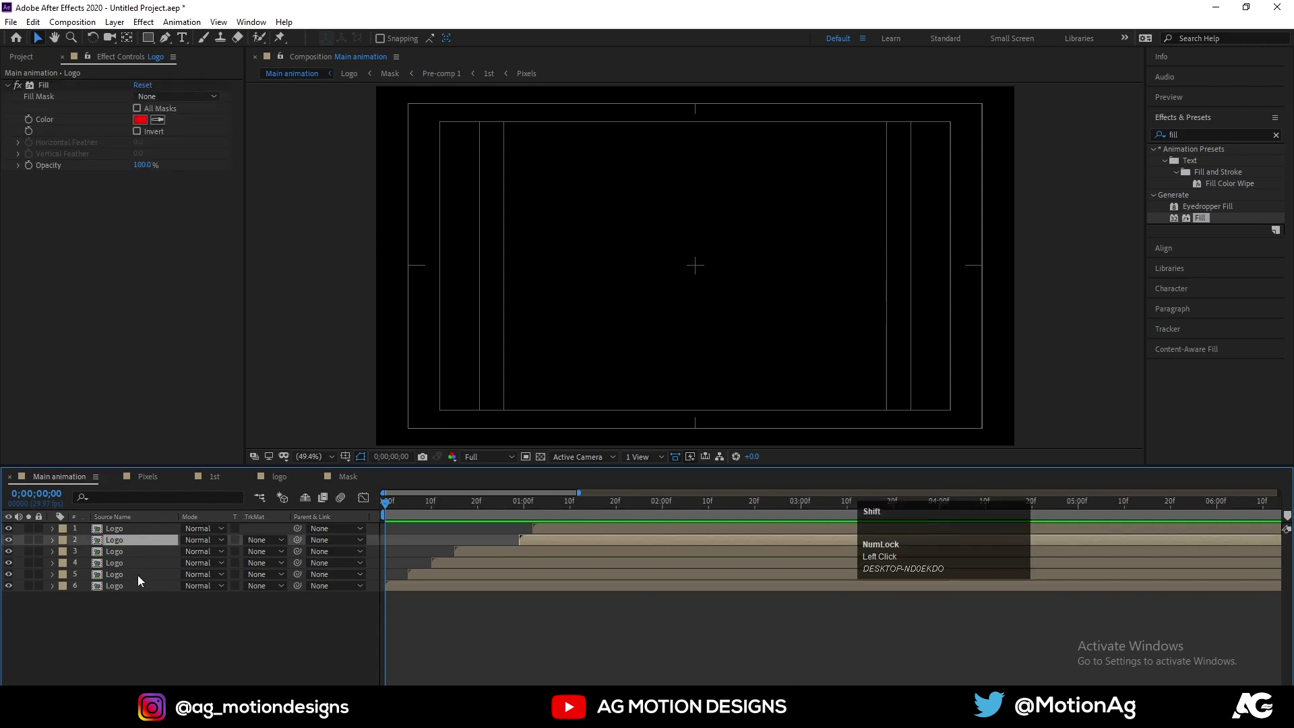
pyautogui.click(128, 591)
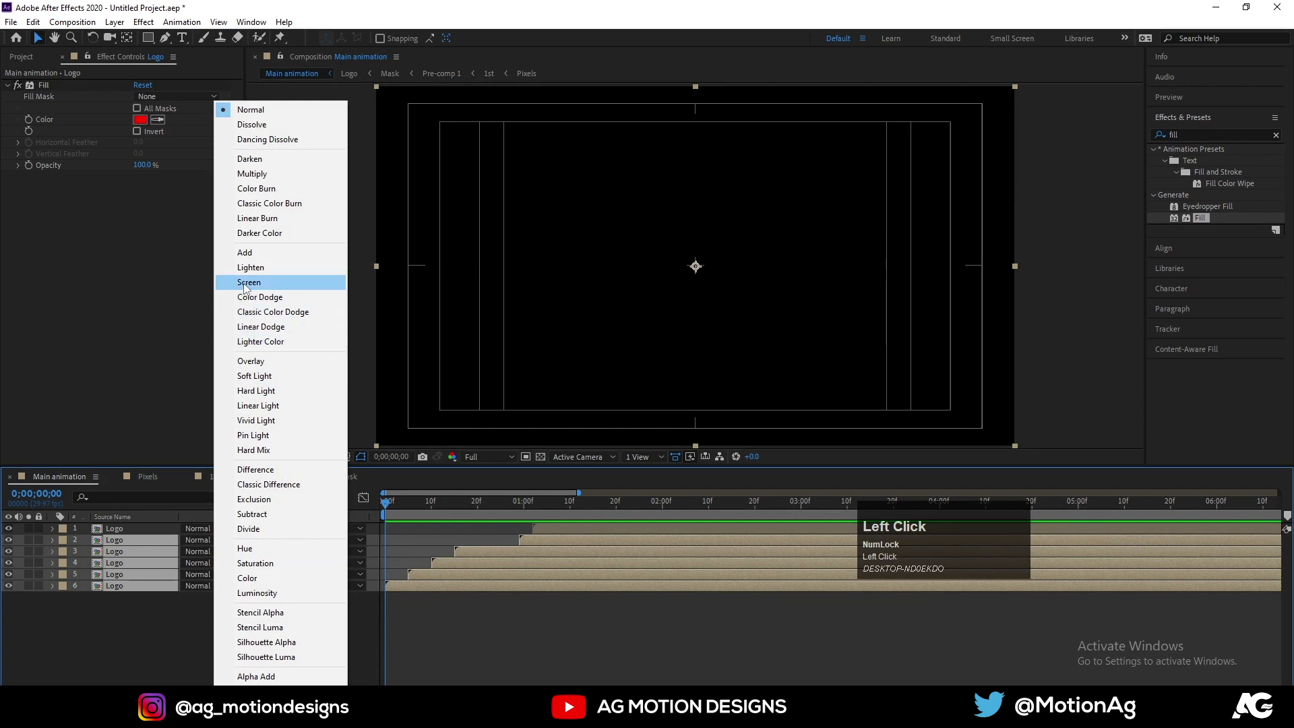
pyautogui.press('space')
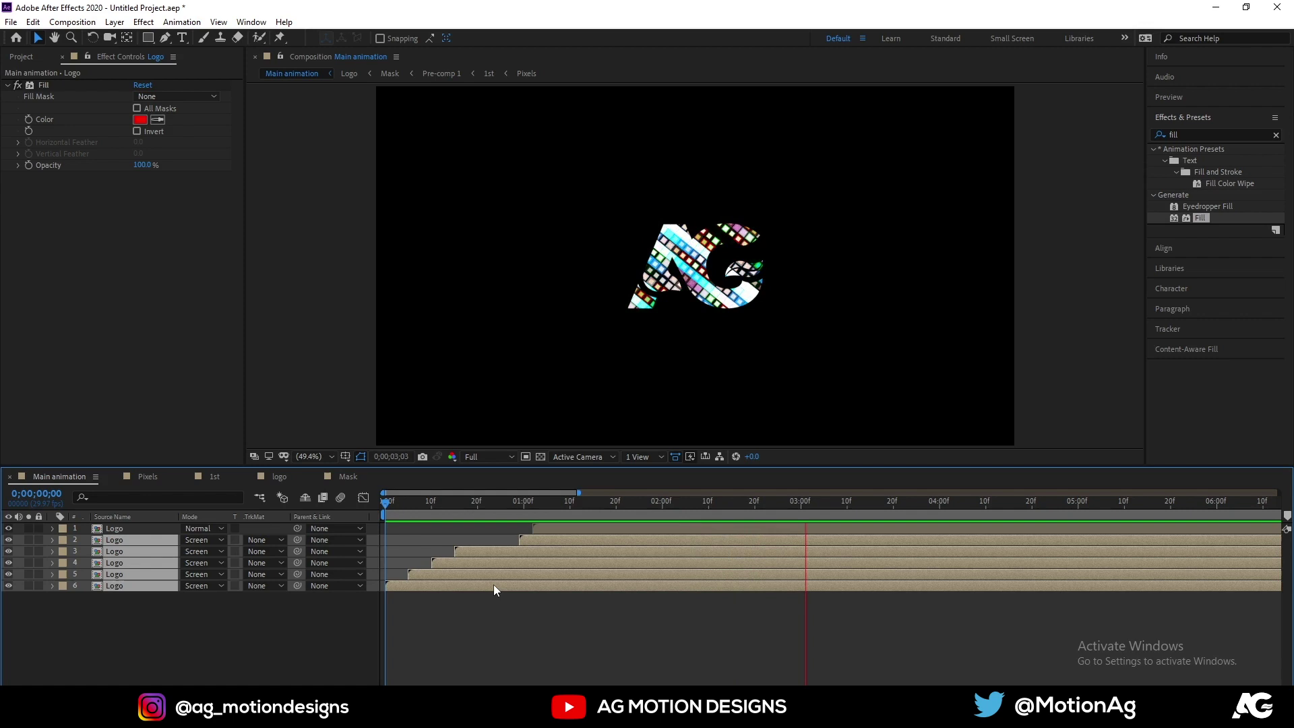
pyautogui.press('space')
pyautogui.click(180, 639)
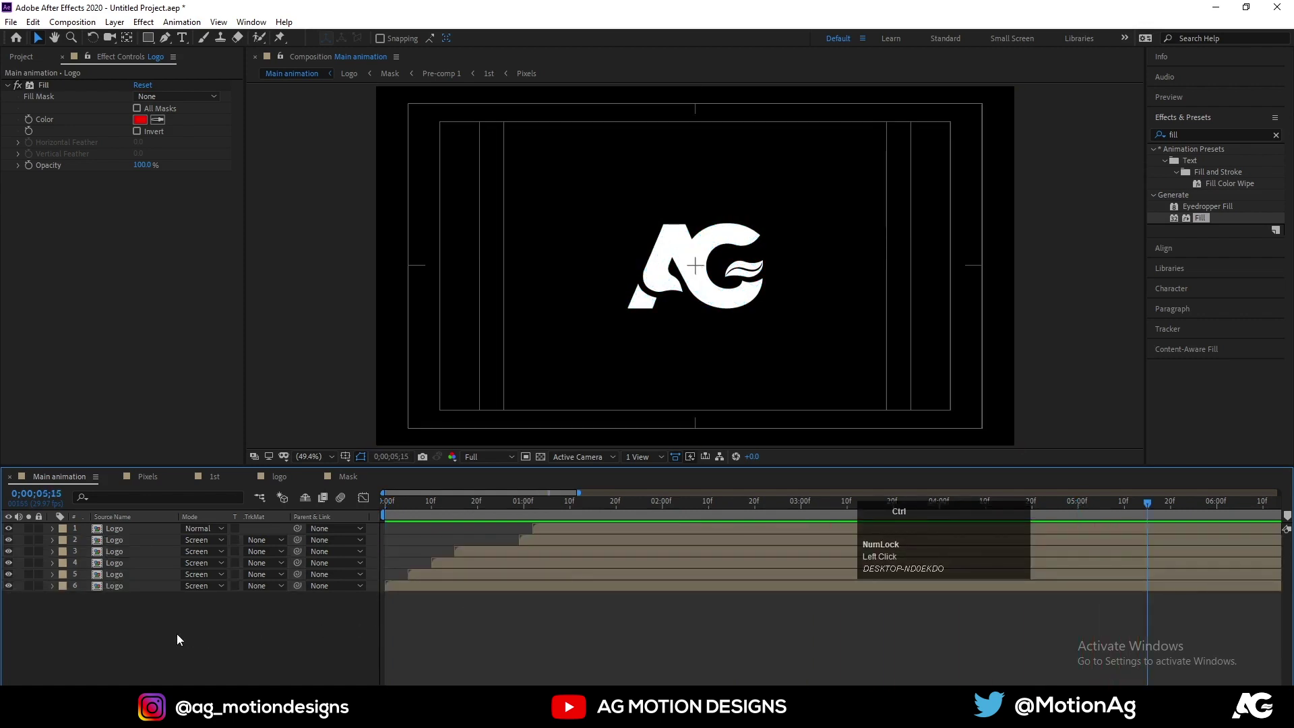
pyautogui.press('ctrl+a')
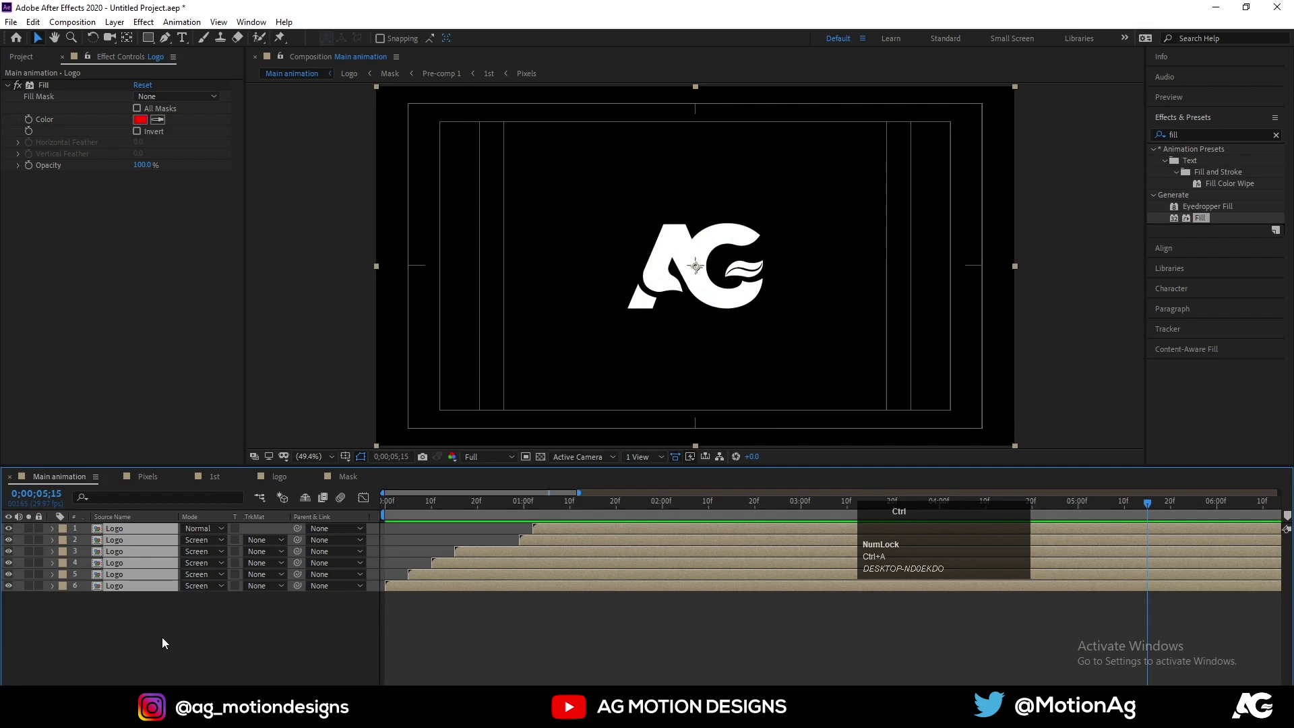
# - Precompose the six Logo layers into a composition named Main Logo animation
pyautogui.press('ctrl+shift+c')
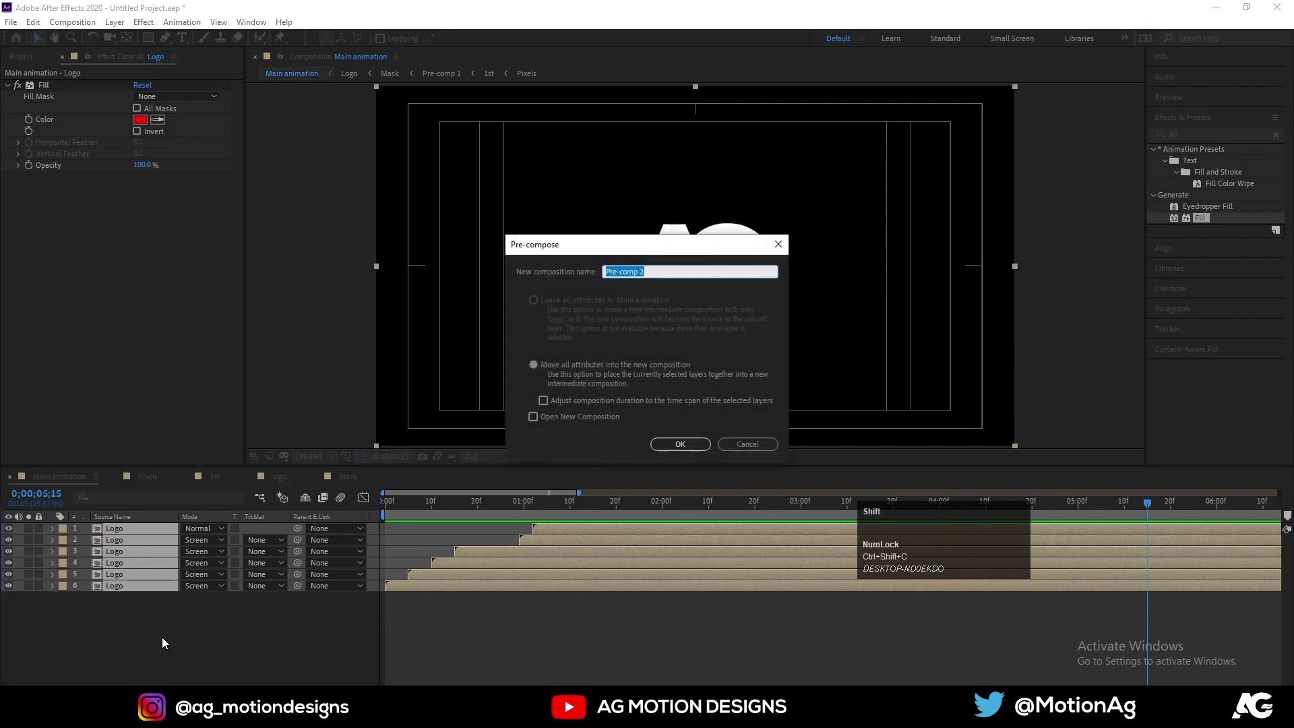
pyautogui.write('ain')
pyautogui.press('space')
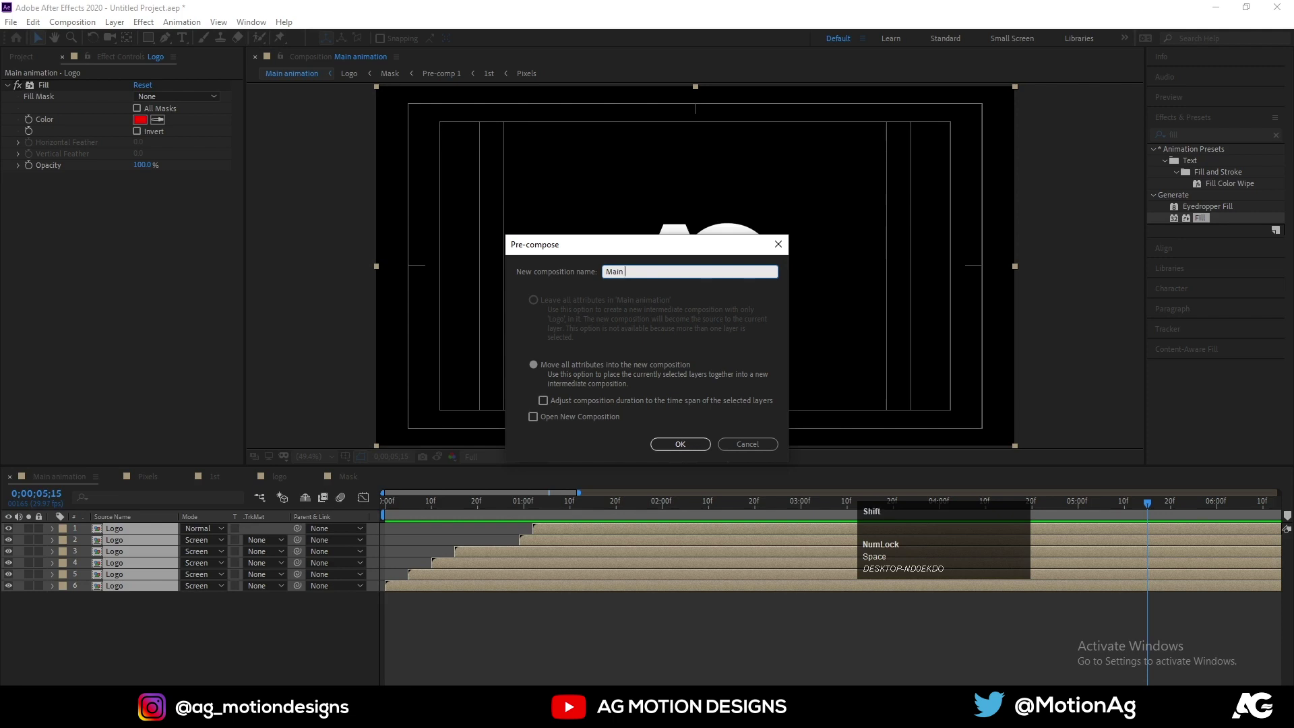
pyautogui.write('ogo')
pyautogui.press('space')
pyautogui.write('animation')
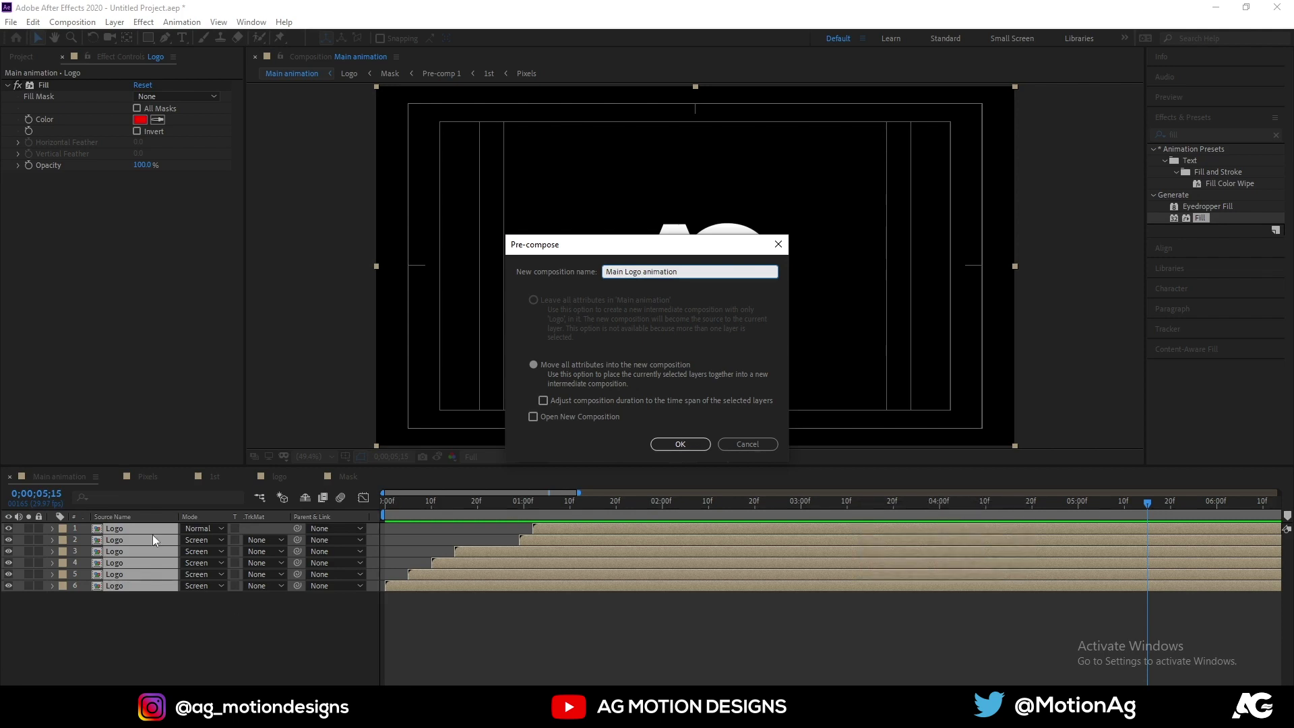
pyautogui.click(690, 452)
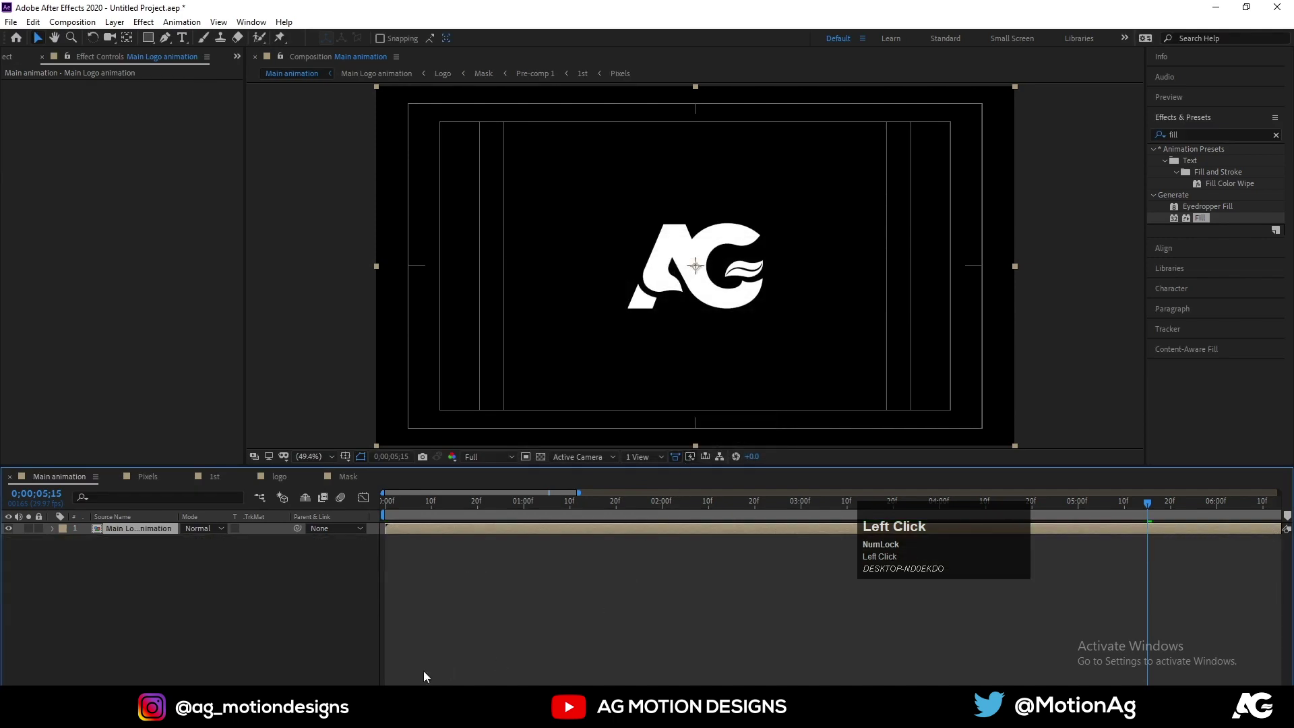
# - Duplicate the Main Logo animation layer and flip the copy vertically with Scale 100, -100
pyautogui.press('space')
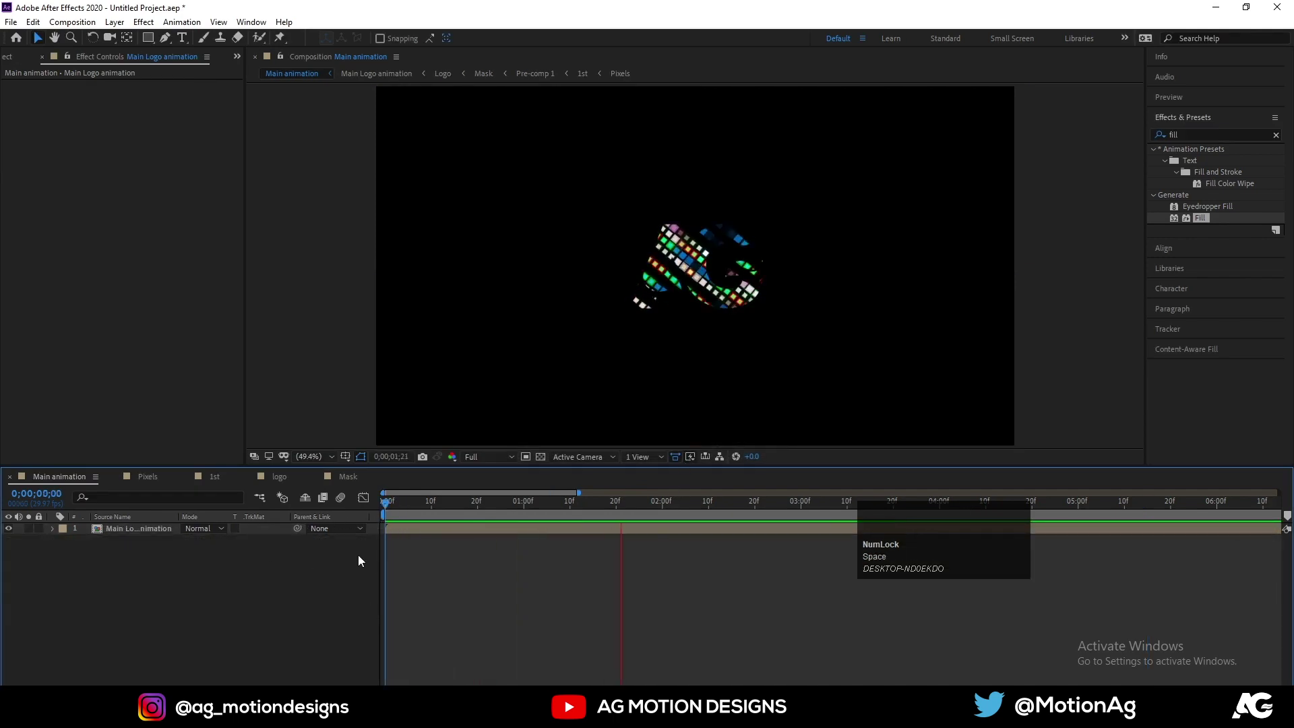
pyautogui.press('space')
pyautogui.click(165, 534)
pyautogui.press('ctrl+d')
pyautogui.press('s')
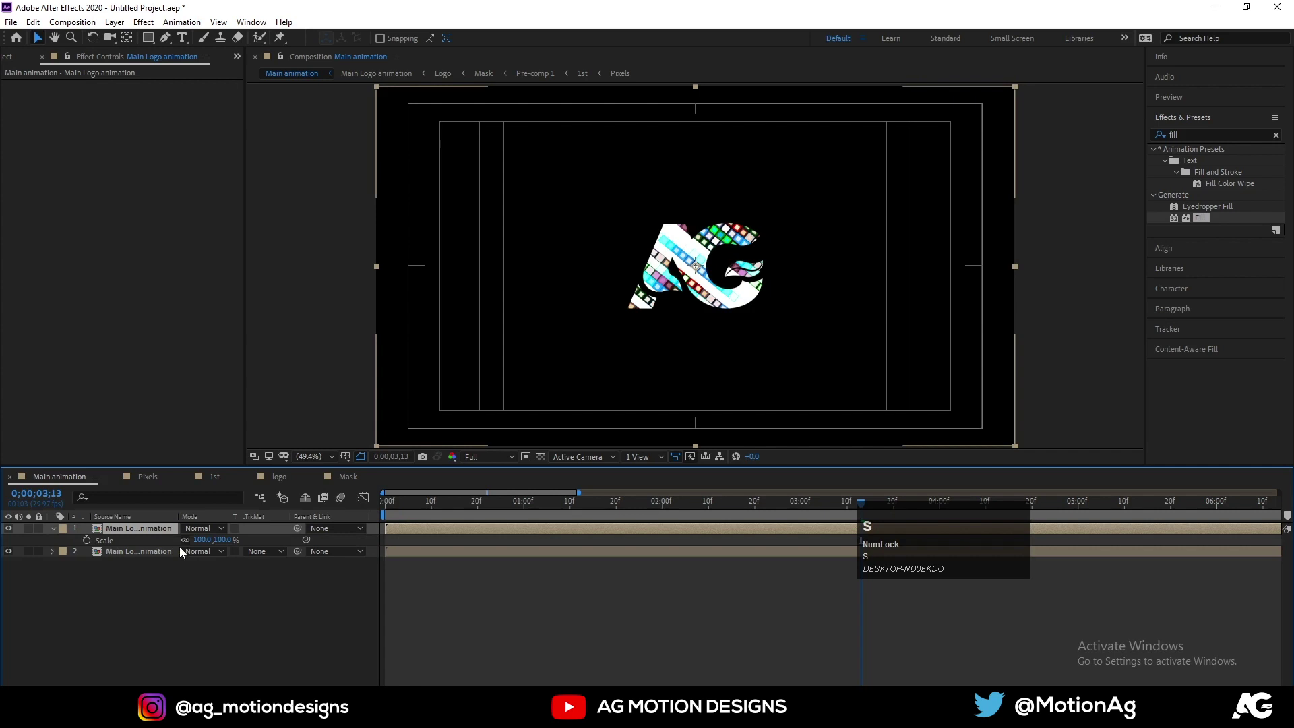
pyautogui.click(192, 543)
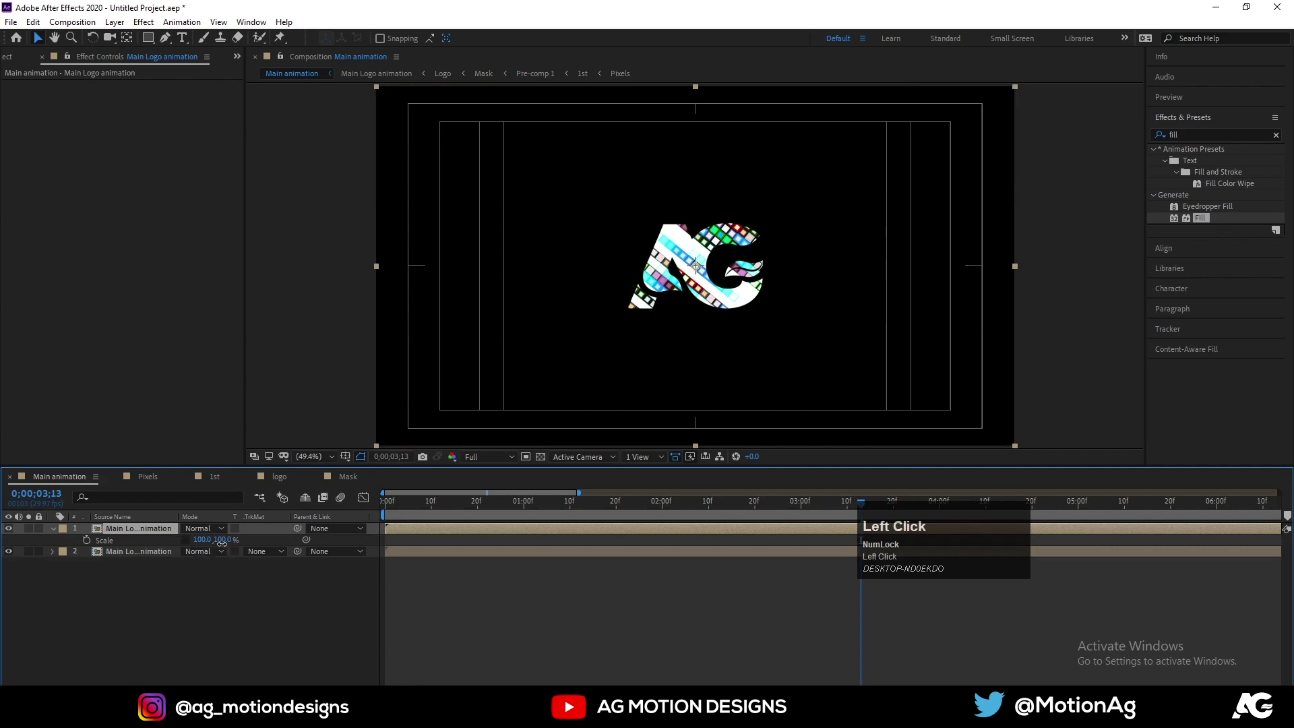
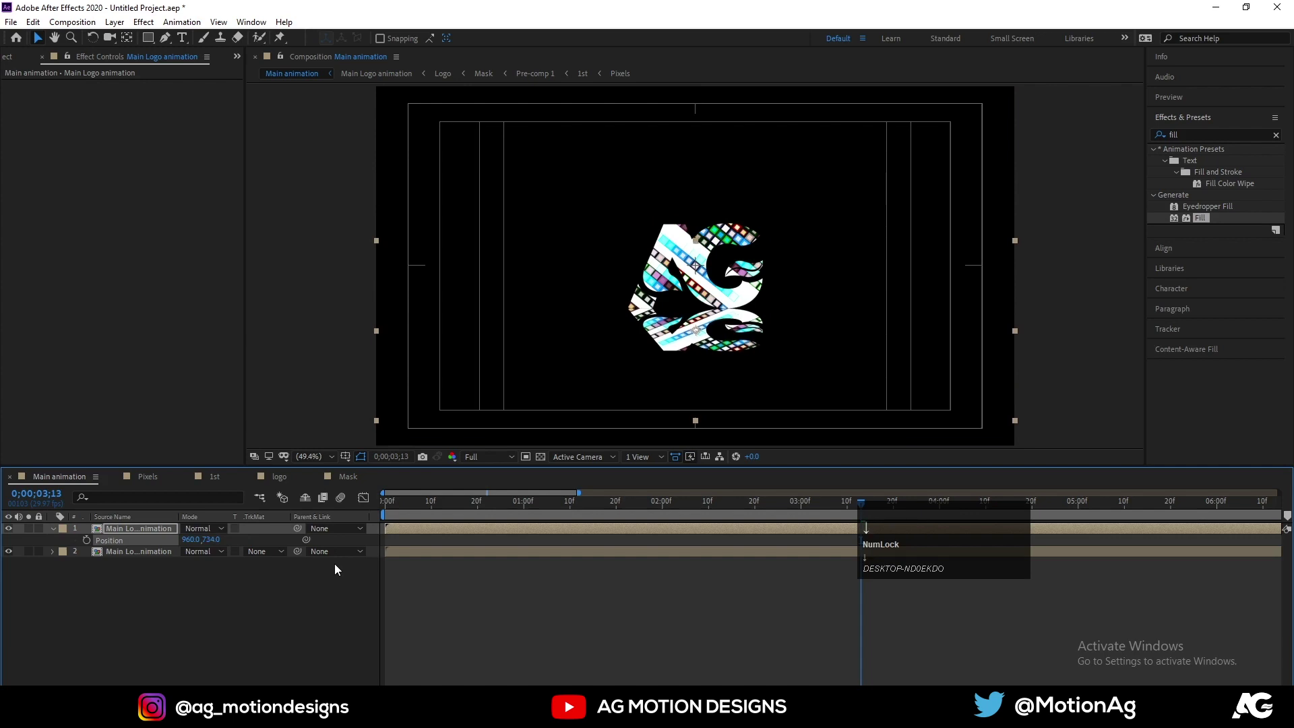
# - Place the flipped copy at Position 960, 734 below the logo and preview the reflection
pyautogui.click(412, 515)
pyautogui.press('space')
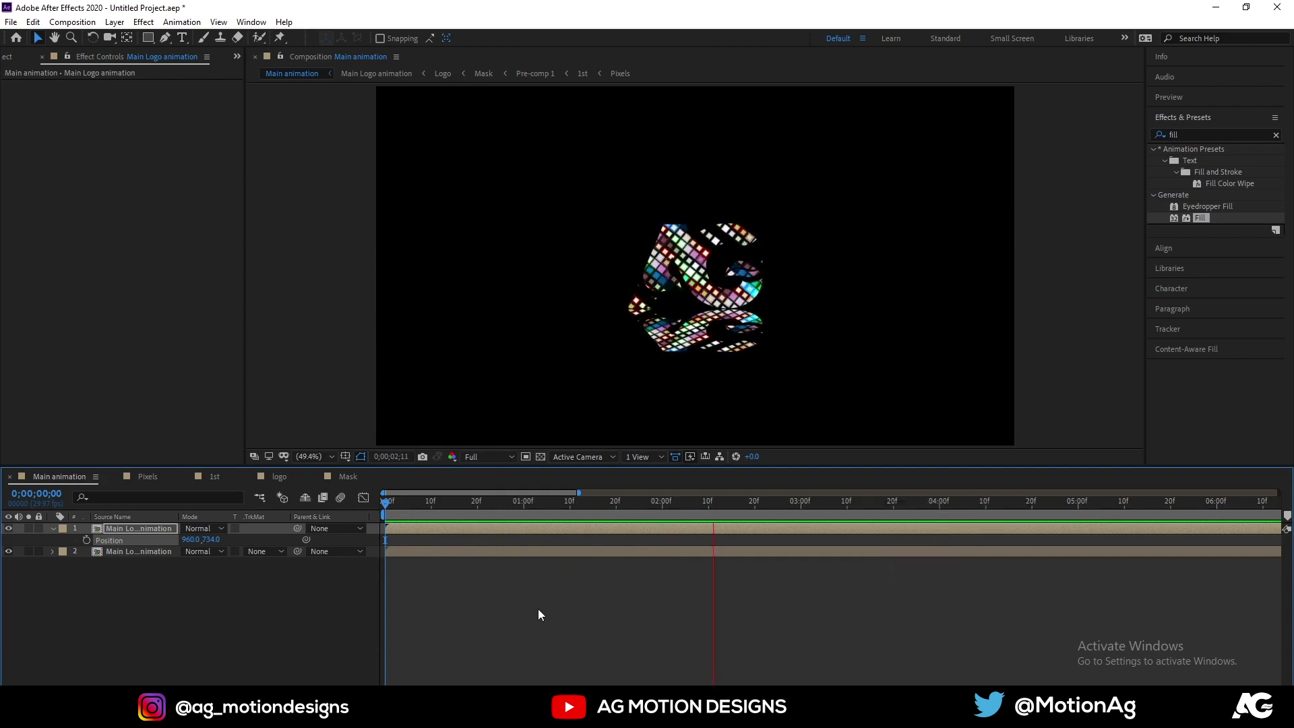
pyautogui.press('space')
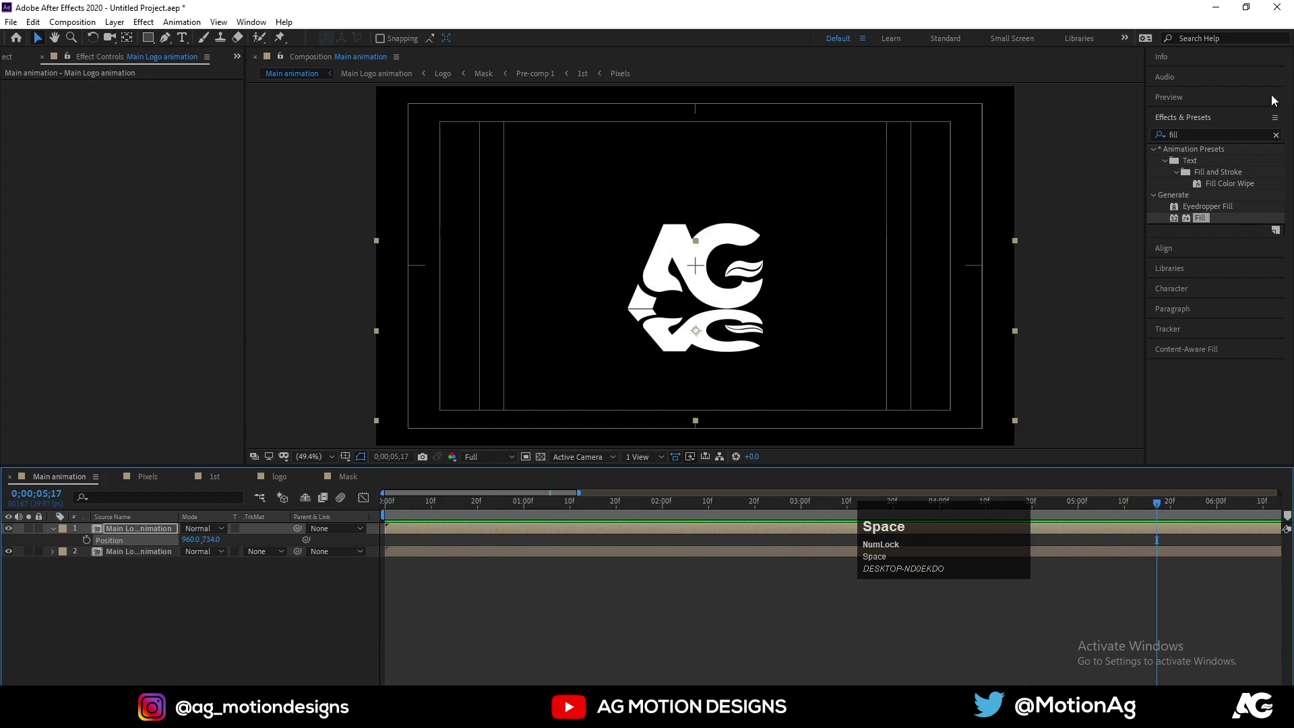
pyautogui.click(114, 483)
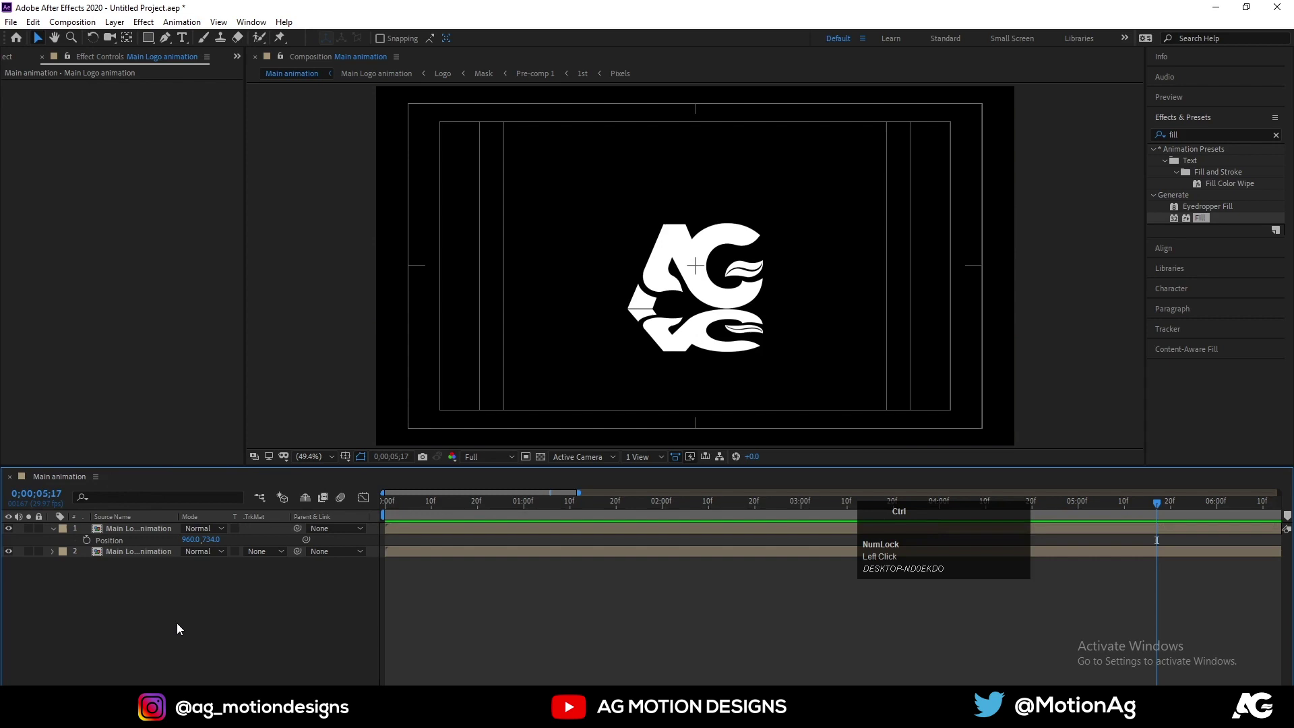
# - Create a map composition holding a solid named map with Fractal Noise applied
pyautogui.press('ctrl+n')
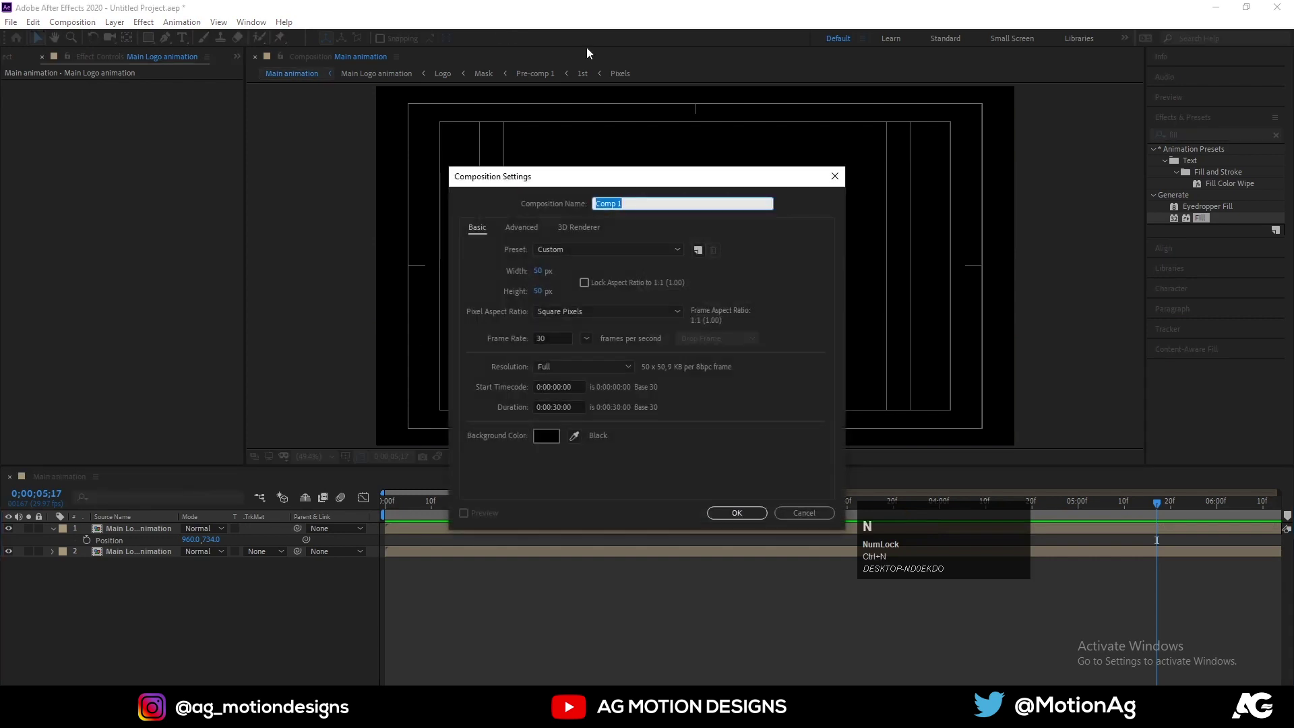
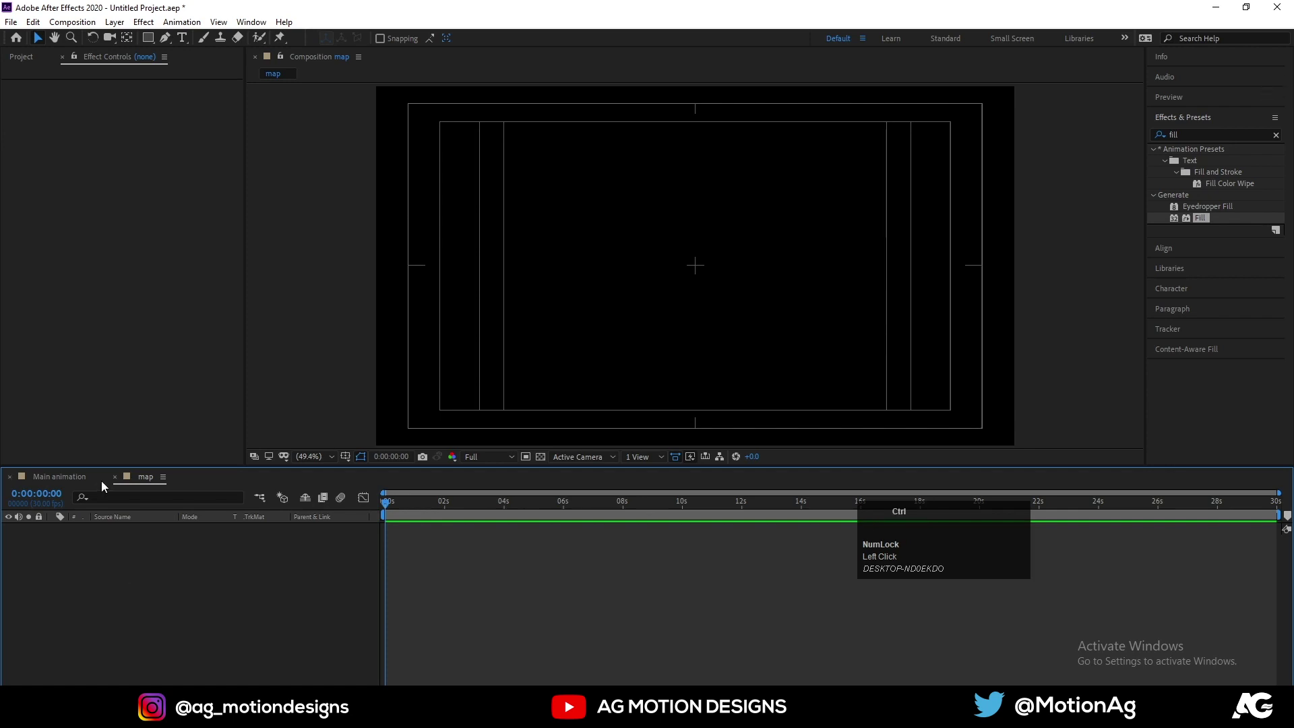
pyautogui.press('ctrl+y')
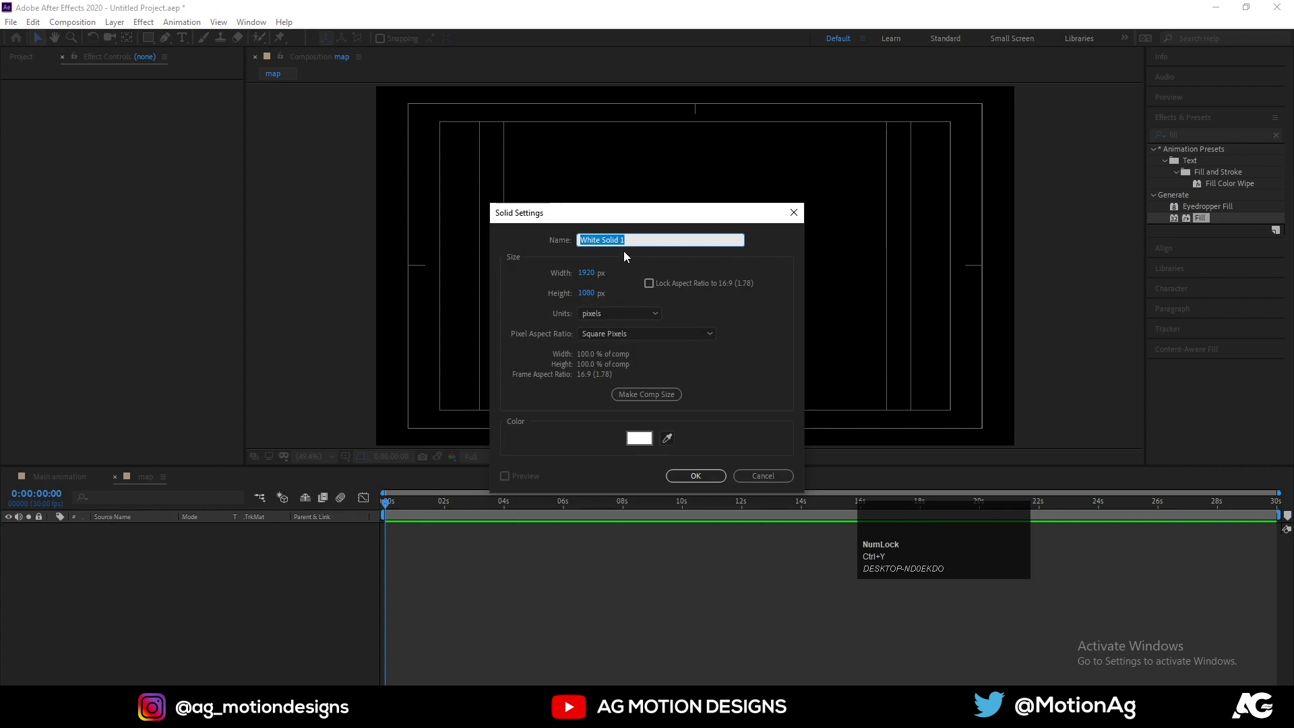
pyautogui.write('map')
pyautogui.press('Return')
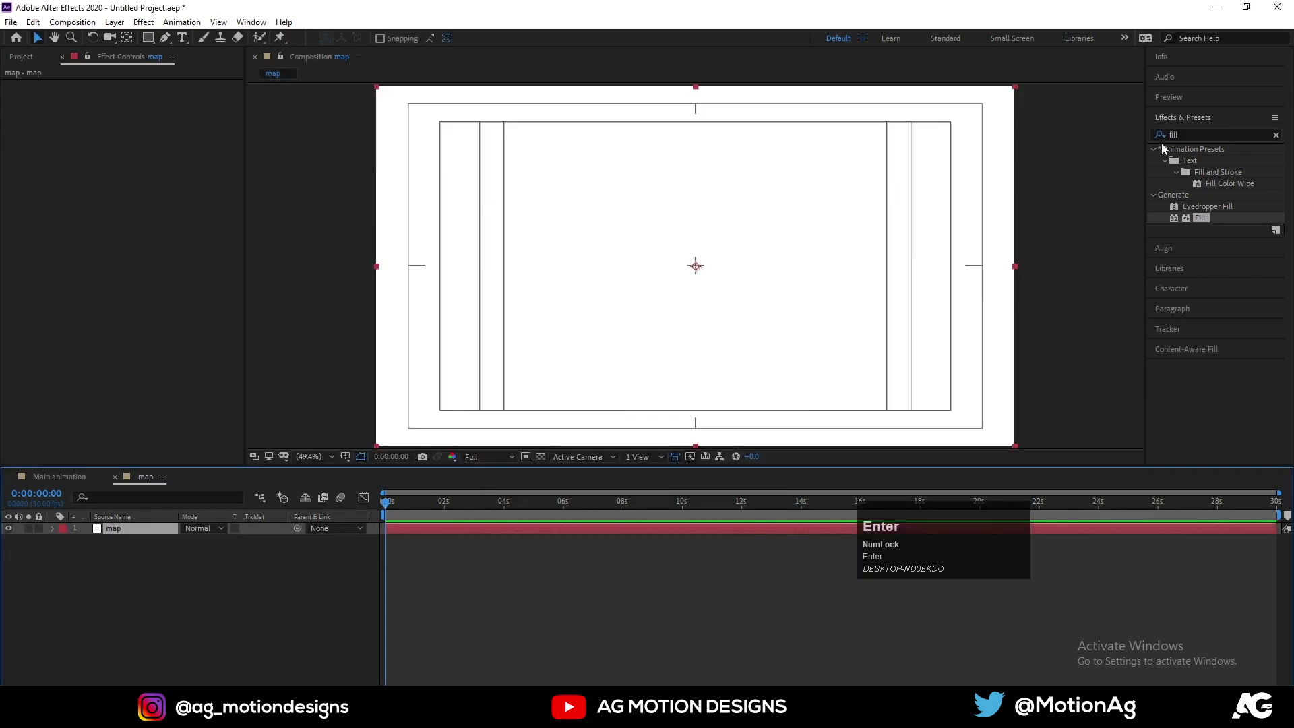
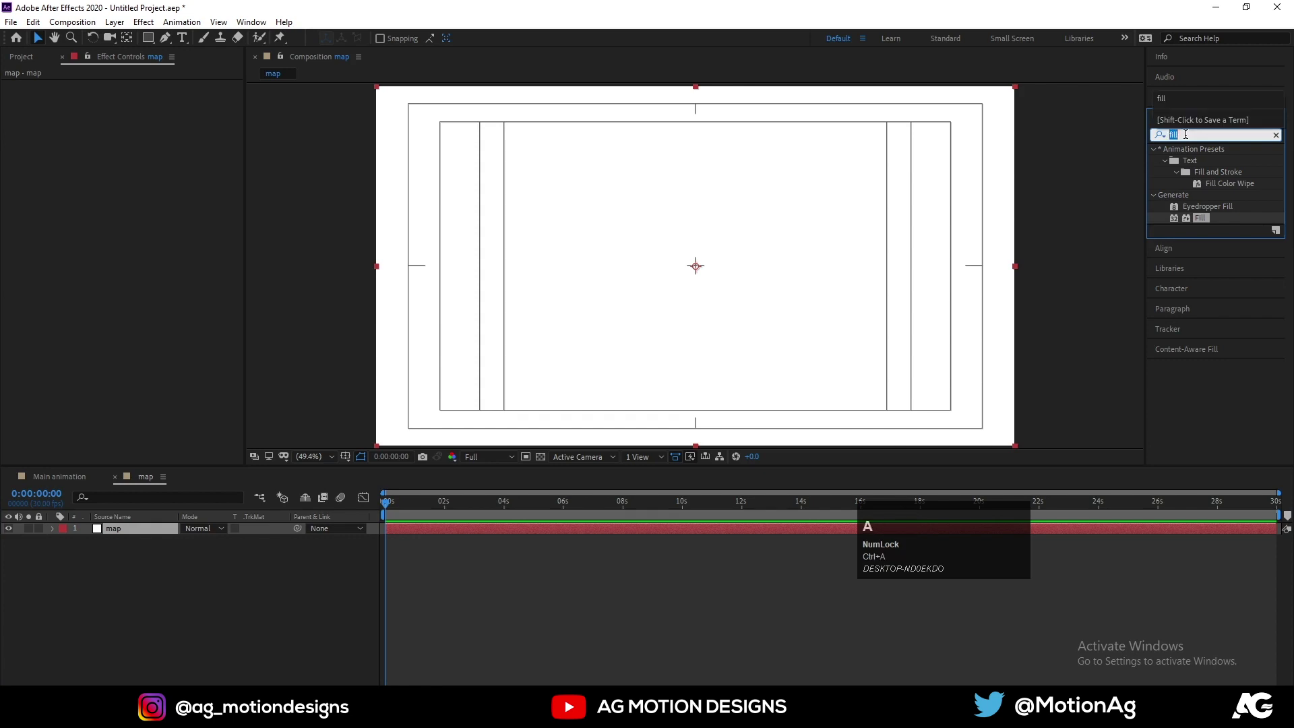
pyautogui.write('fract')
pyautogui.moveTo(1229, 248); pyautogui.dragTo(70, 477)
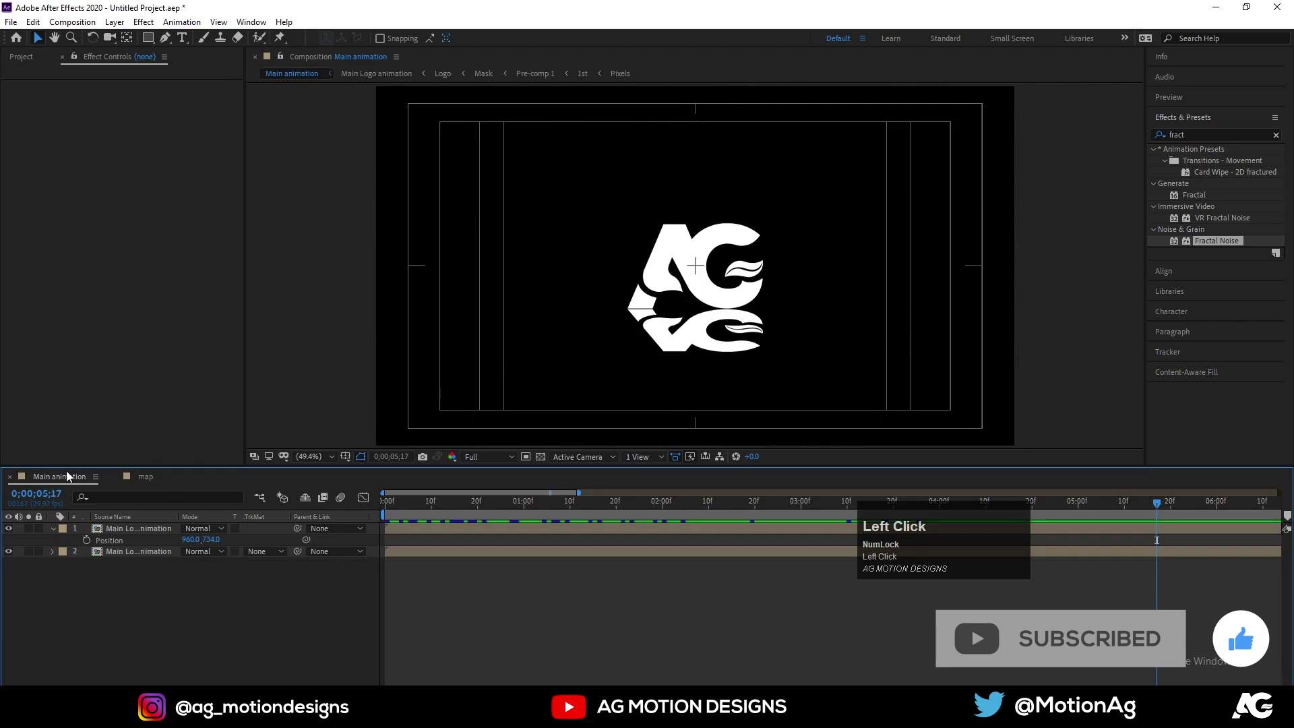
# - Add the map comp to Main animation as a hidden layer and apply Compound Blur to the reflection with Blur Layer map
pyautogui.press('ctrl+0')
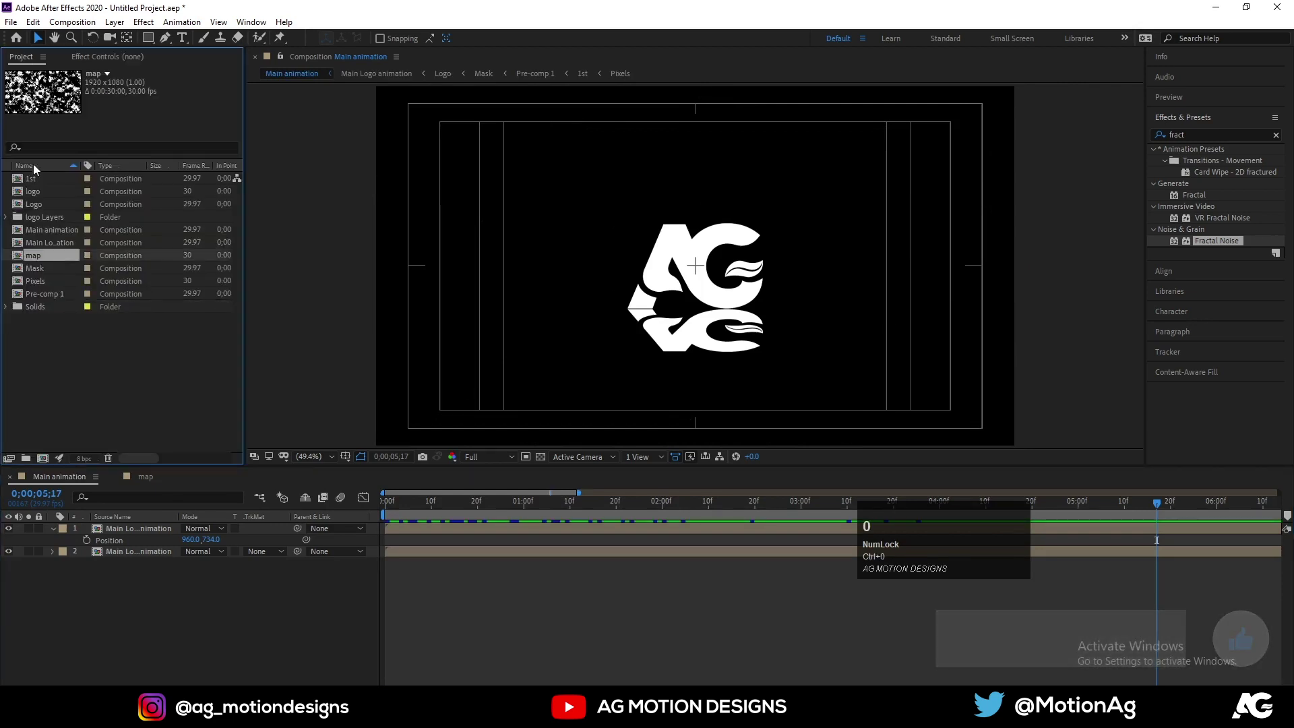
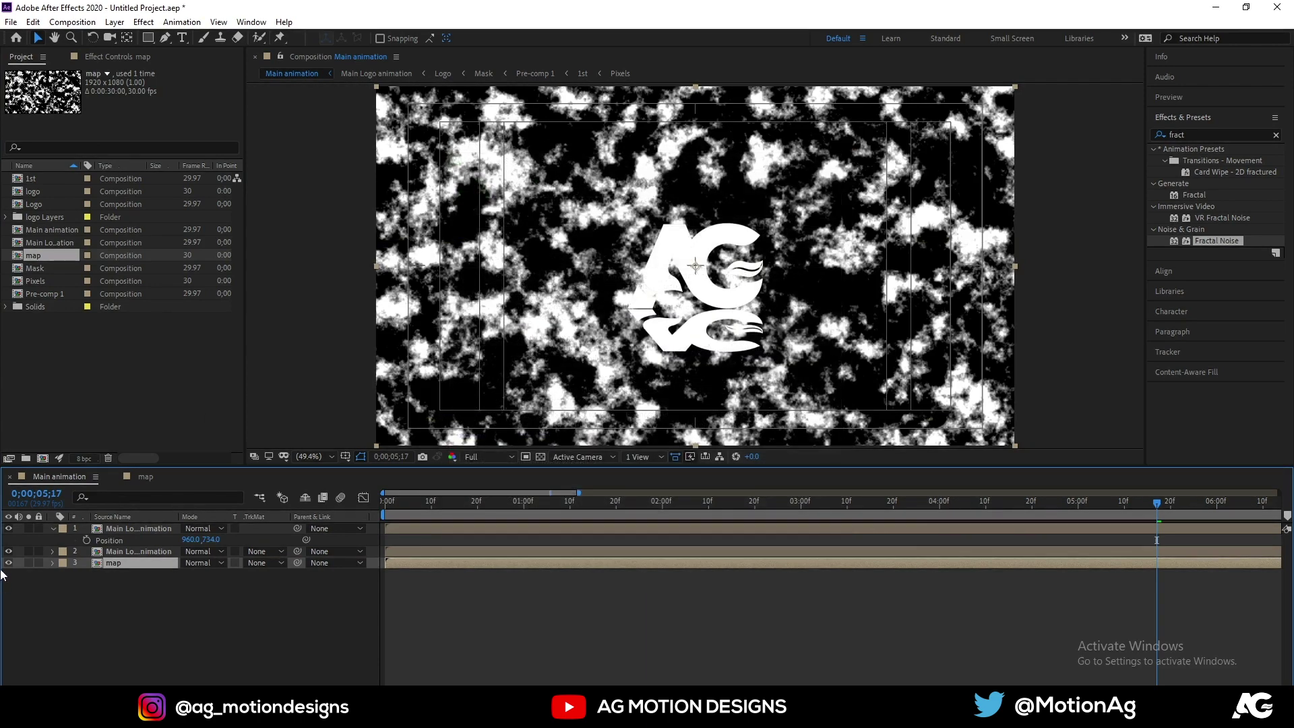
pyautogui.click(11, 569)
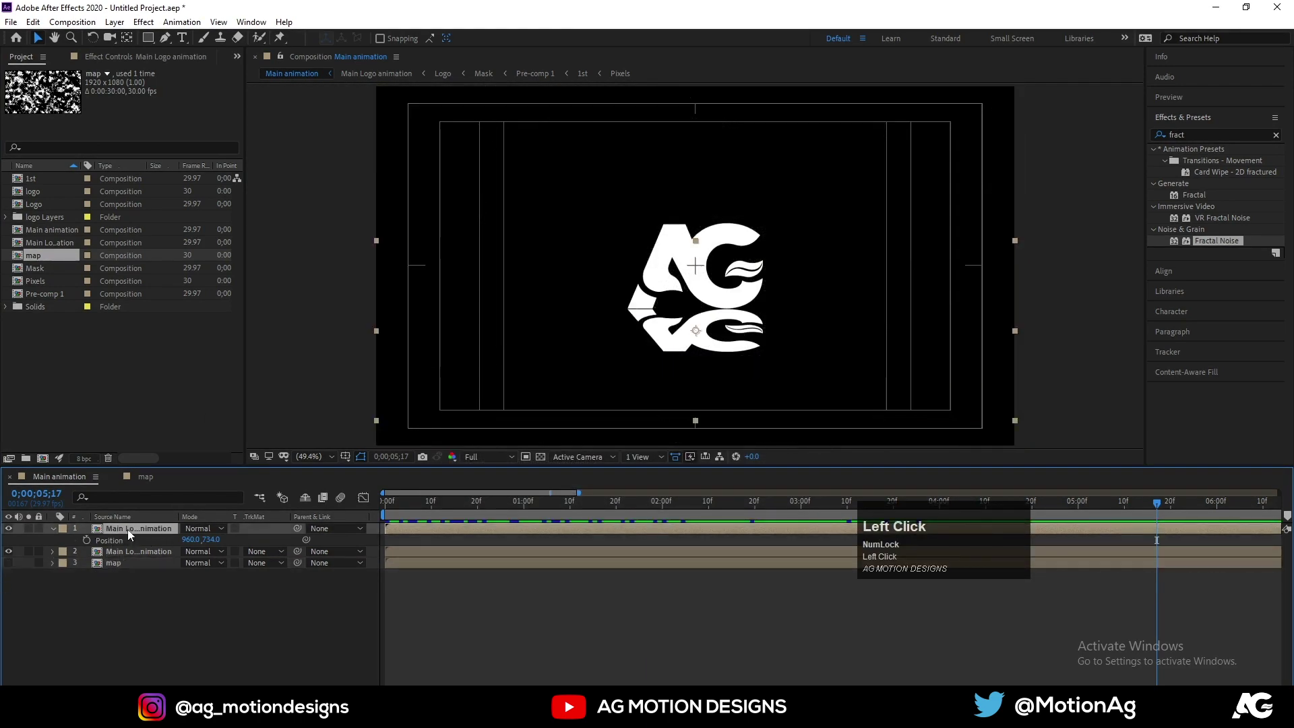
pyautogui.click(15, 534)
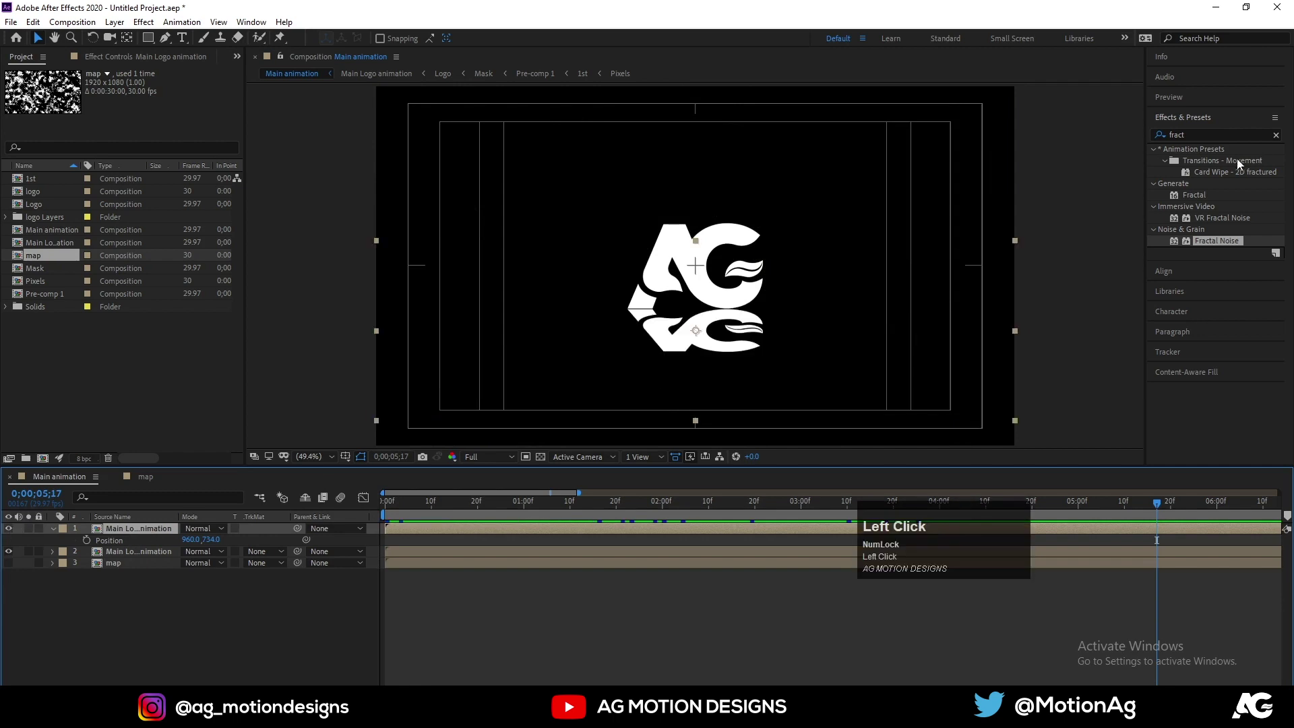
pyautogui.press('ctrl+a')
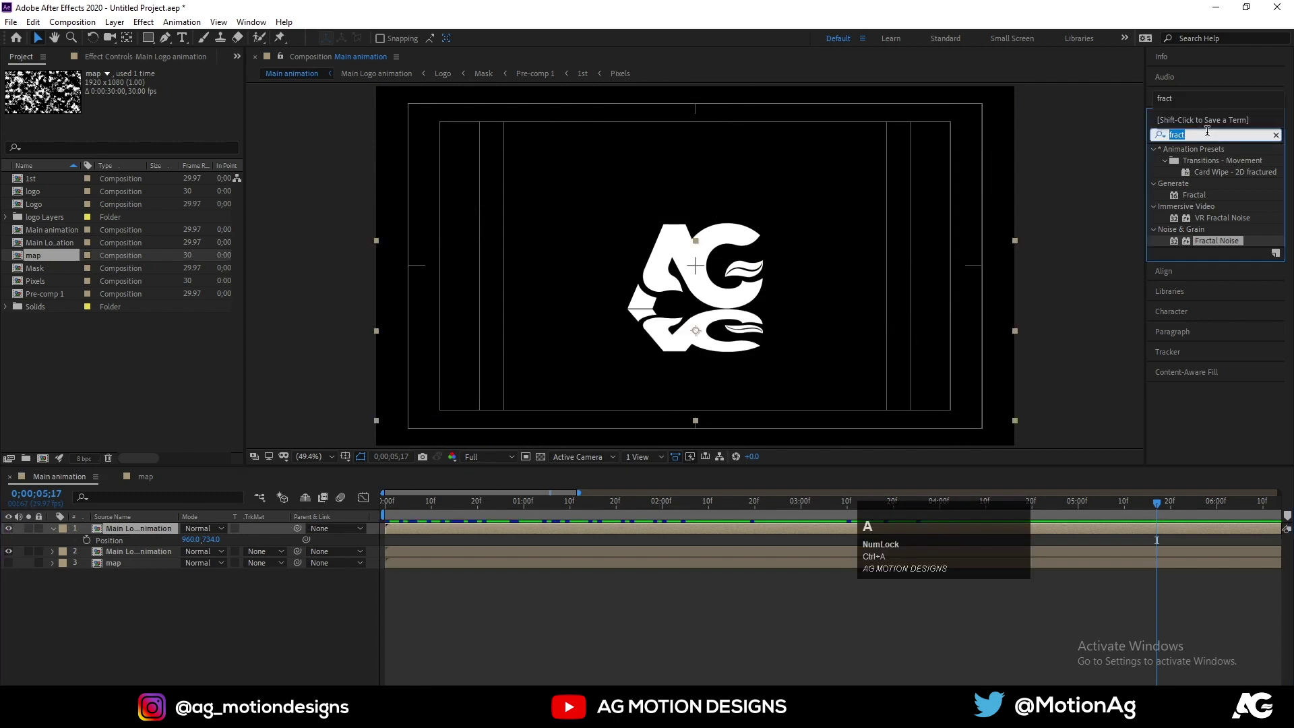
pyautogui.write('comp')
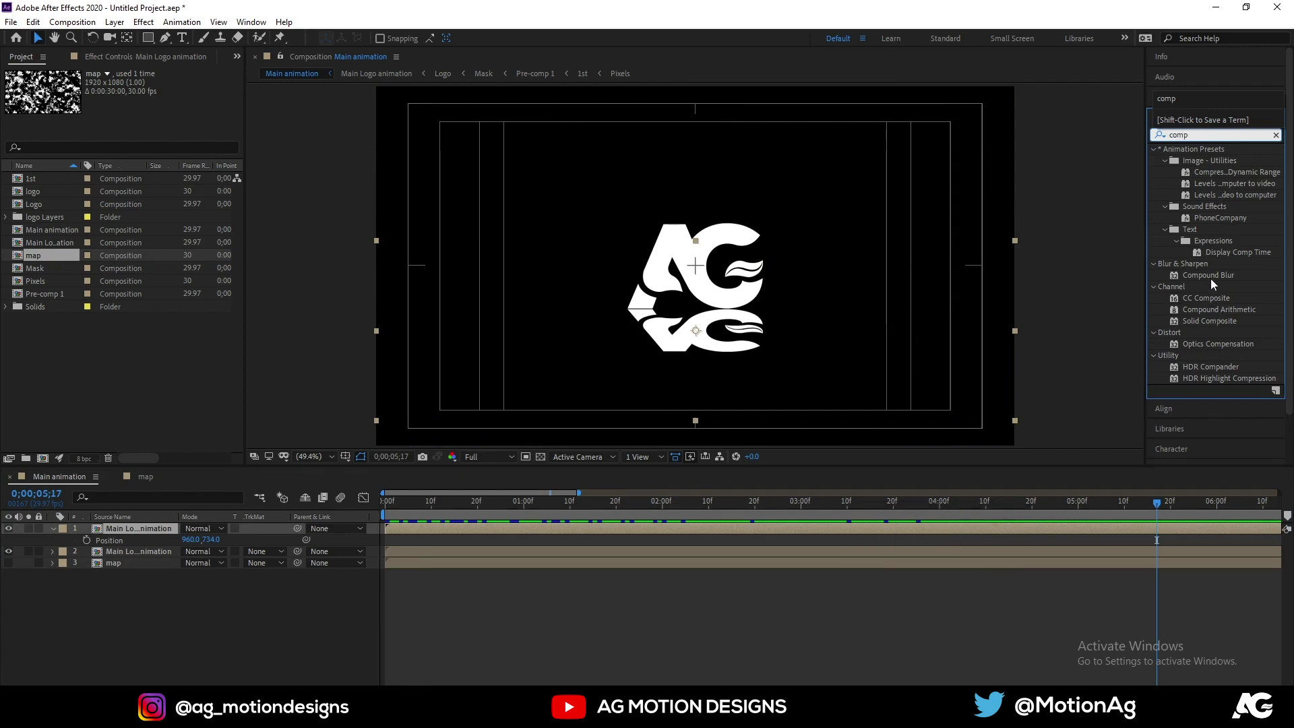
pyautogui.click(1208, 281)
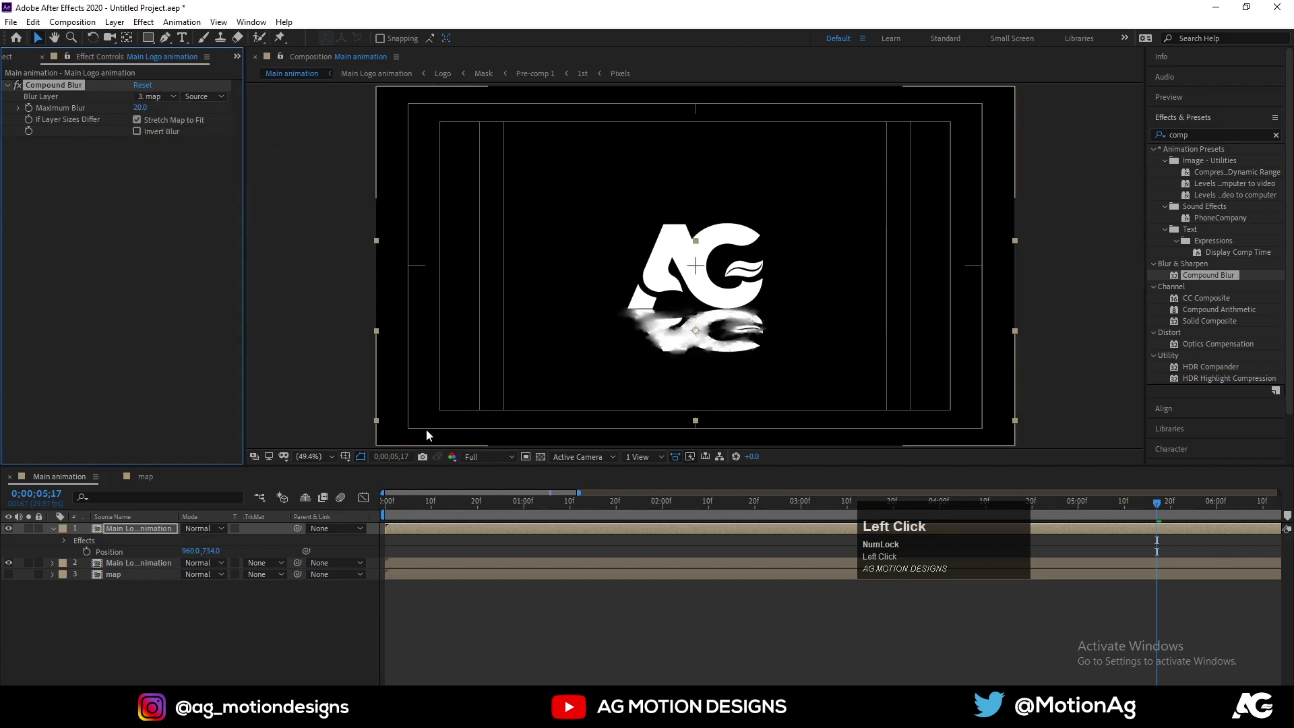
# - Preview the blurred reflection, then give the reflection layer an inverted rectangular mask
pyautogui.press('space')
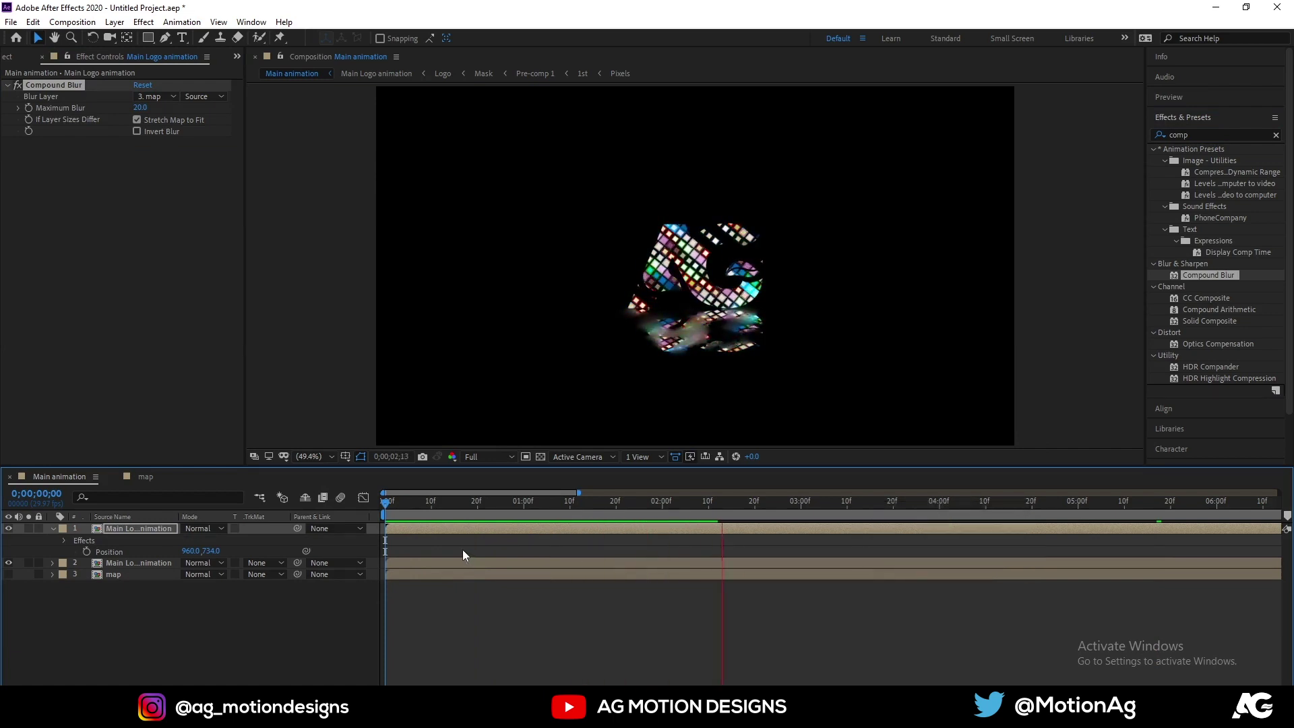
pyautogui.press('space')
pyautogui.click(514, 503)
pyautogui.press('space')
# - Draw a rectangle mask over the reflection, feather it 193 px, and preview the soft fade
pyautogui.moveTo(504, 508); pyautogui.dragTo(79, 557)
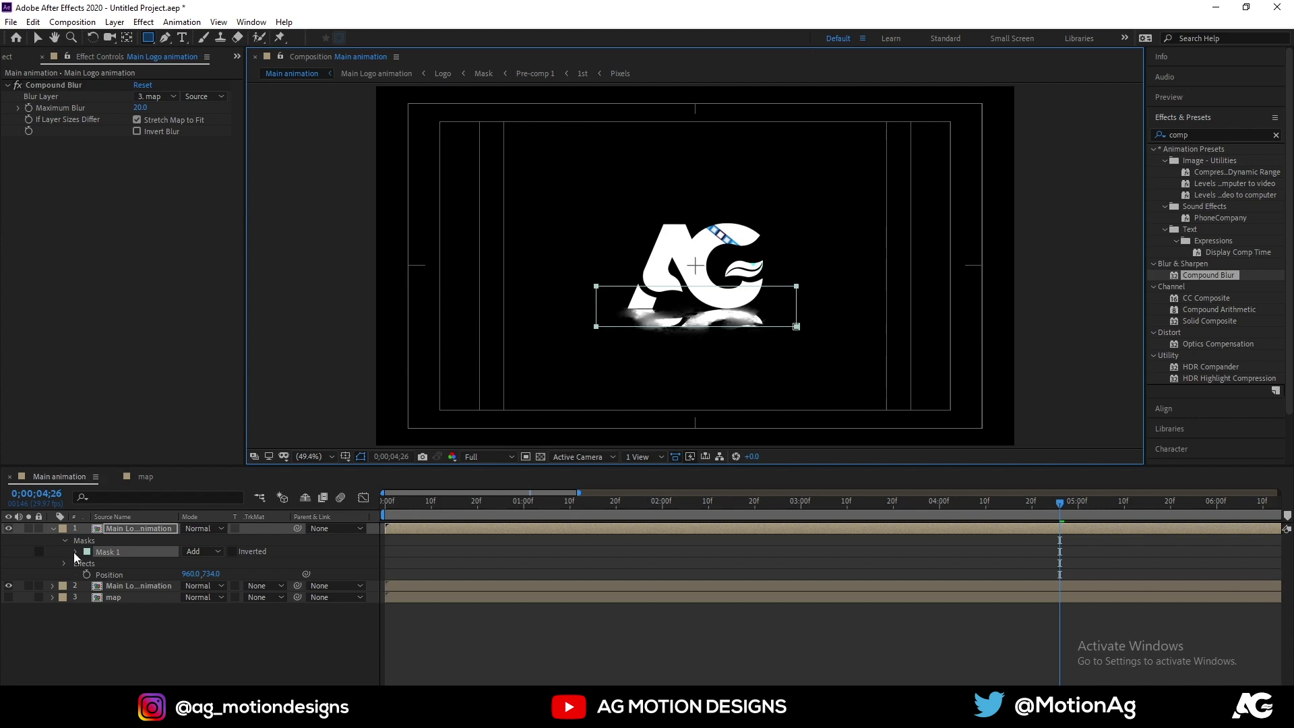
pyautogui.click(80, 556)
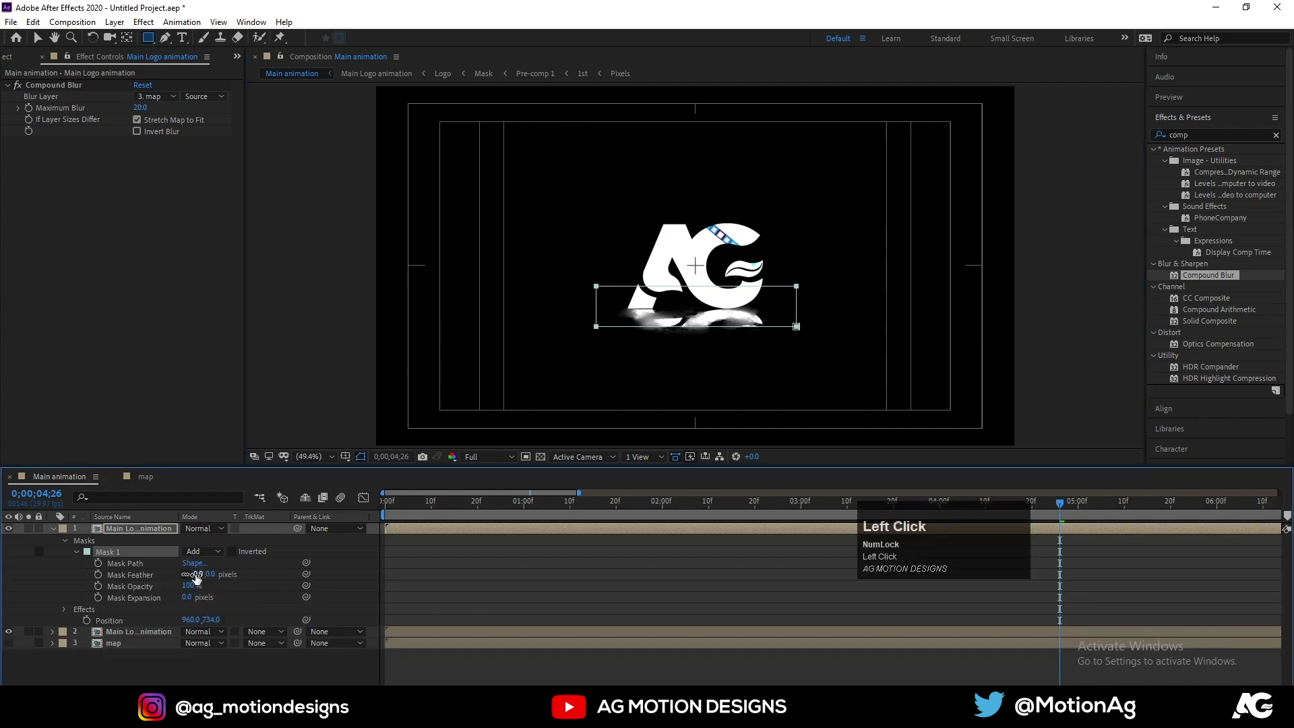
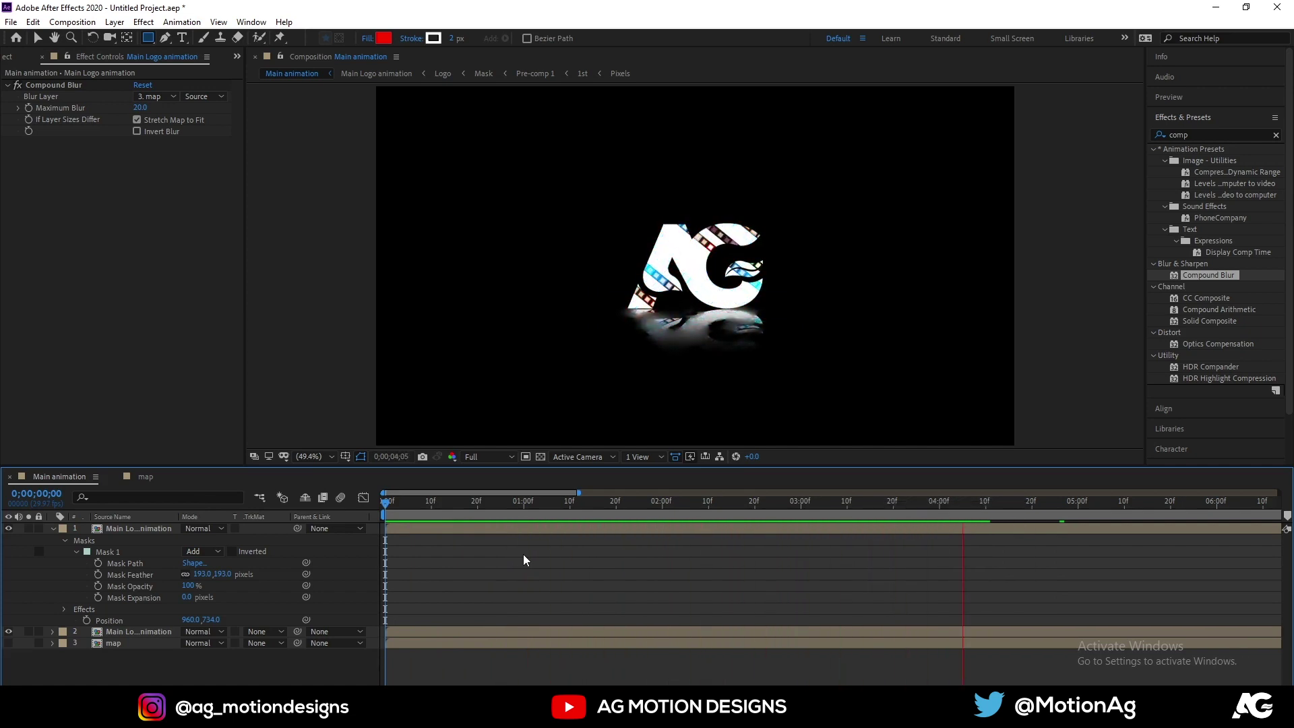
pyautogui.press('space')
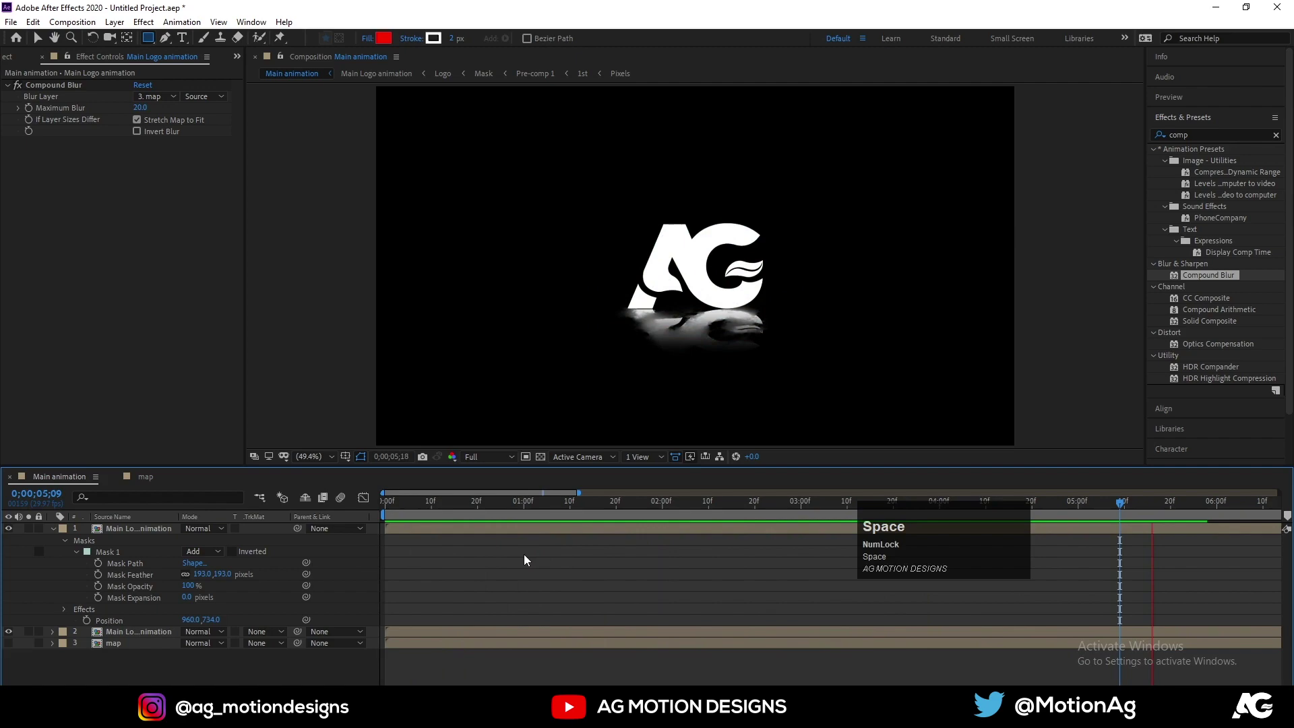
pyautogui.press('n')
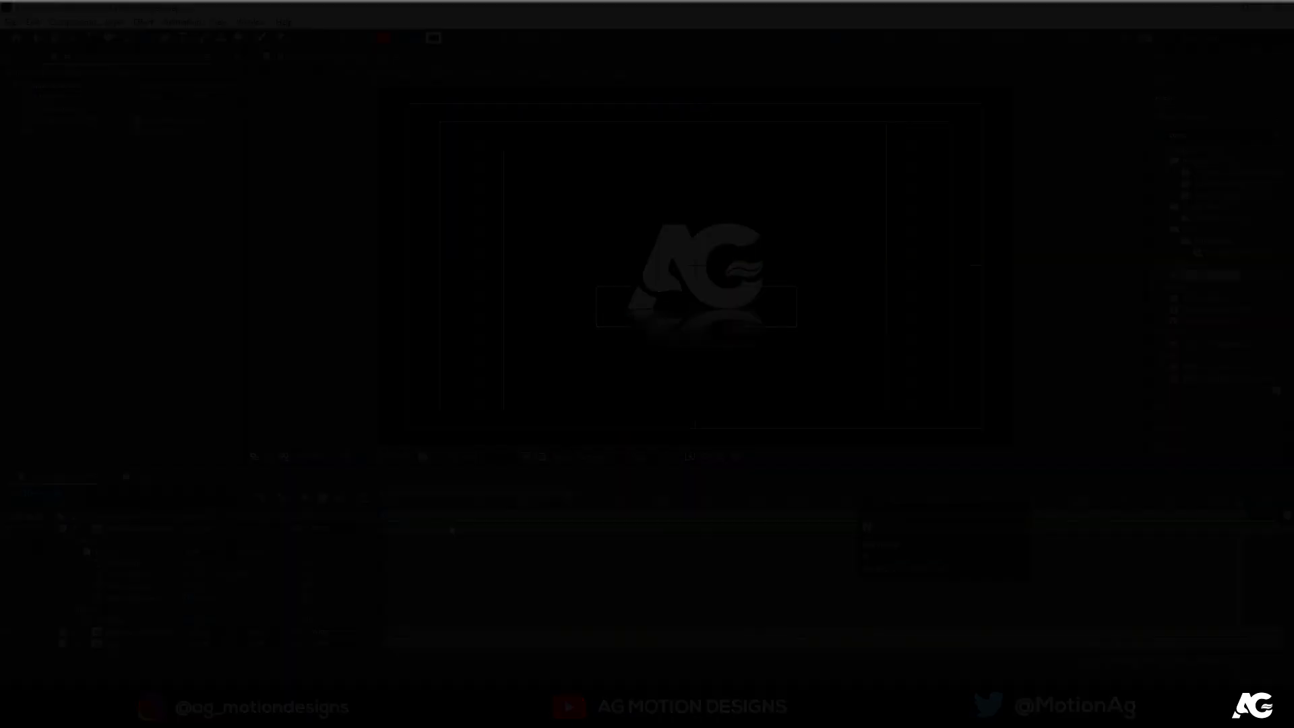